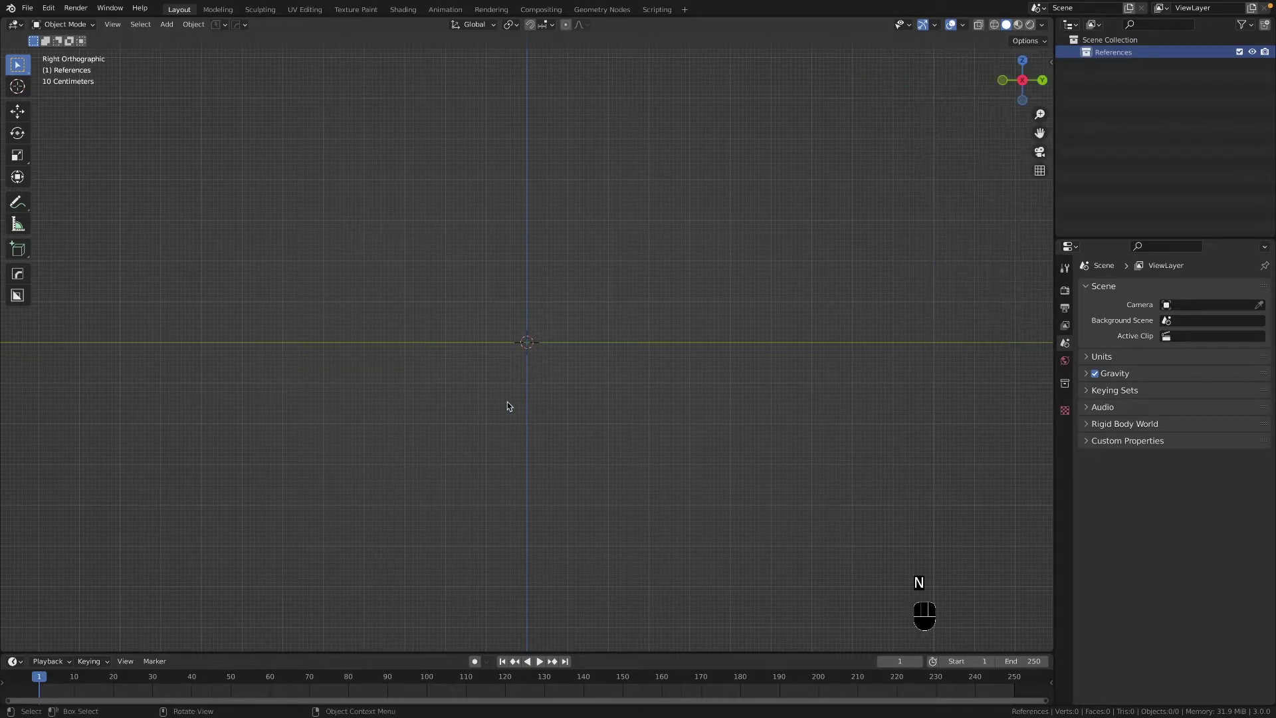
Step: Switch to Right Orthographic view and bring up the Add menu for an image reference
key("`")
key("`")
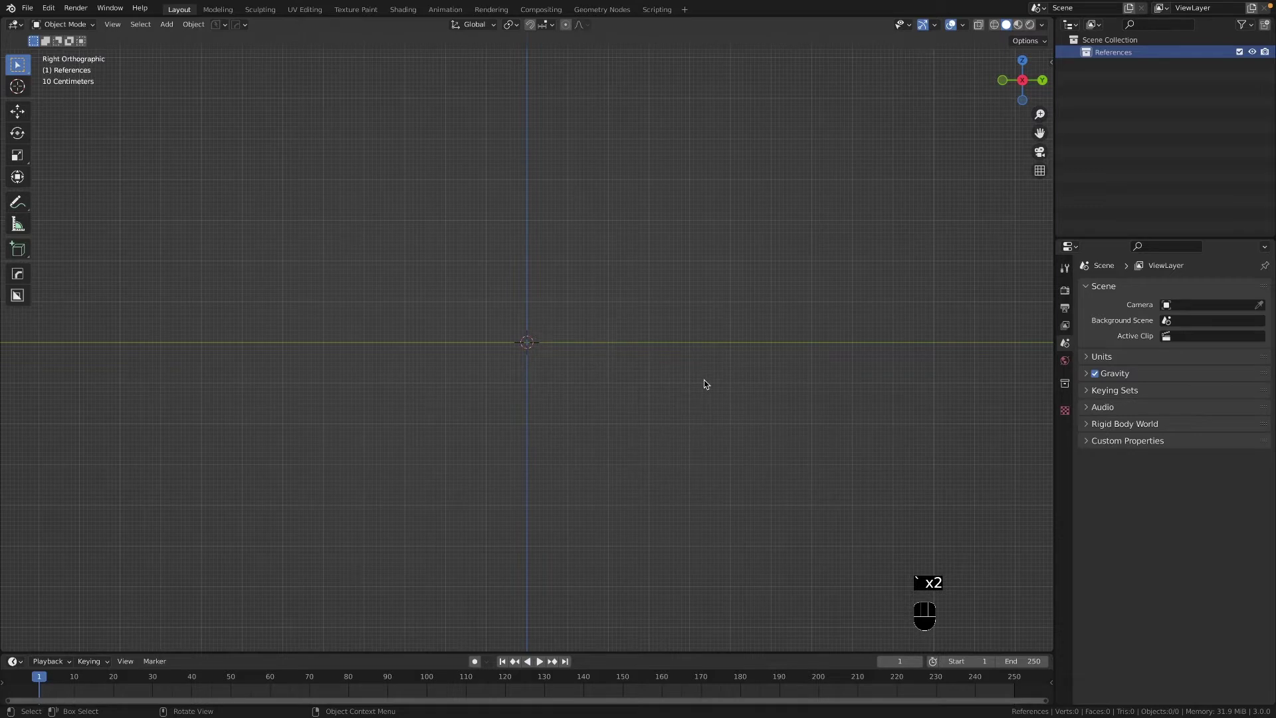
key("shift+a")
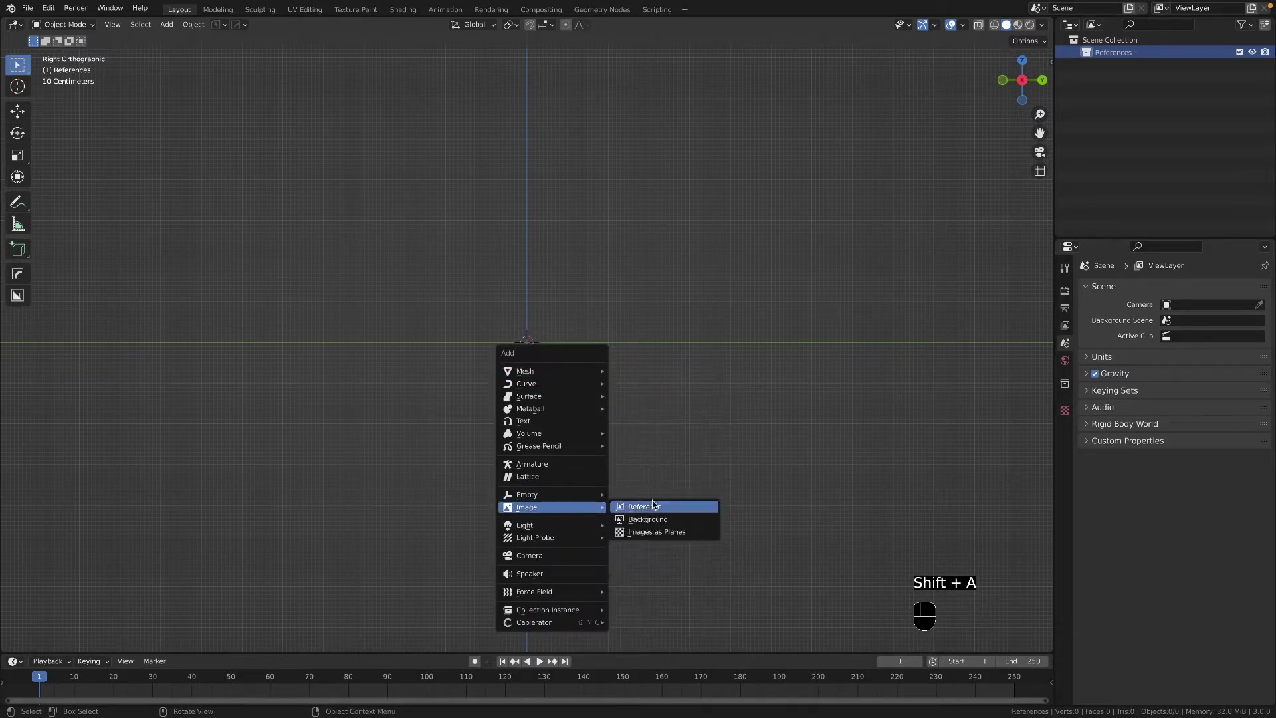
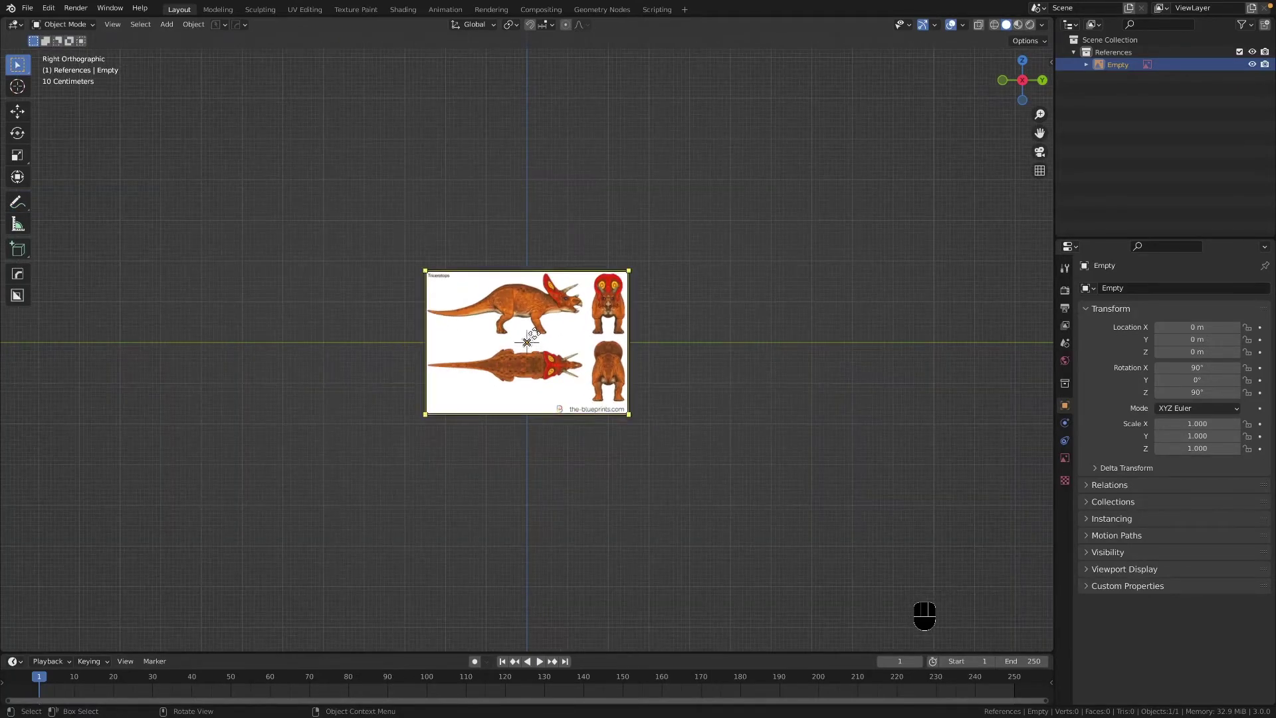
Step: Set the reference image's Depth to Back in its Object Data display settings
left_click(1073, 457)
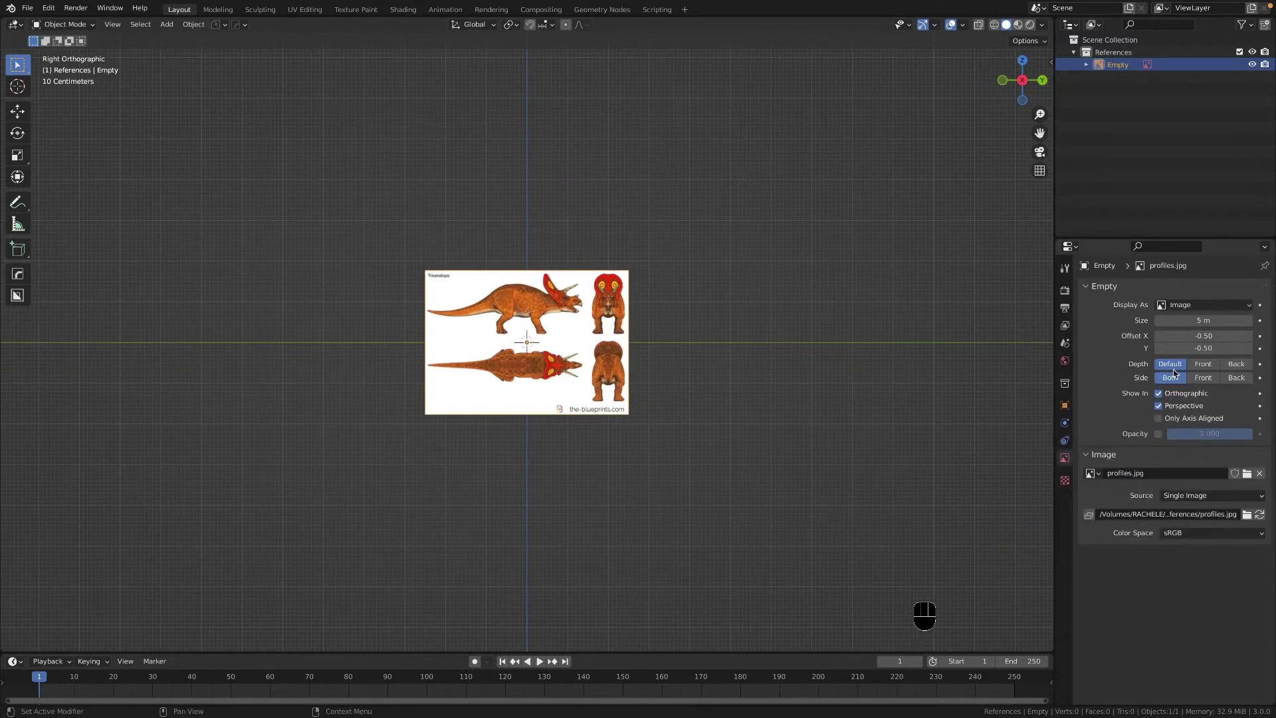
left_click(1233, 366)
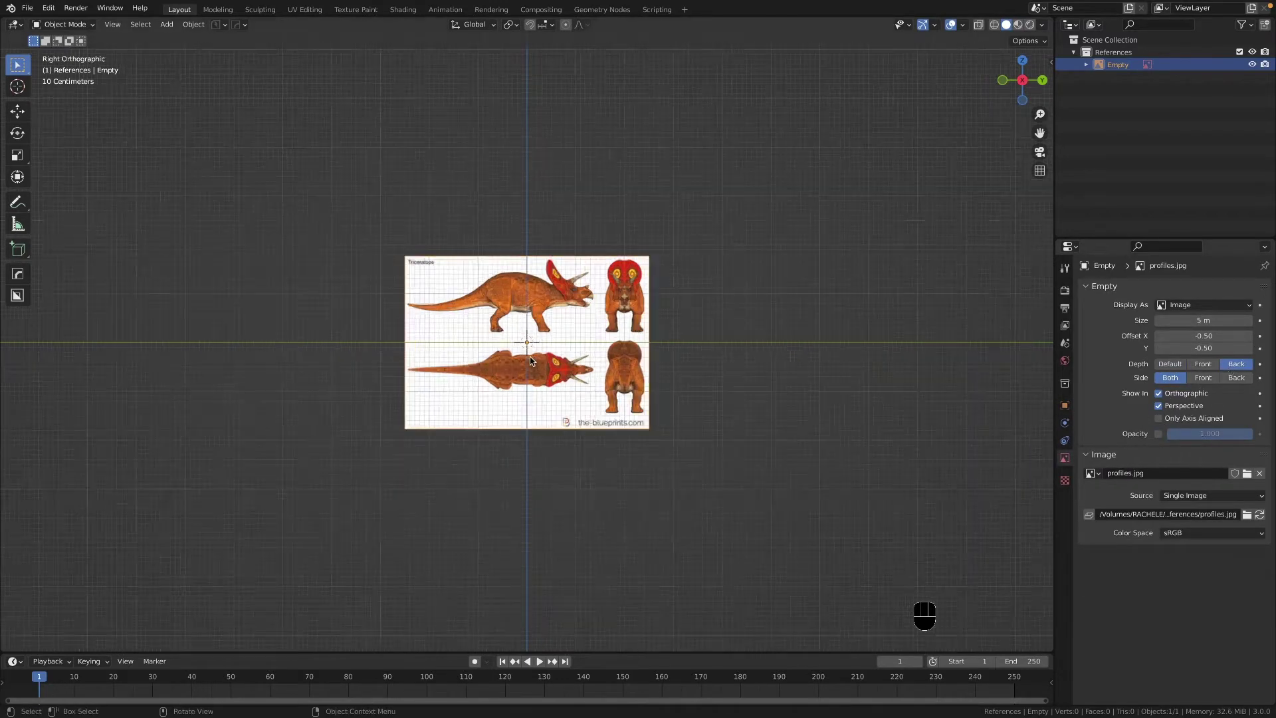
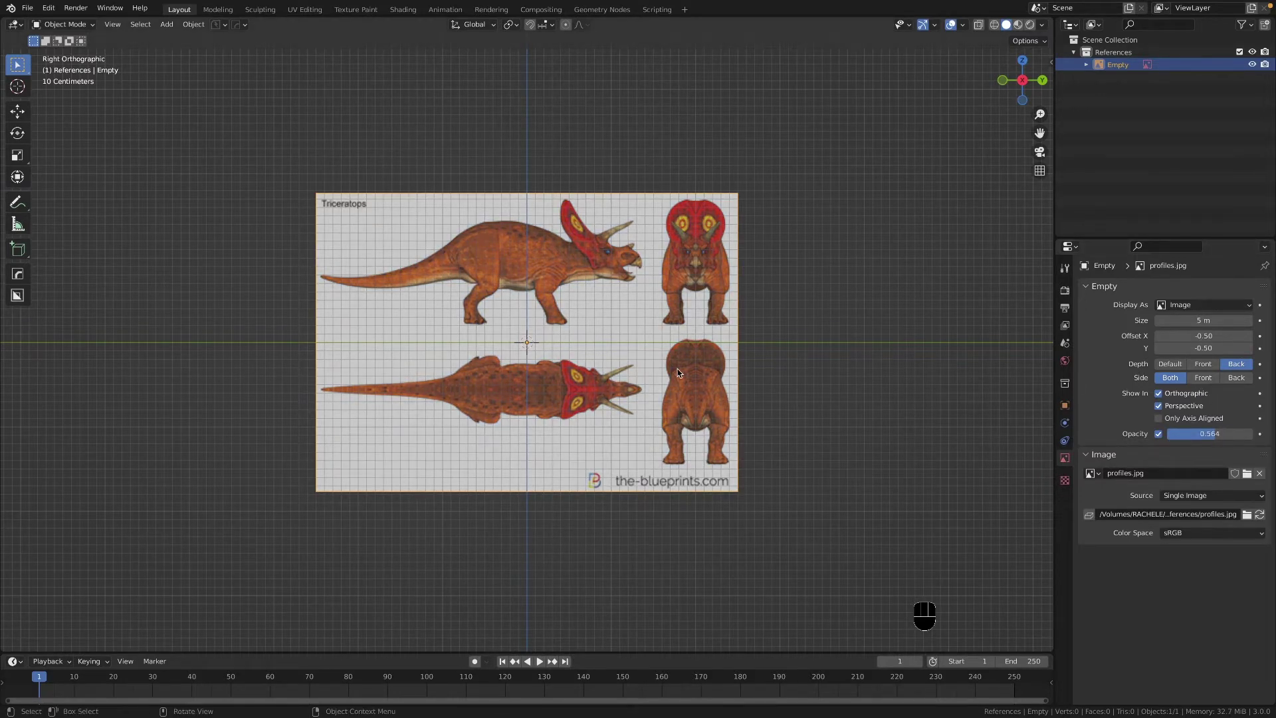
Step: Rotate the blueprint 180° so the side view faces left, then move it along Z
middle_click(559, 361)
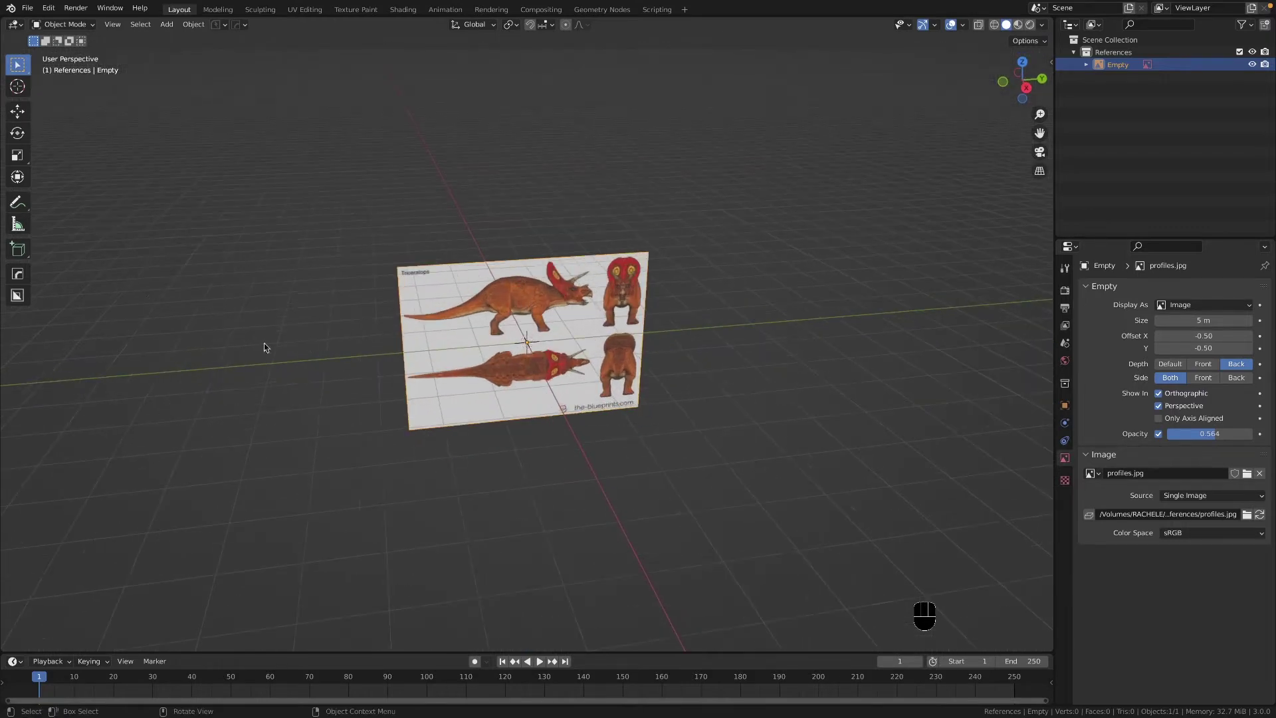
key("r")
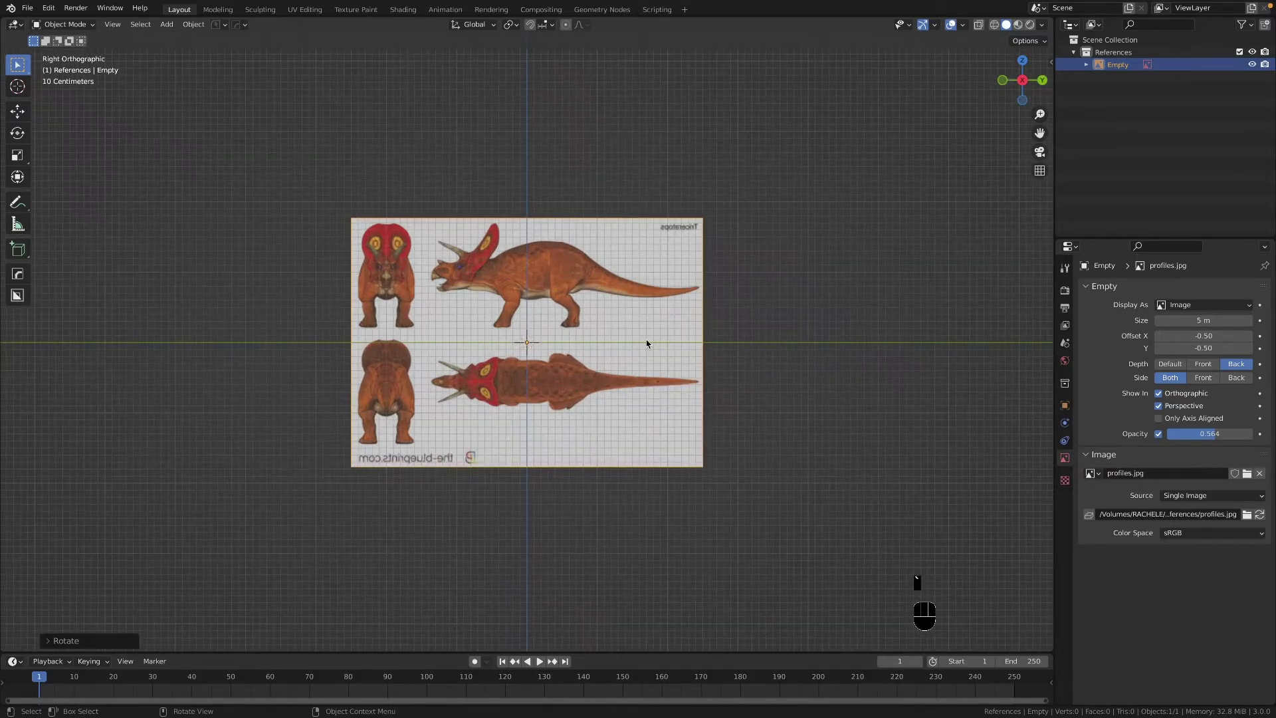
key("g")
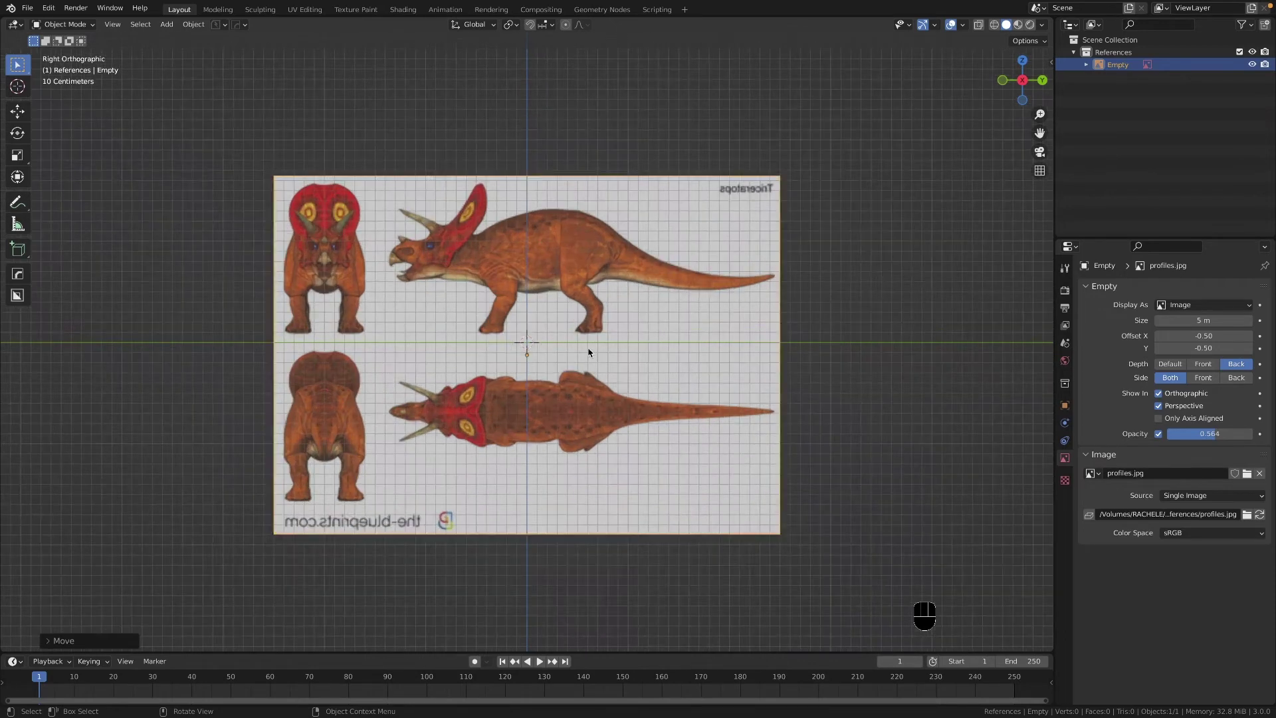
key("g")
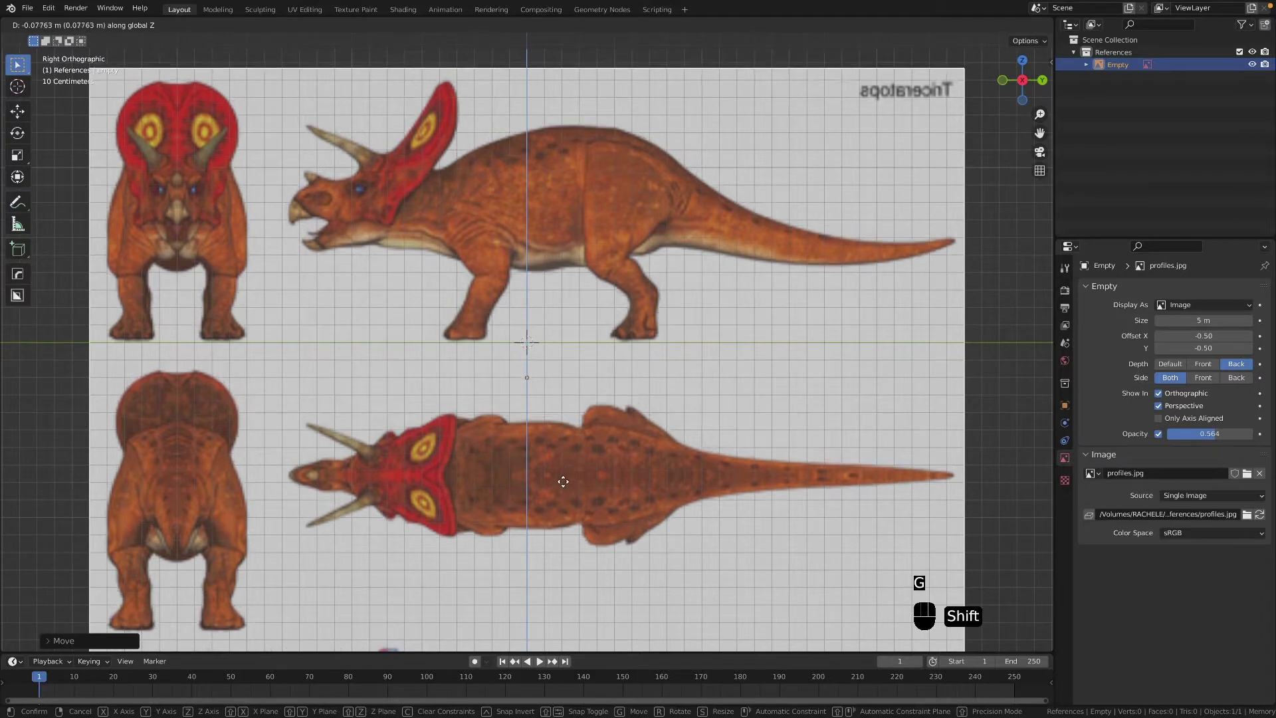
Step: Add a ground plane beneath the blueprint and scale it up large
left_click_drag(644, 346, 669, 400)
key("shift+a")
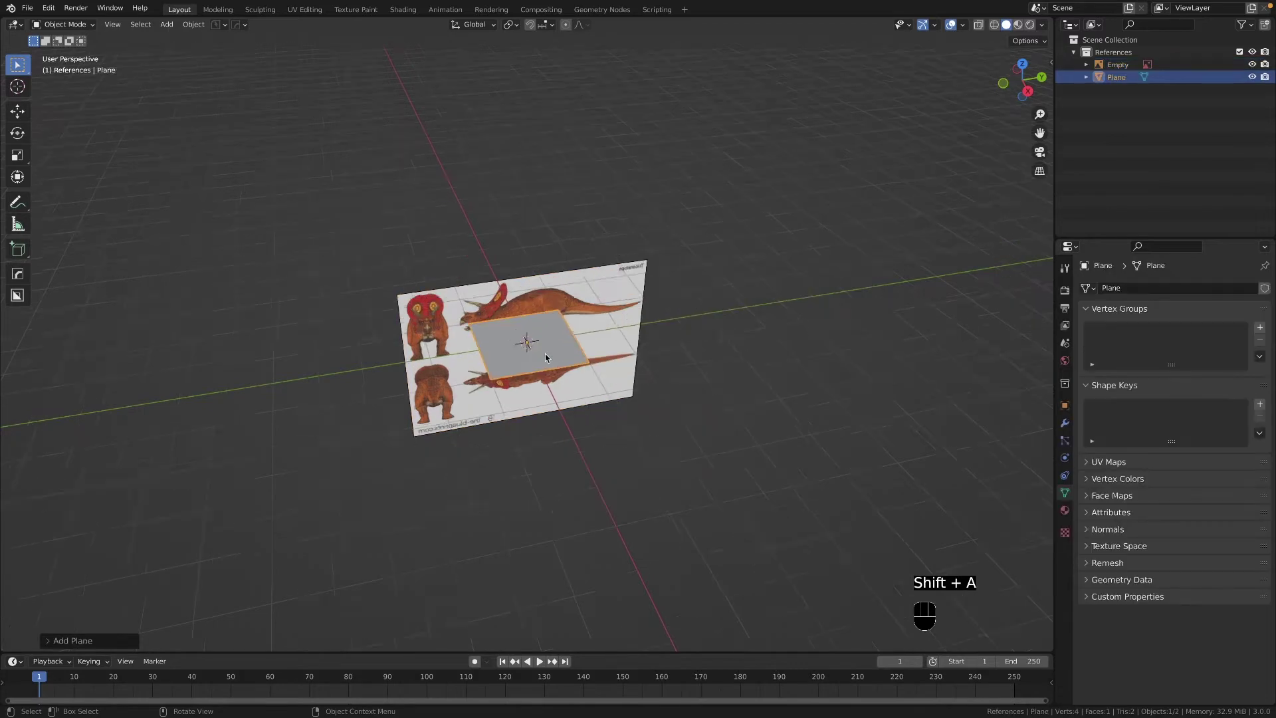
left_click_drag(518, 339, 504, 316)
left_click_drag(518, 338, 525, 292)
left_click_drag(525, 292, 539, 350)
key("s")
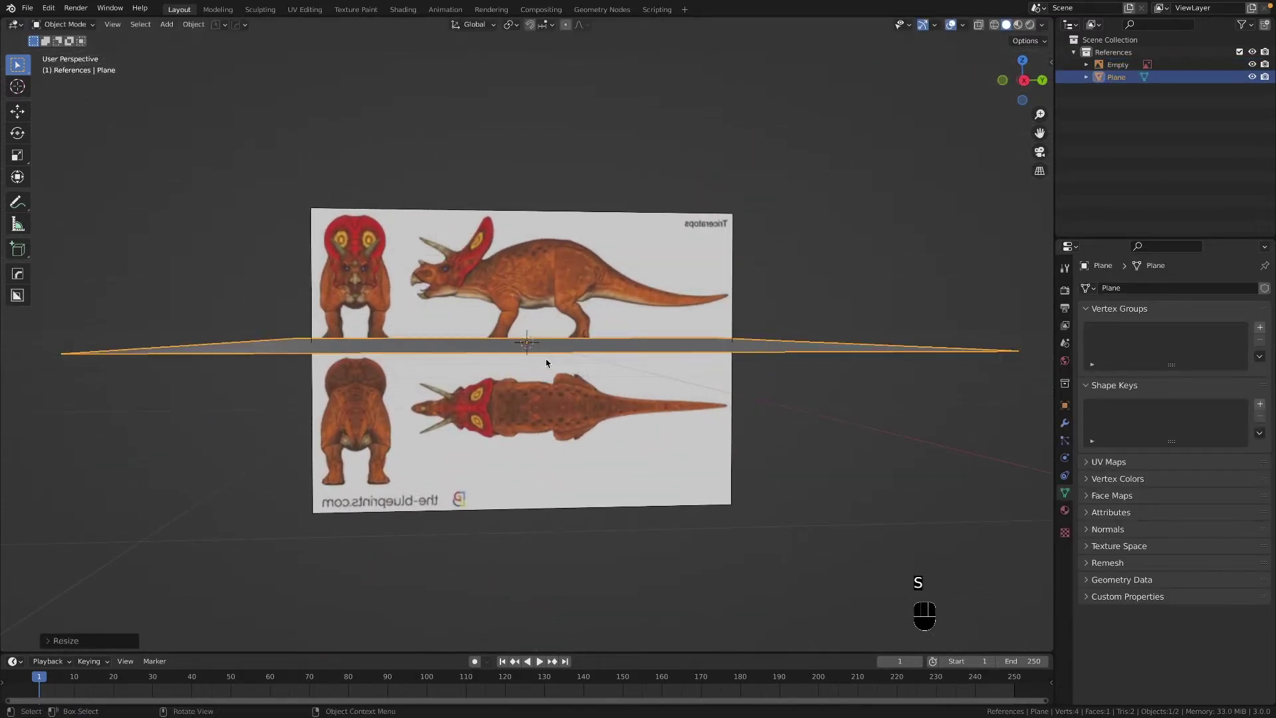
key("`")
Step: In Right view, raise the blueprint Empty along Z until the triceratops's feet rest on the plane
left_click_drag(502, 362, 501, 359)
middle_click(501, 359)
left_click_drag(502, 358, 514, 263)
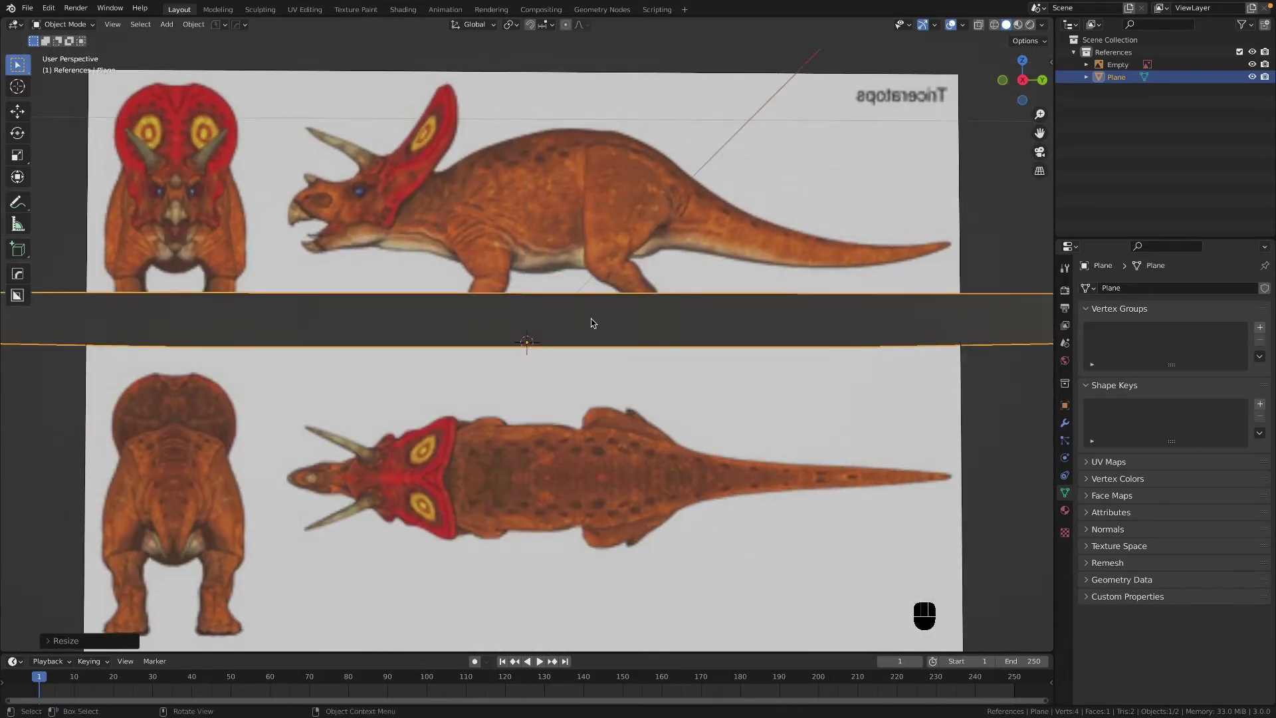
left_click(600, 323)
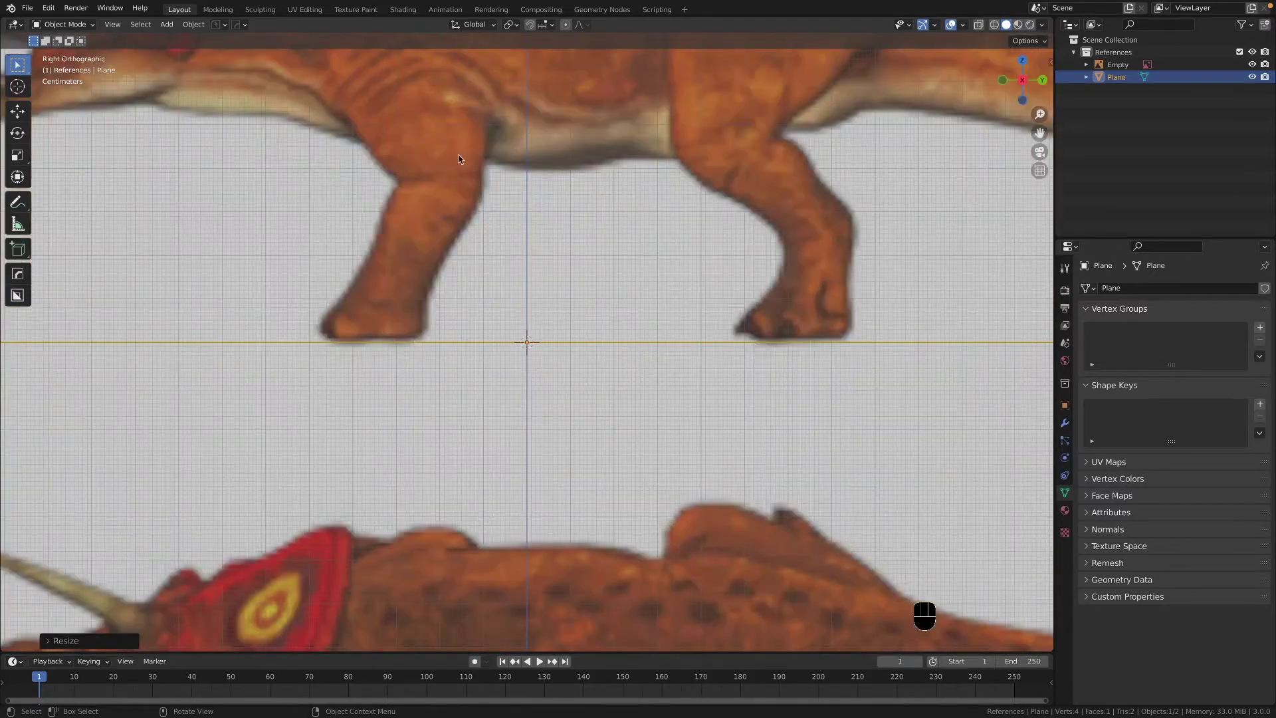
left_click(1111, 69)
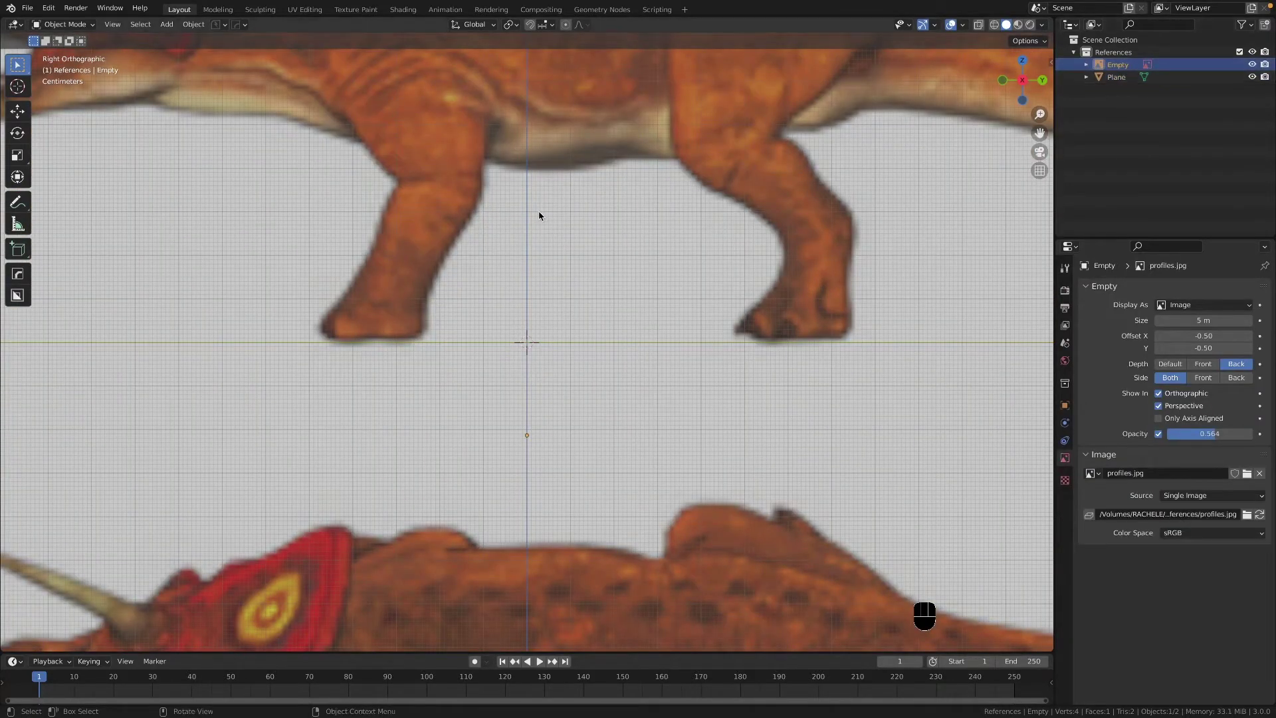
key("g")
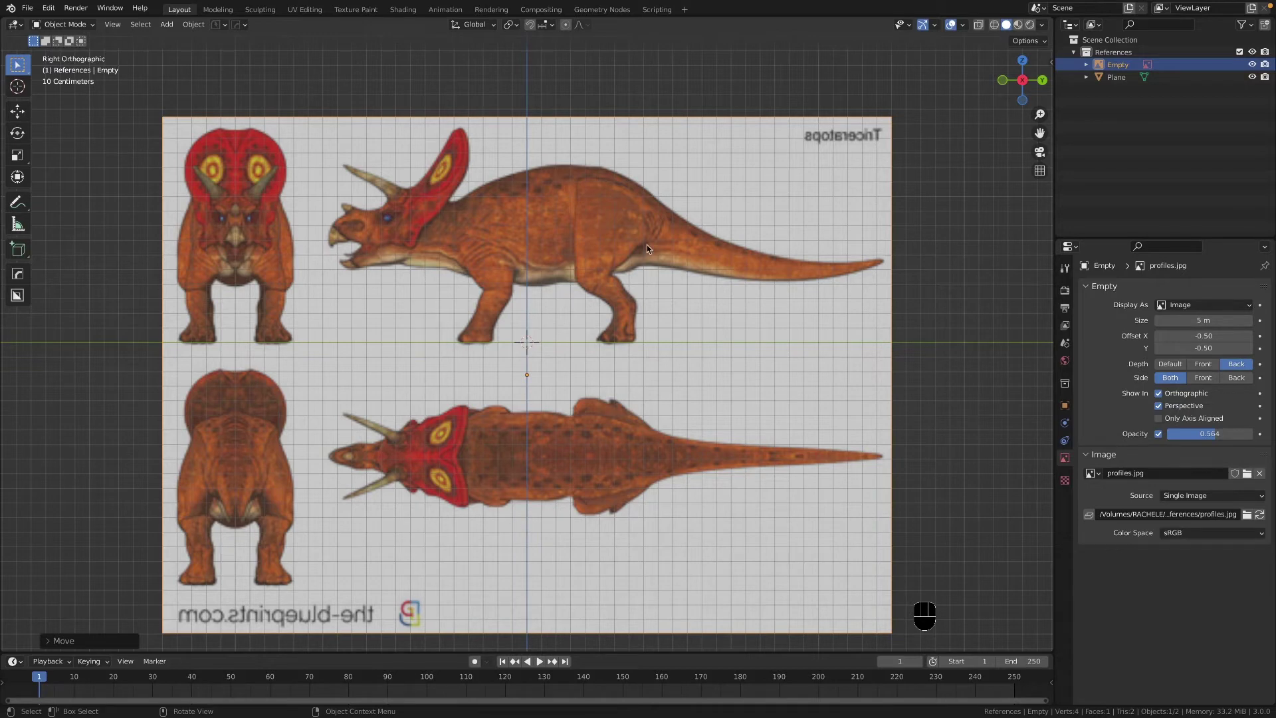
Step: Rename the Empty to 'right', disable its selectability in the Outliner and verify it can't be picked
left_click(1128, 70)
left_click_drag(1127, 69, 1128, 69)
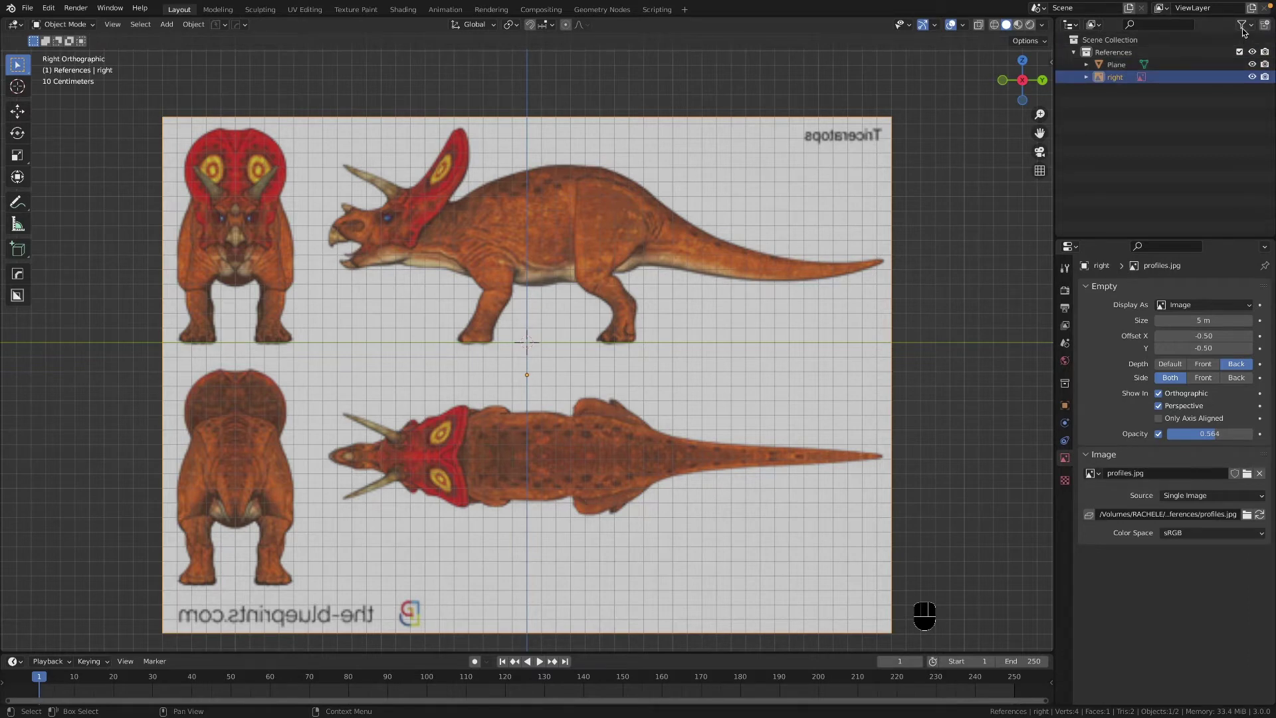
left_click_drag(1246, 30, 1115, 116)
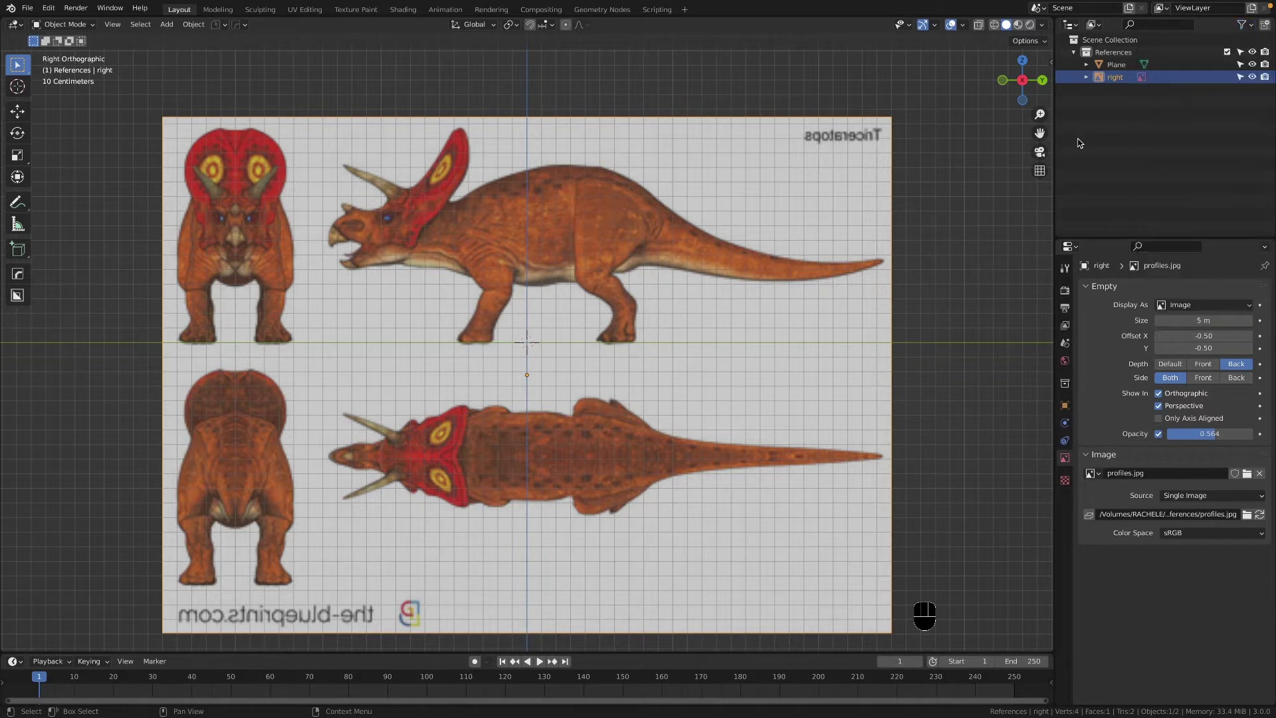
left_click(1243, 78)
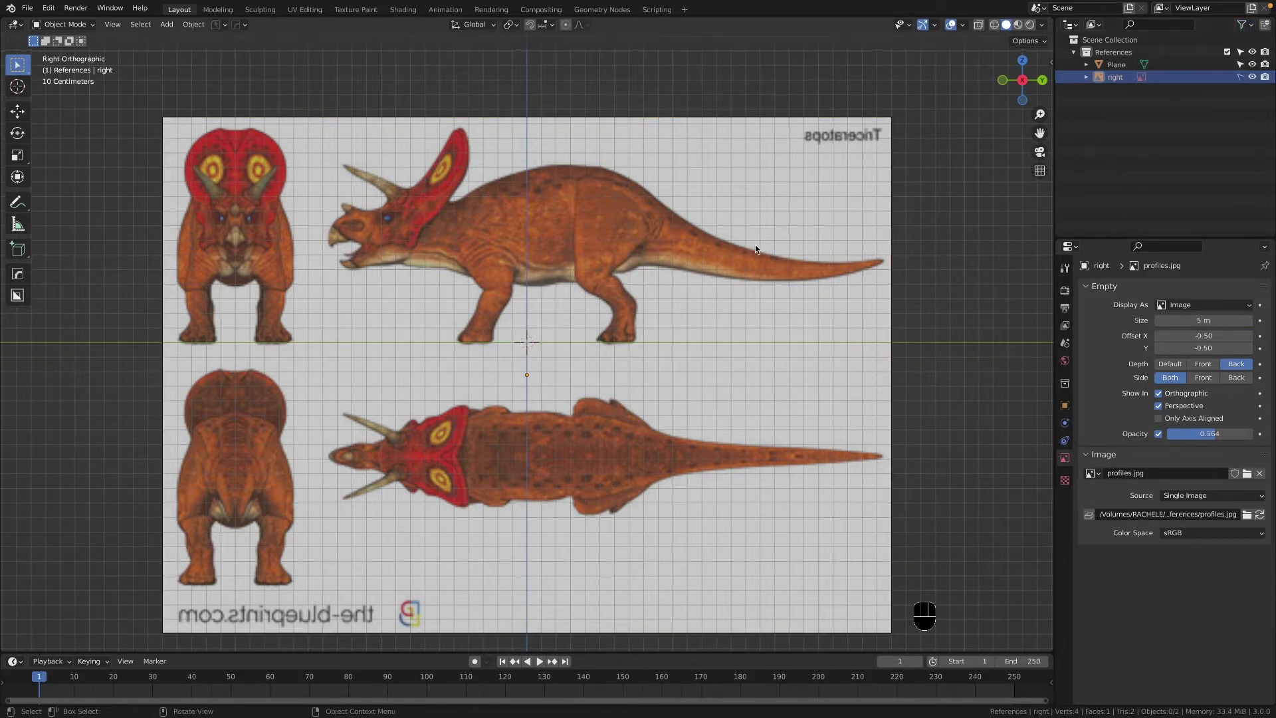
left_click_drag(637, 341, 701, 327)
left_click(441, 347)
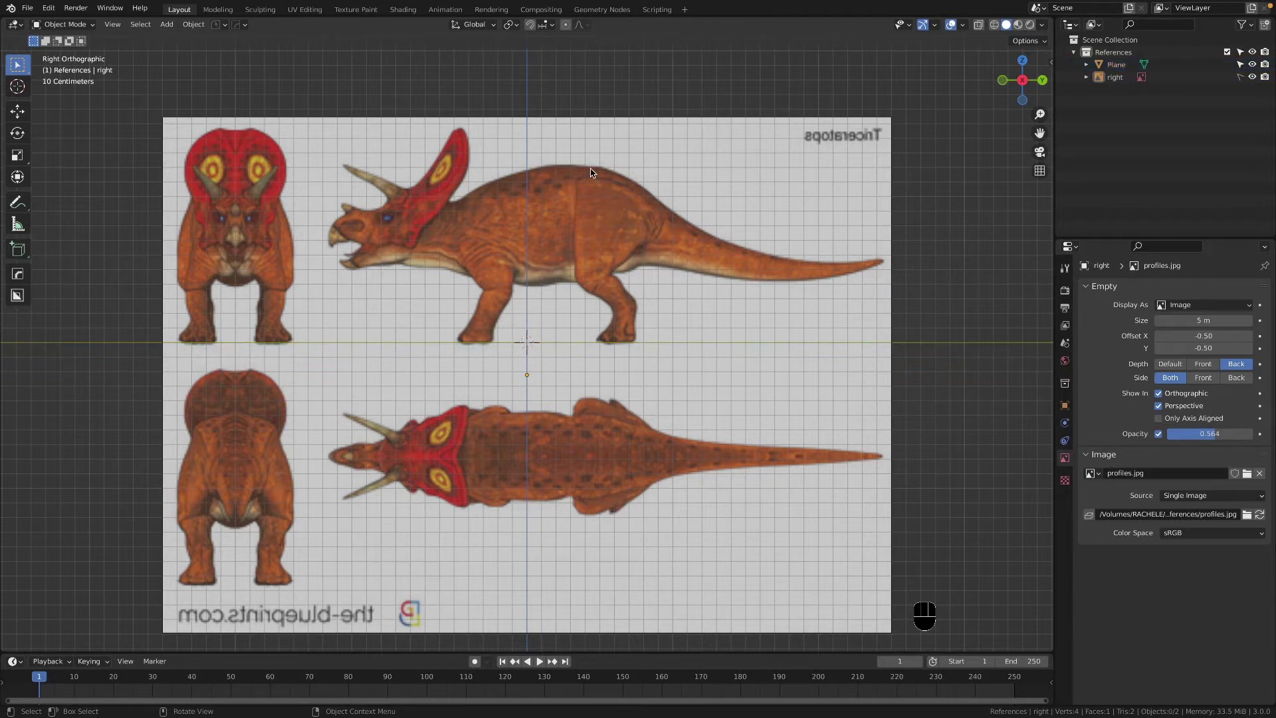
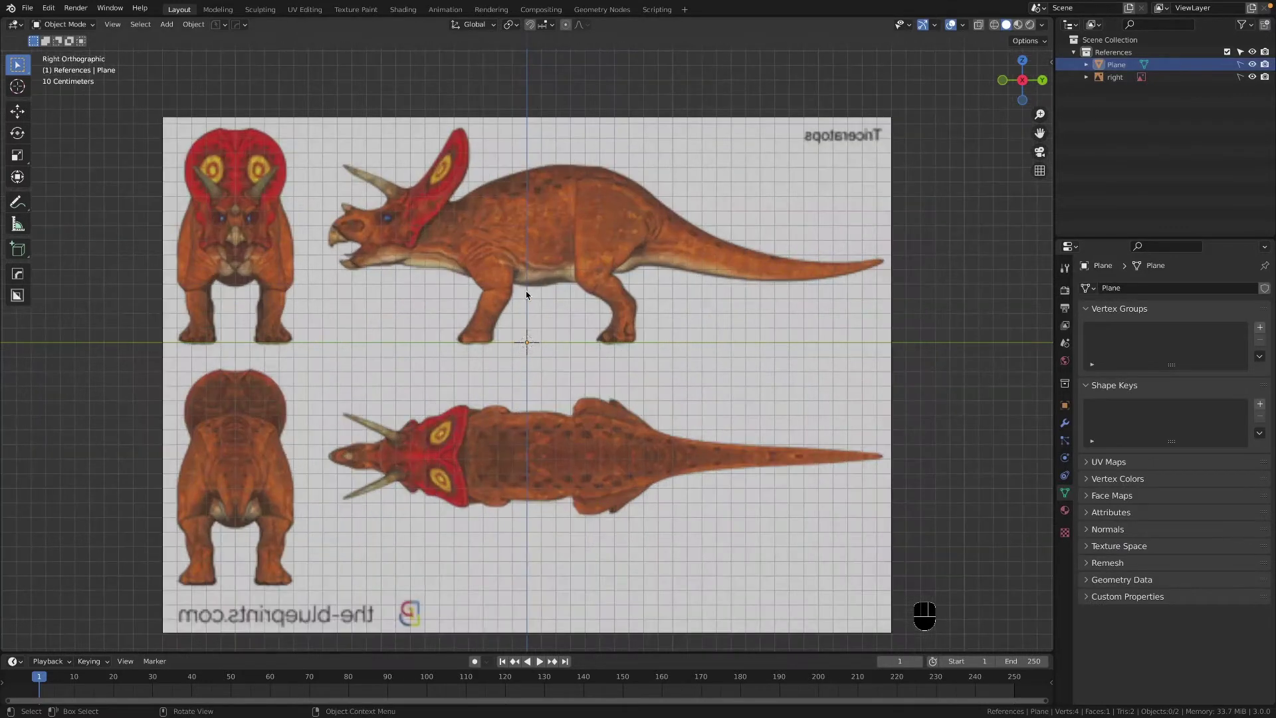
Step: Delete the plane and add the blueprint as a Front-view reference with Depth set to Back
key("x")
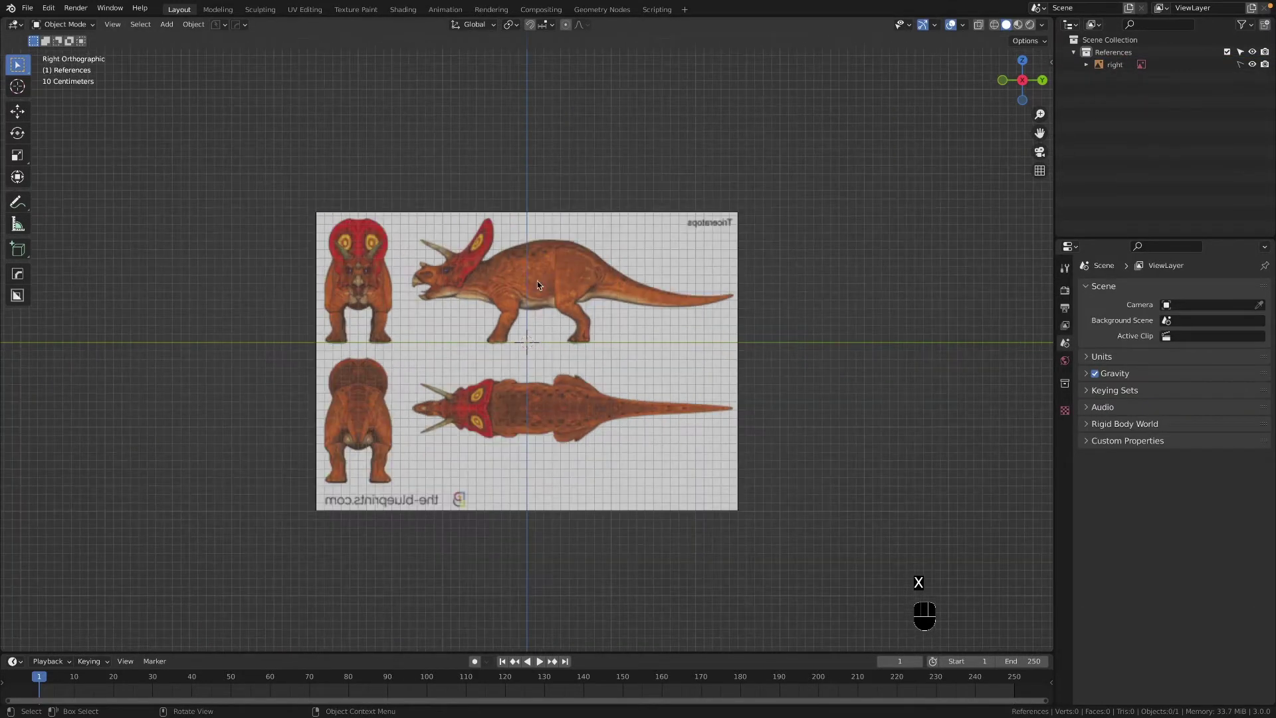
key("`")
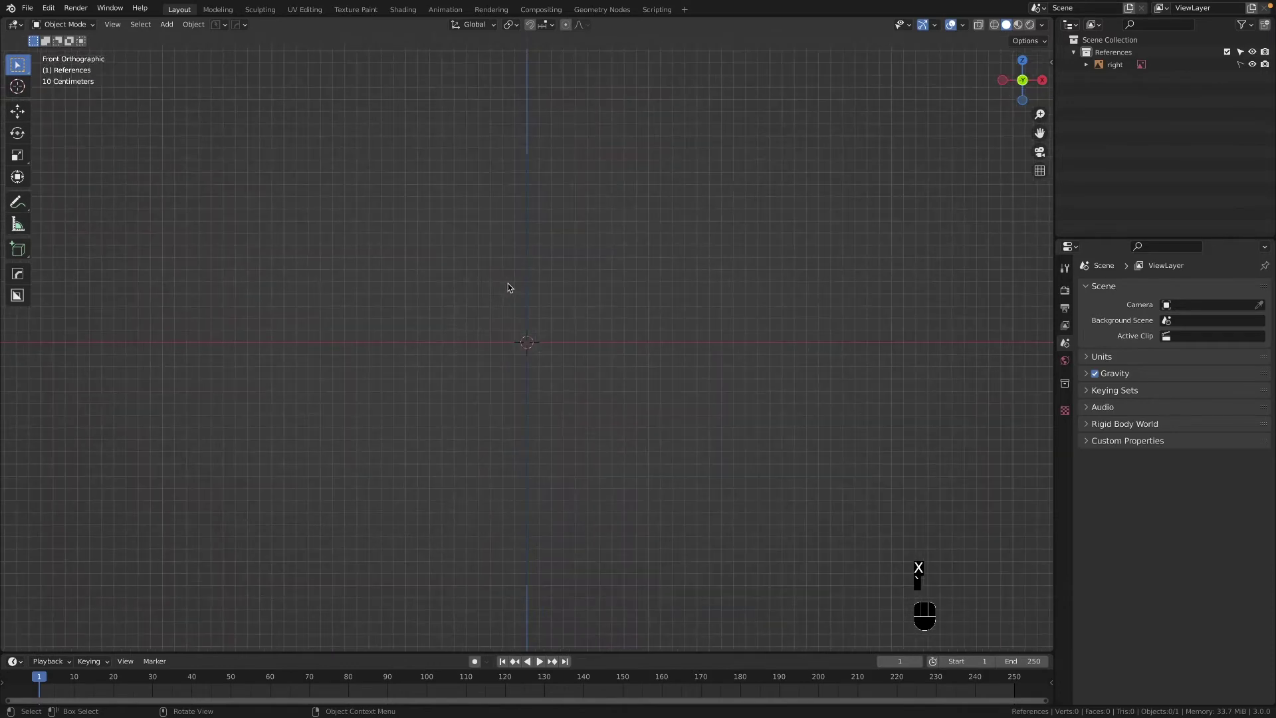
key("shift+a")
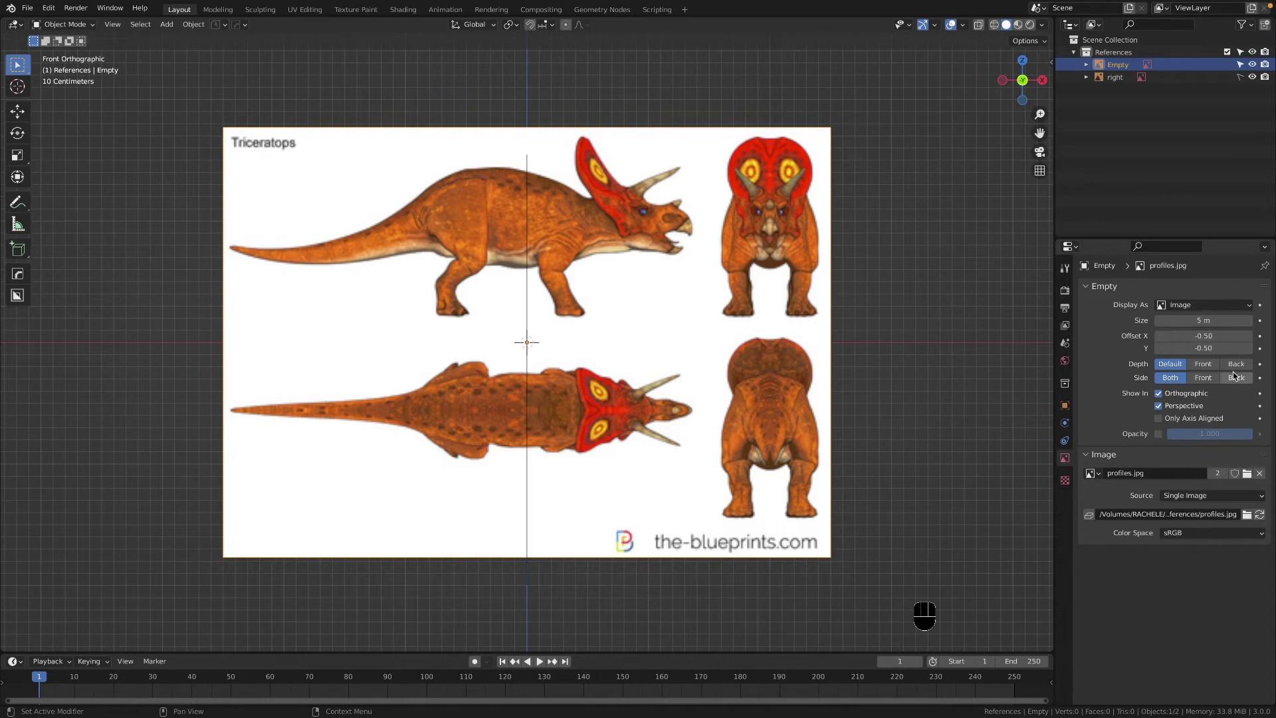
left_click(1237, 367)
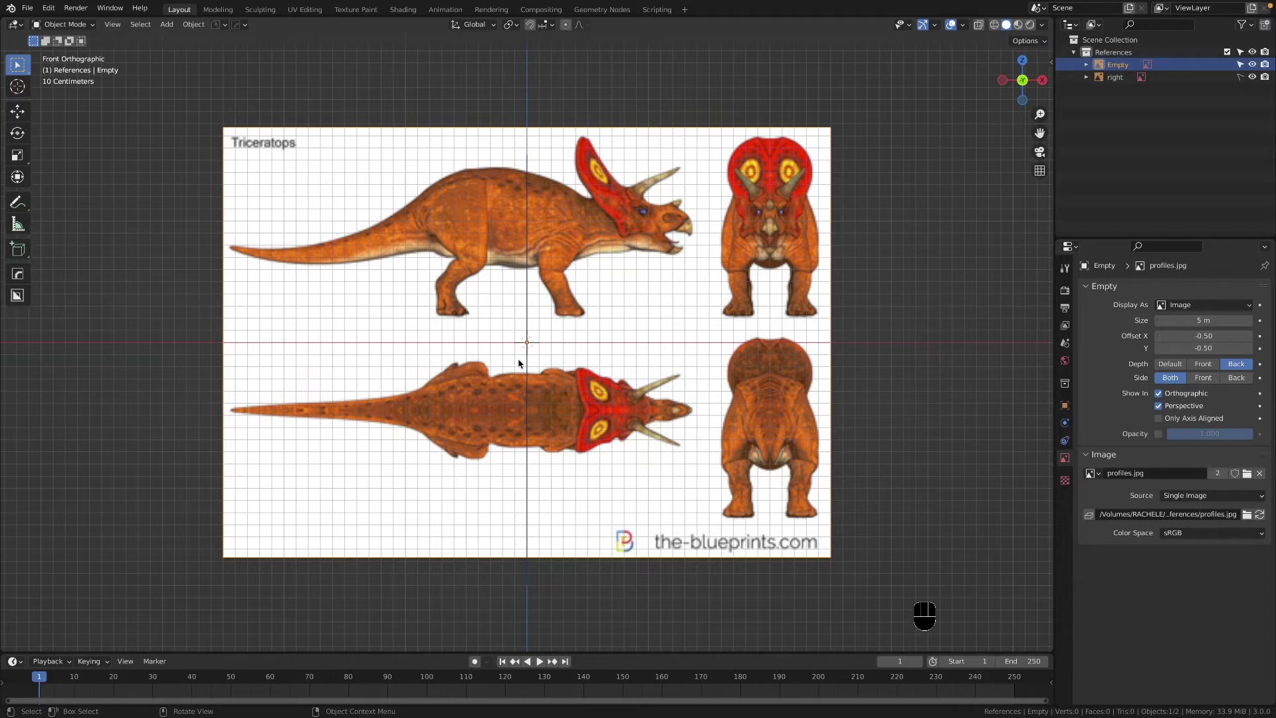
Step: Move the front reference so the front-view head sits on the vertical axis and feet on the ground line
key("g")
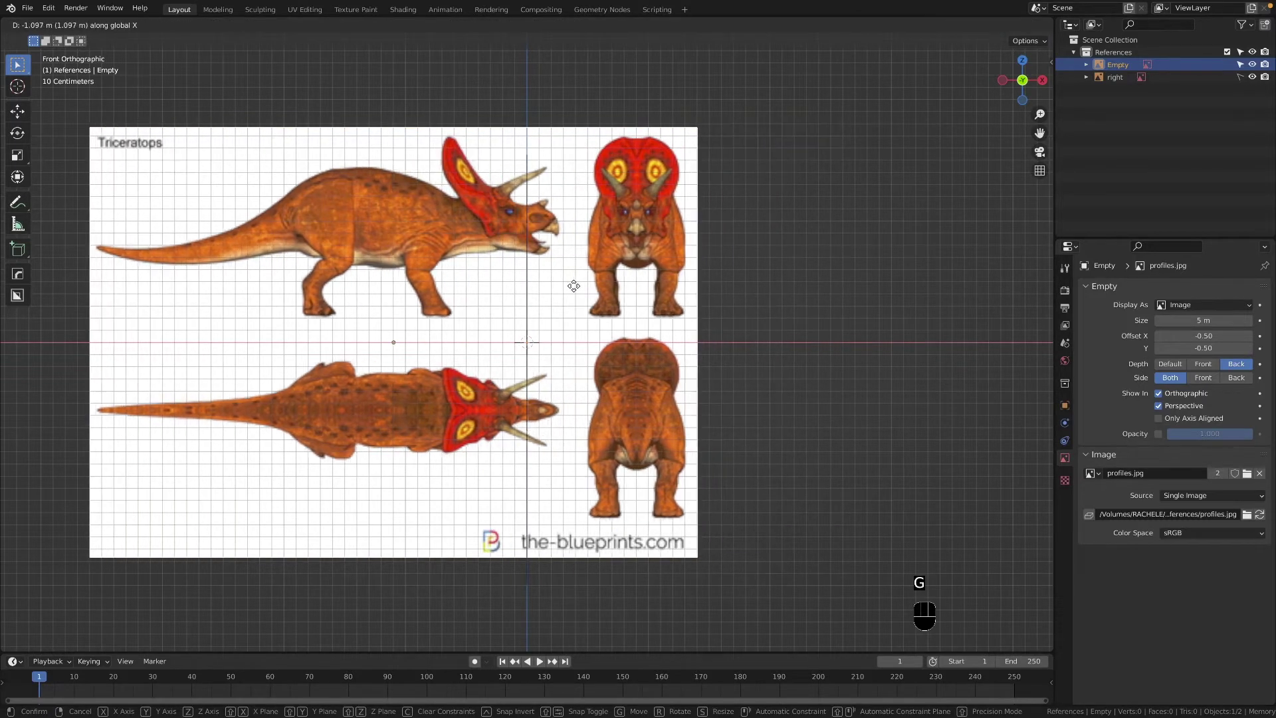
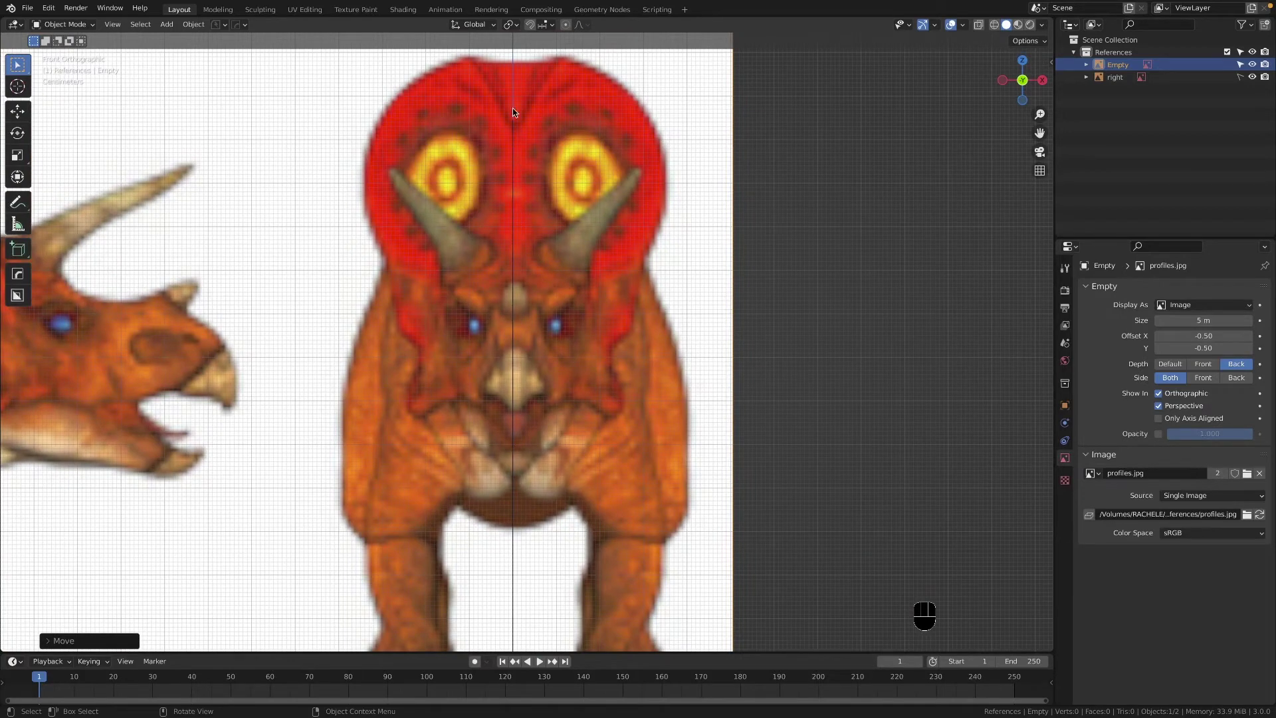
key("g")
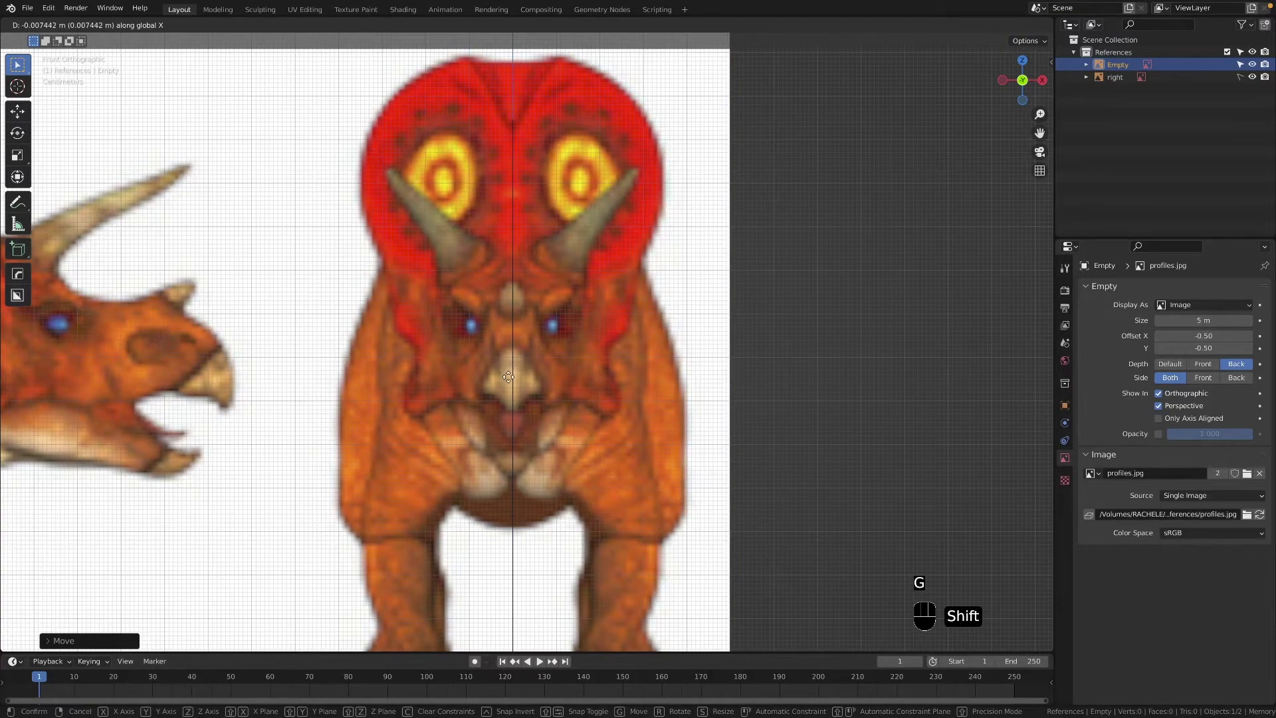
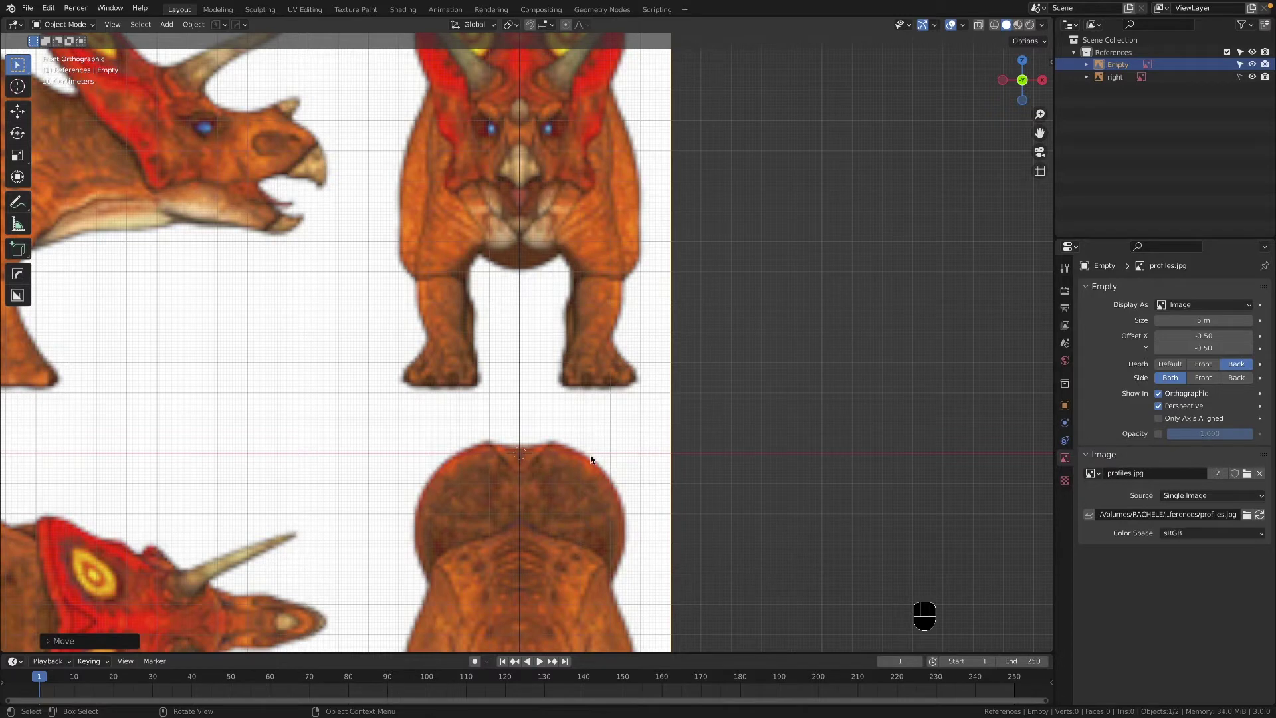
key("g")
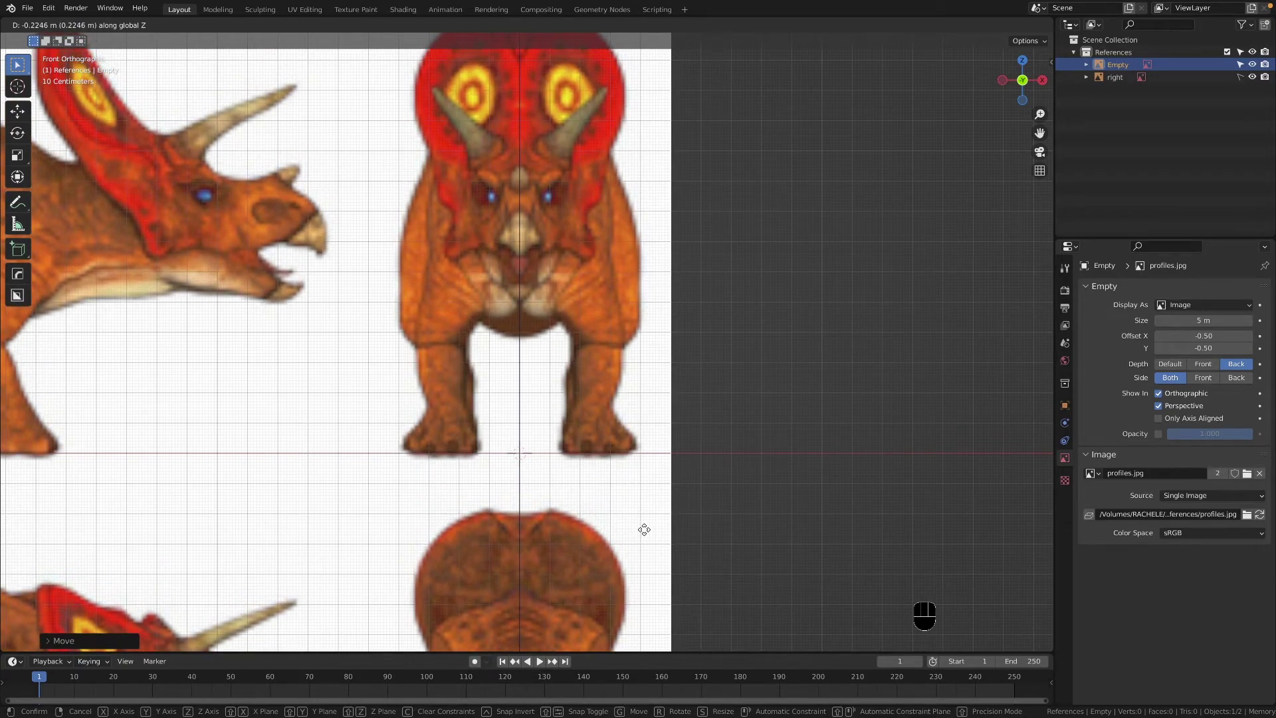
middle_click(584, 415)
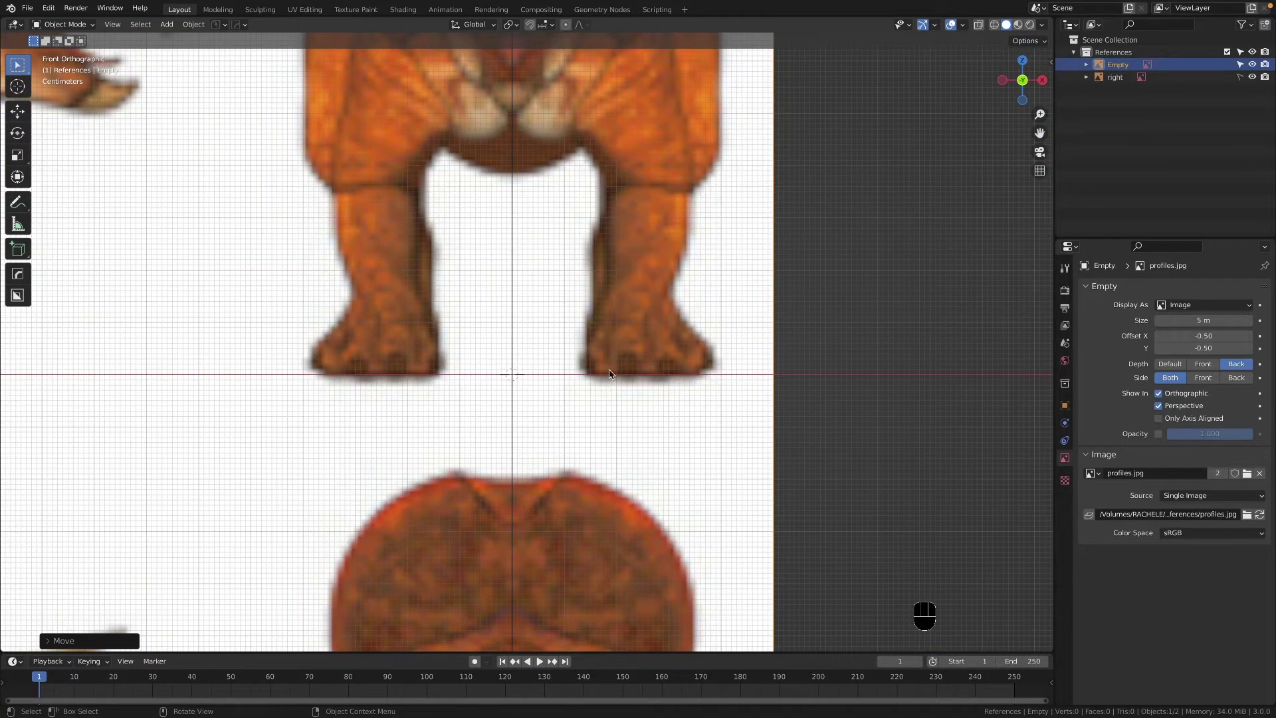
key("g")
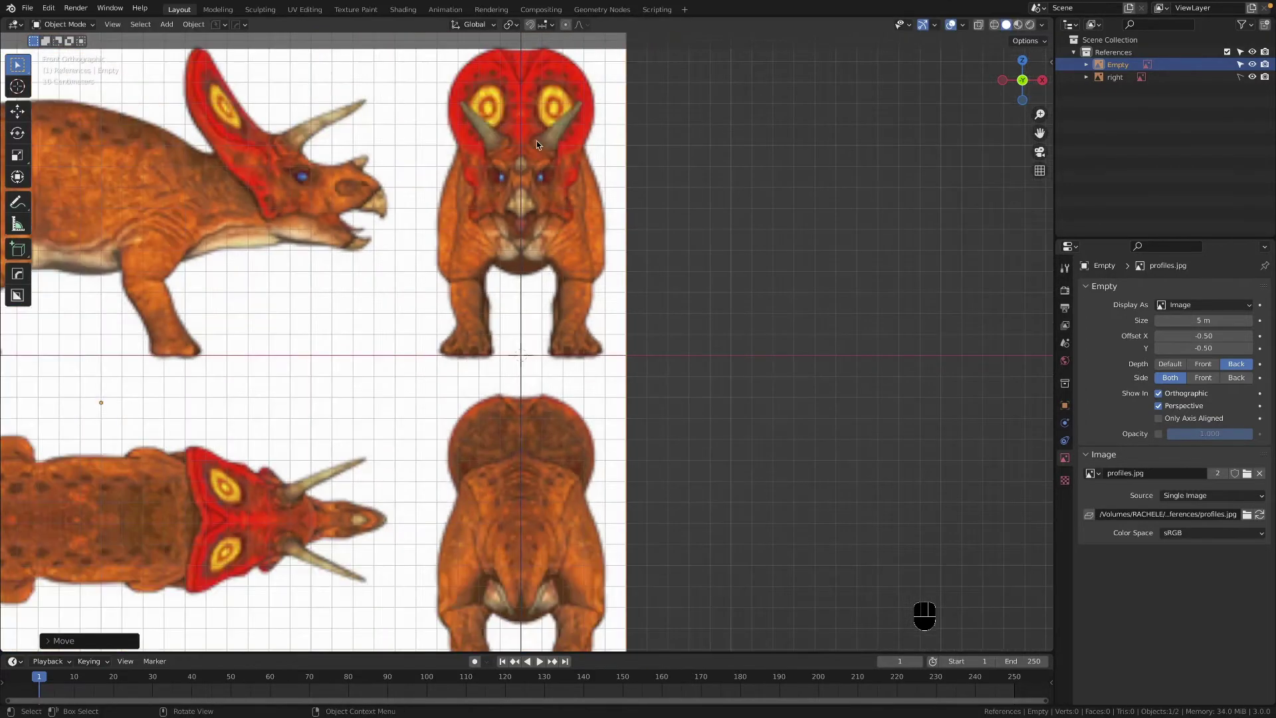
middle_click(537, 129)
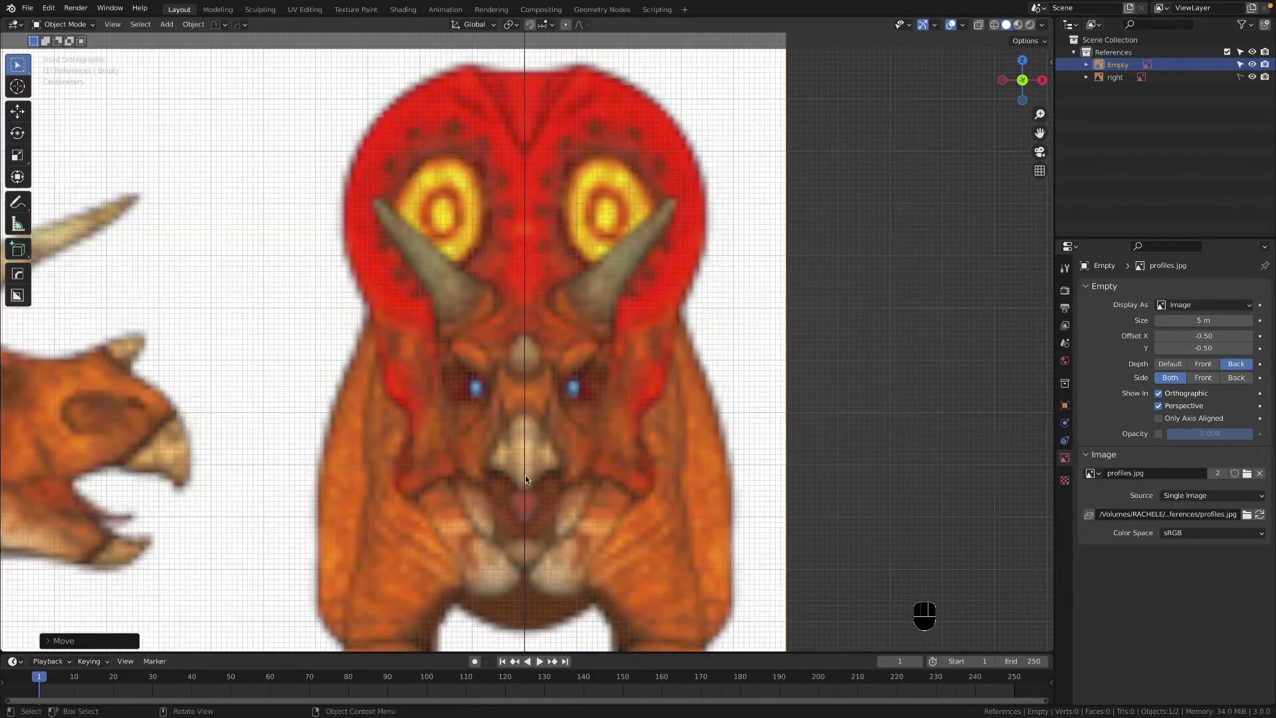
left_click_drag(582, 527, 571, 434)
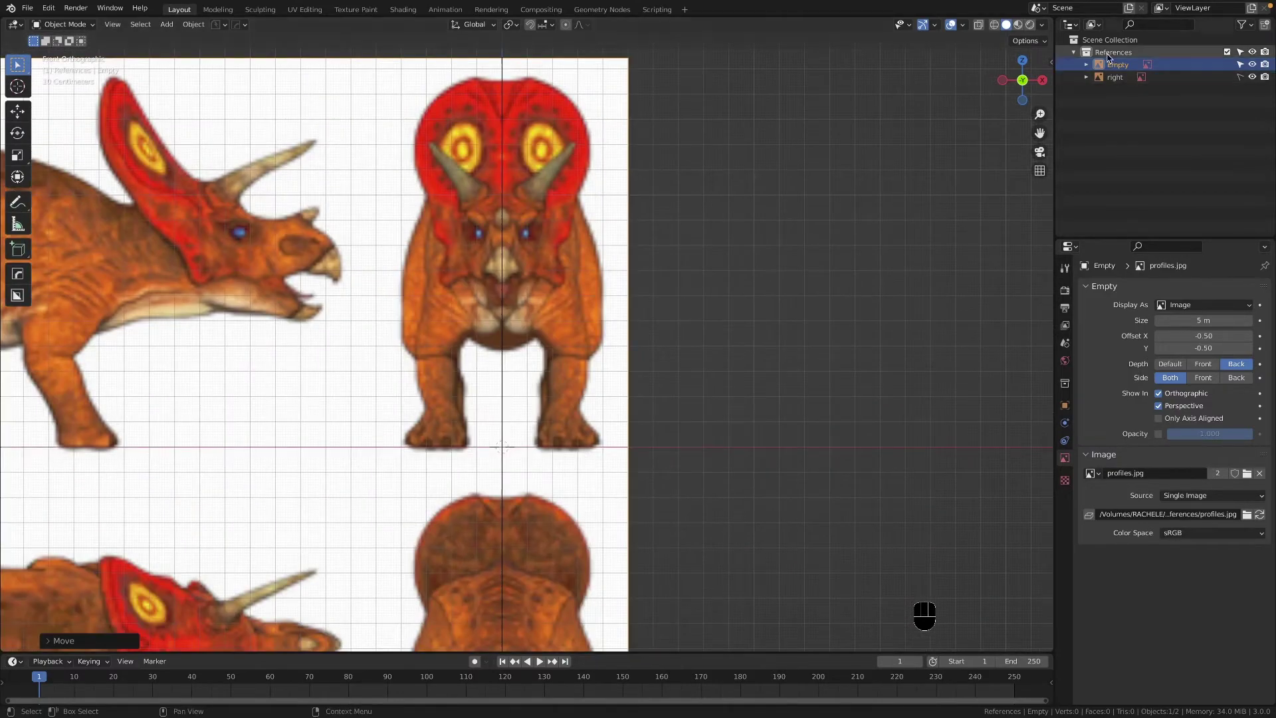
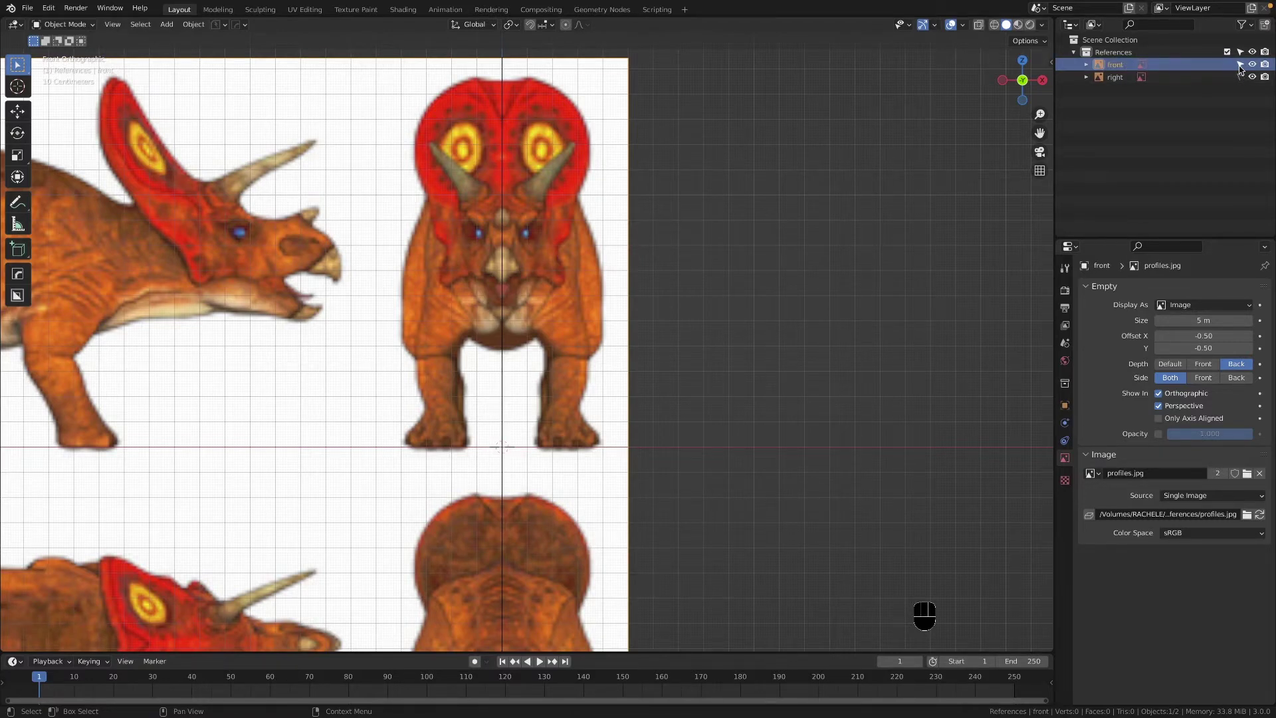
Step: Rename the Empty to 'front', set its Side to Front and check it from the back
left_click(1243, 67)
left_click(341, 352)
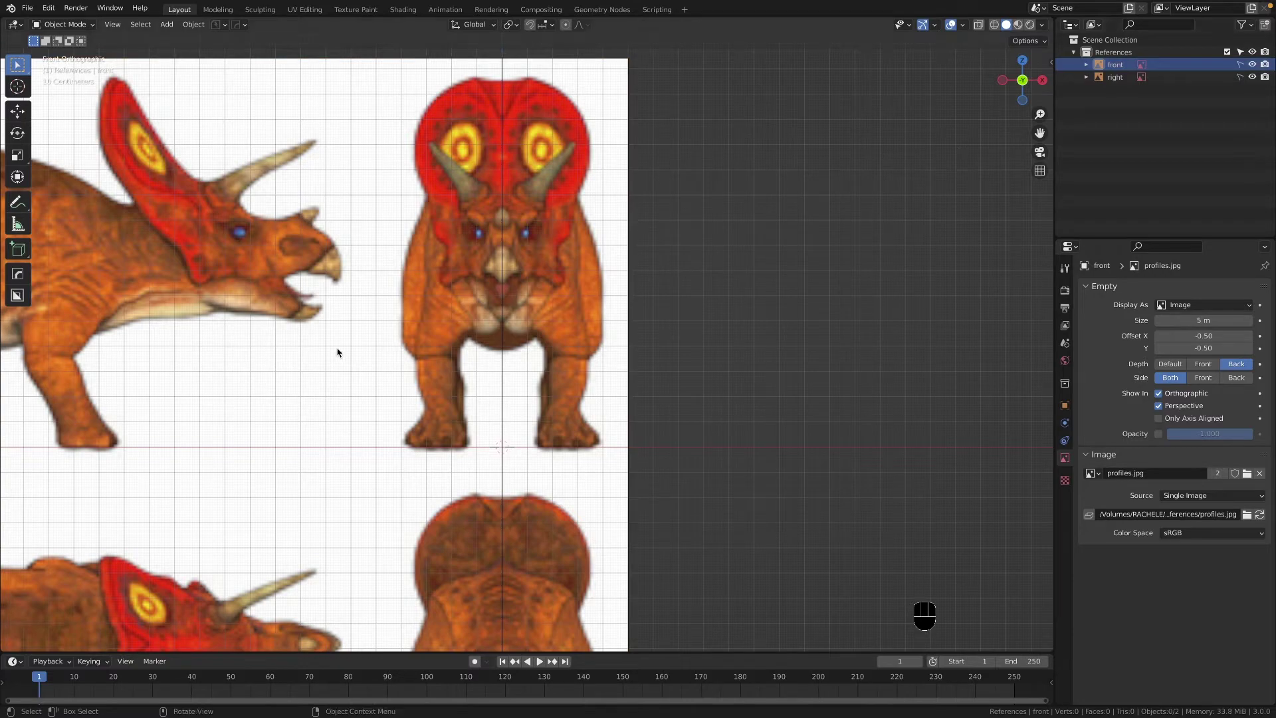
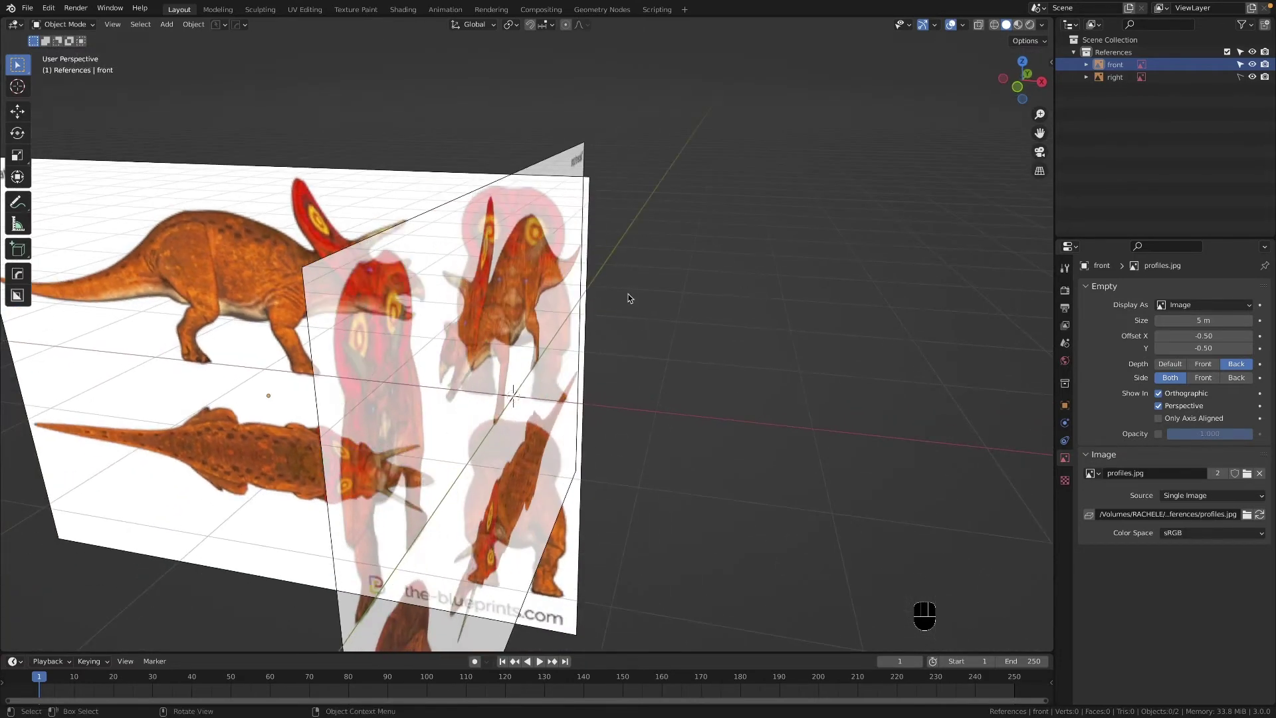
key("`")
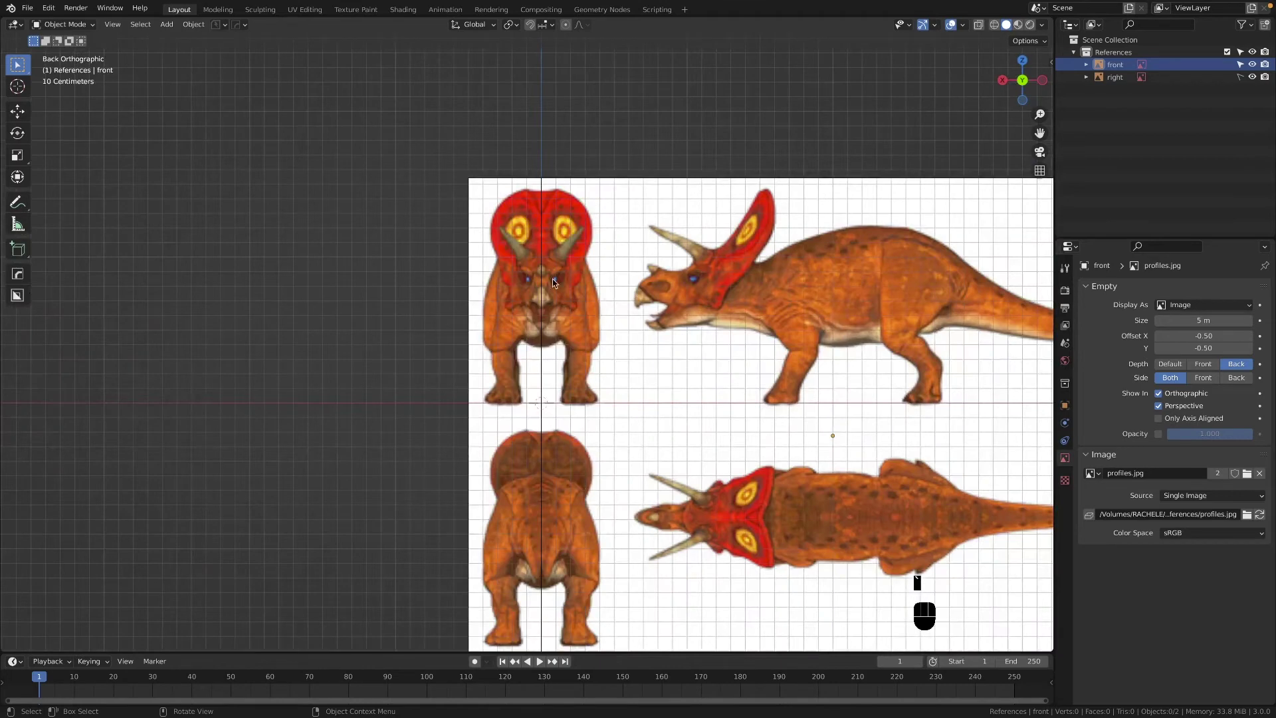
key("`")
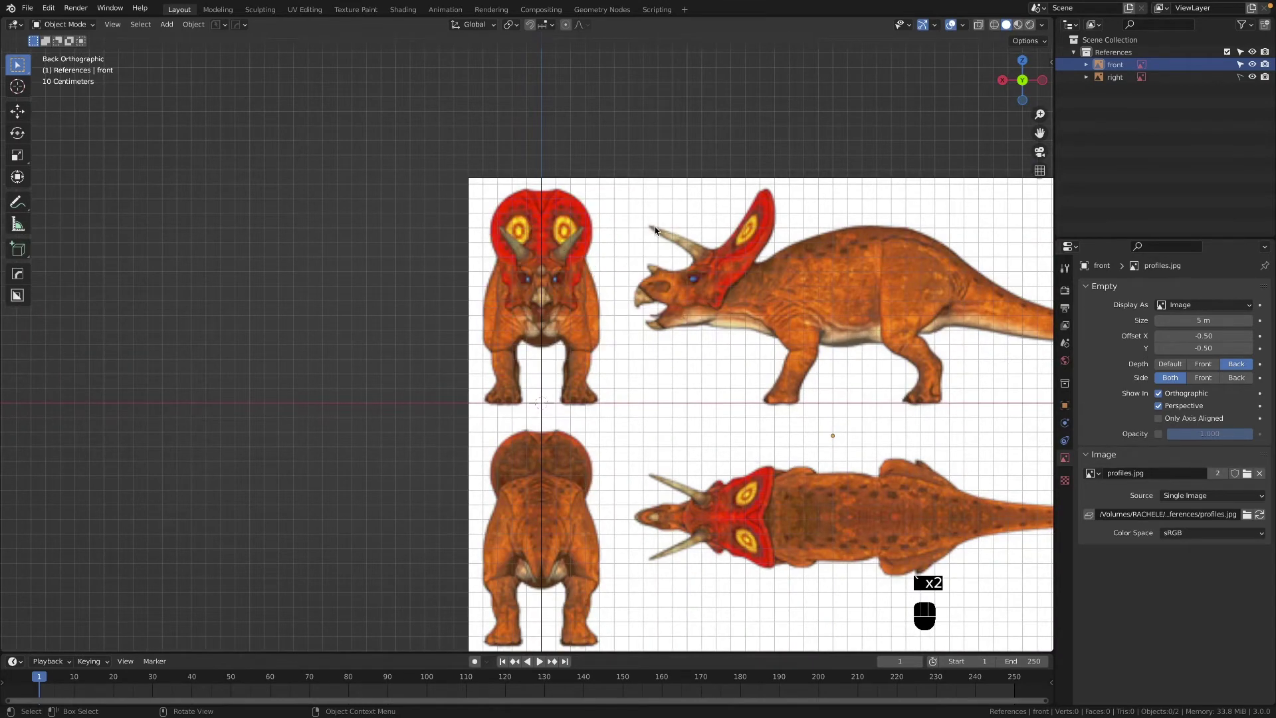
key("`")
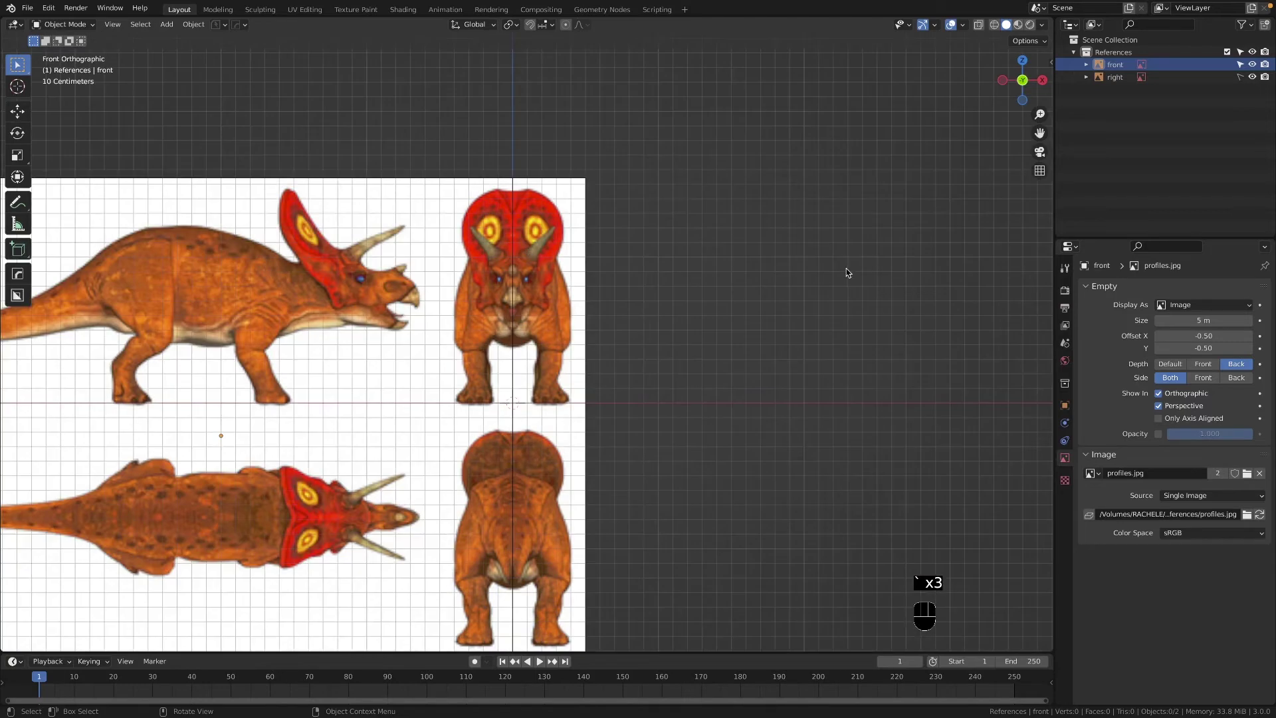
left_click(1213, 377)
middle_click(577, 352)
key("`")
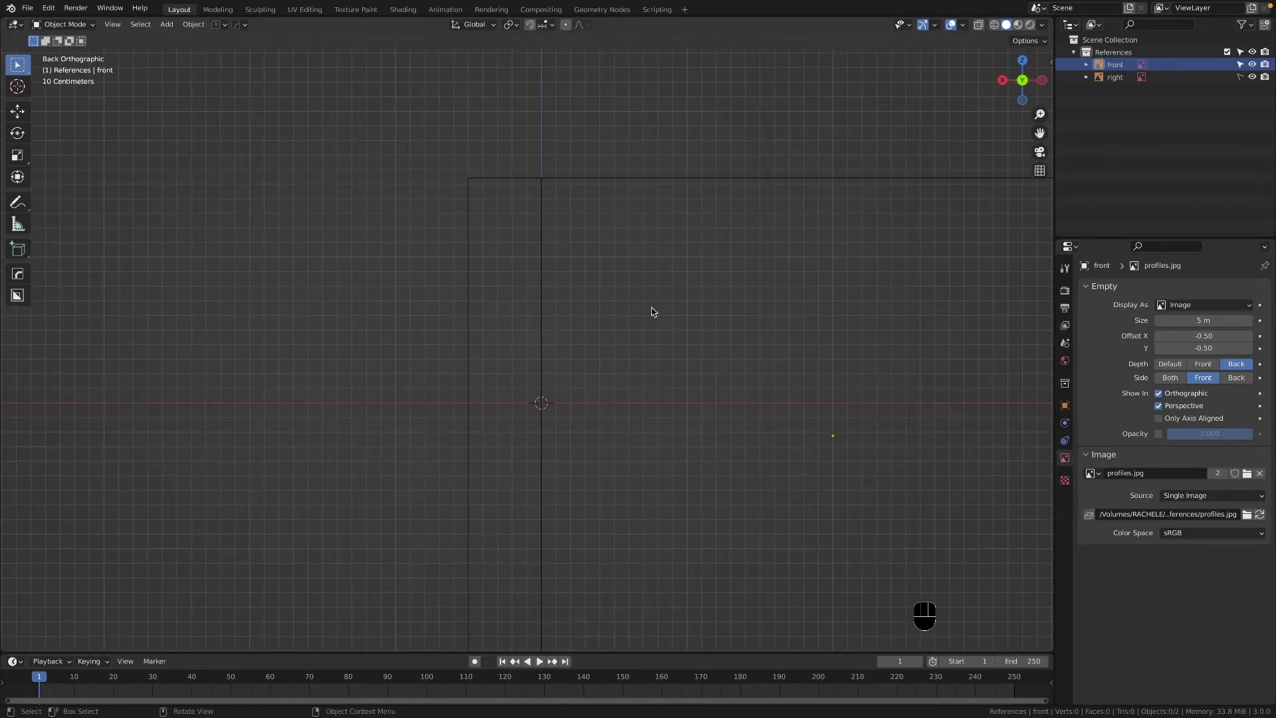
Step: Toggle the Side setting between Both and Front, confirming the image shows only from the front
left_click(1217, 381)
left_click(1236, 381)
left_click(1213, 384)
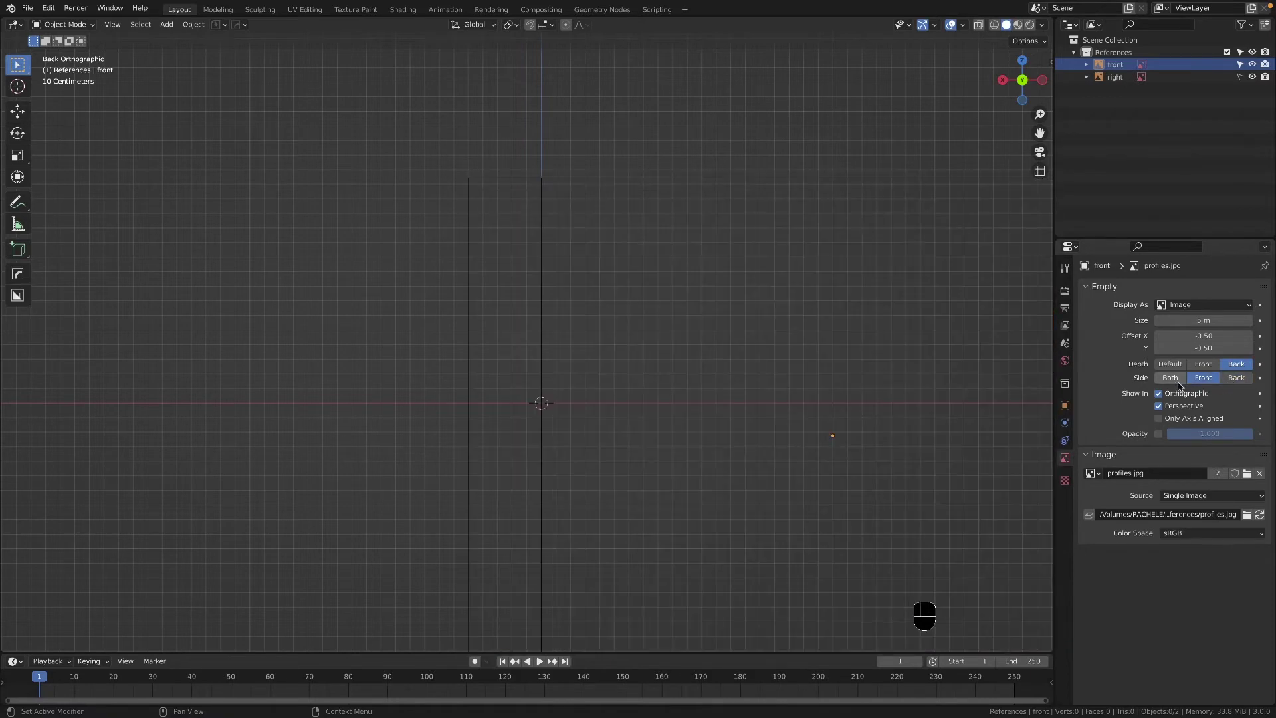
left_click(1232, 380)
left_click(1207, 382)
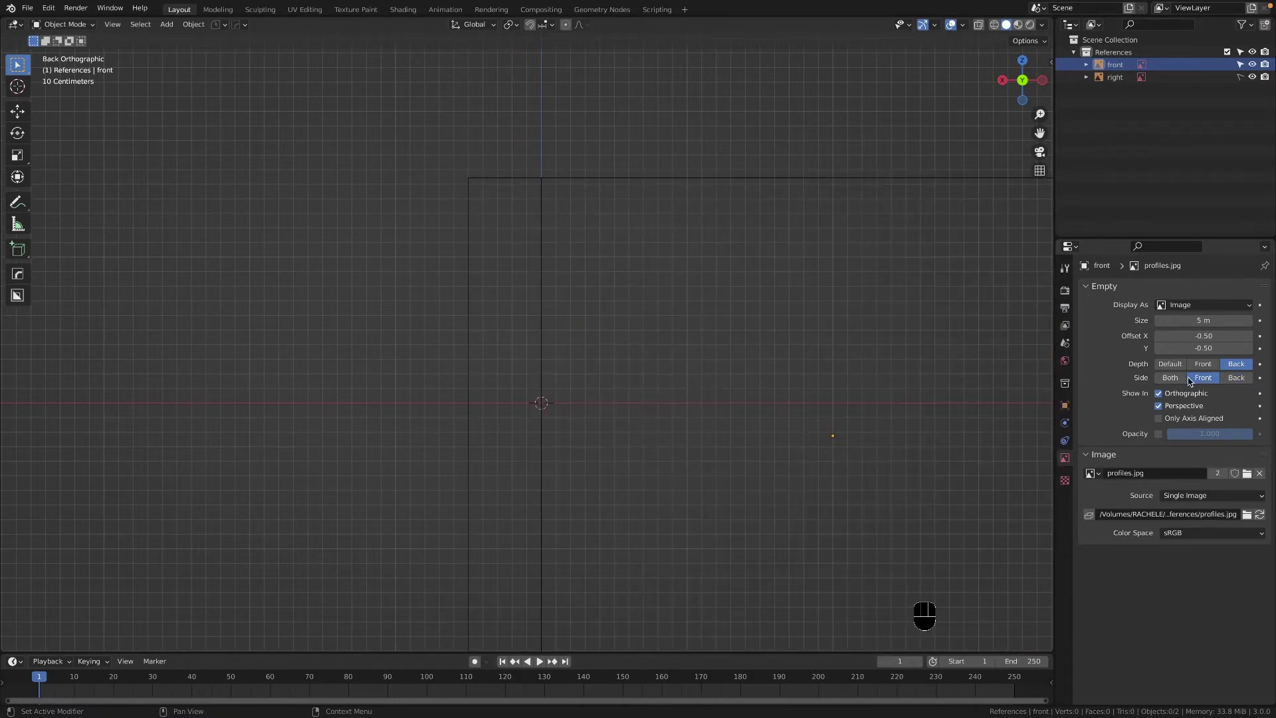
left_click_drag(632, 393, 652, 347)
key("`")
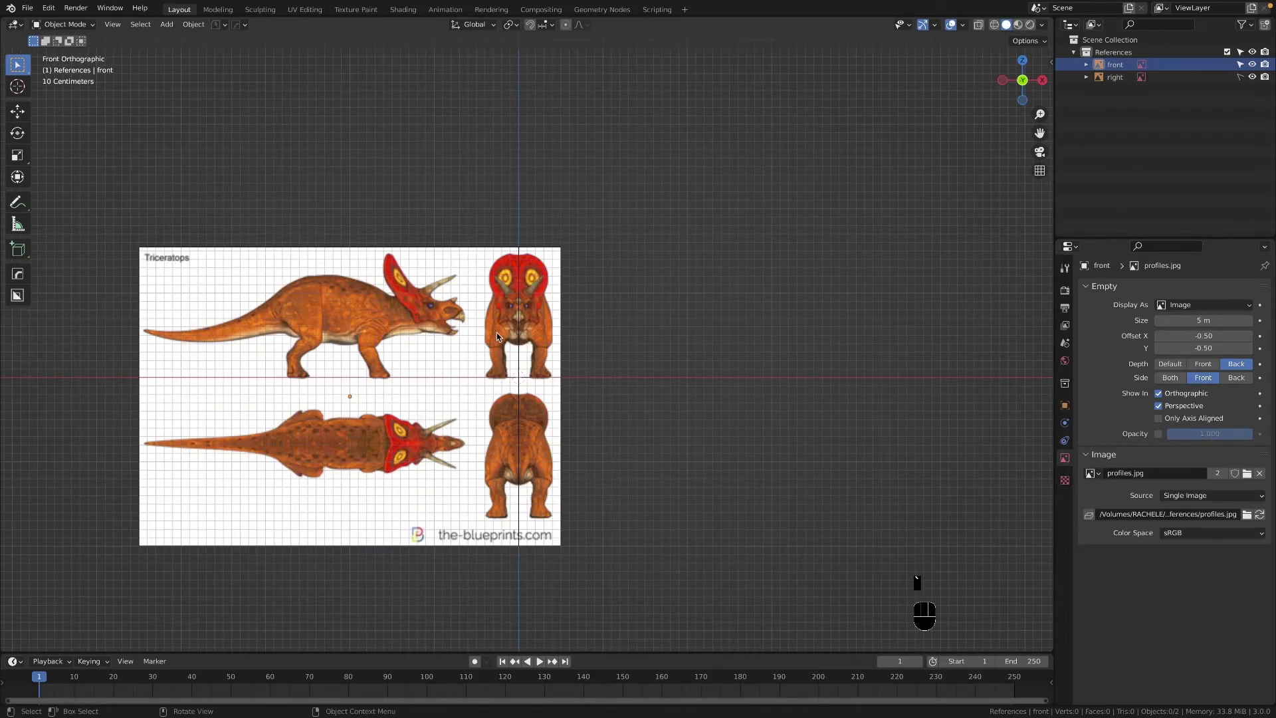
key("`")
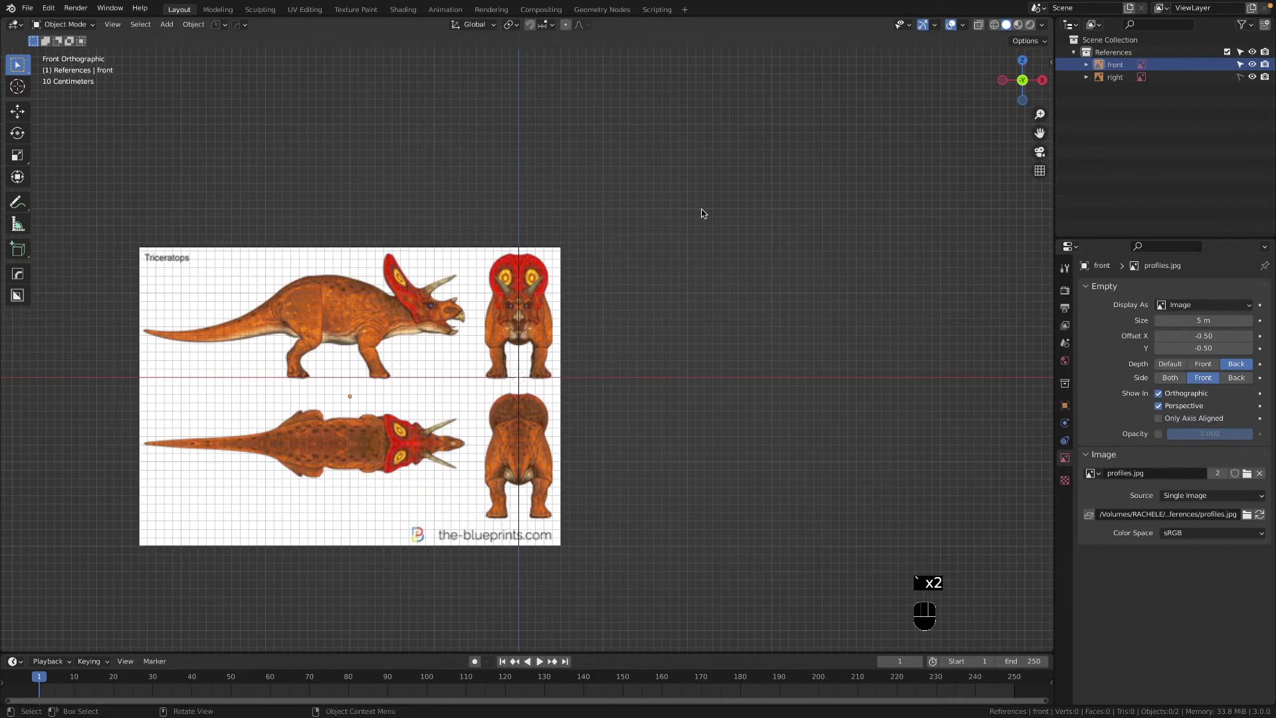
left_click(1242, 69)
Step: In Back view, add a new image reference with Depth Back and Side Front
key("`")
key("`")
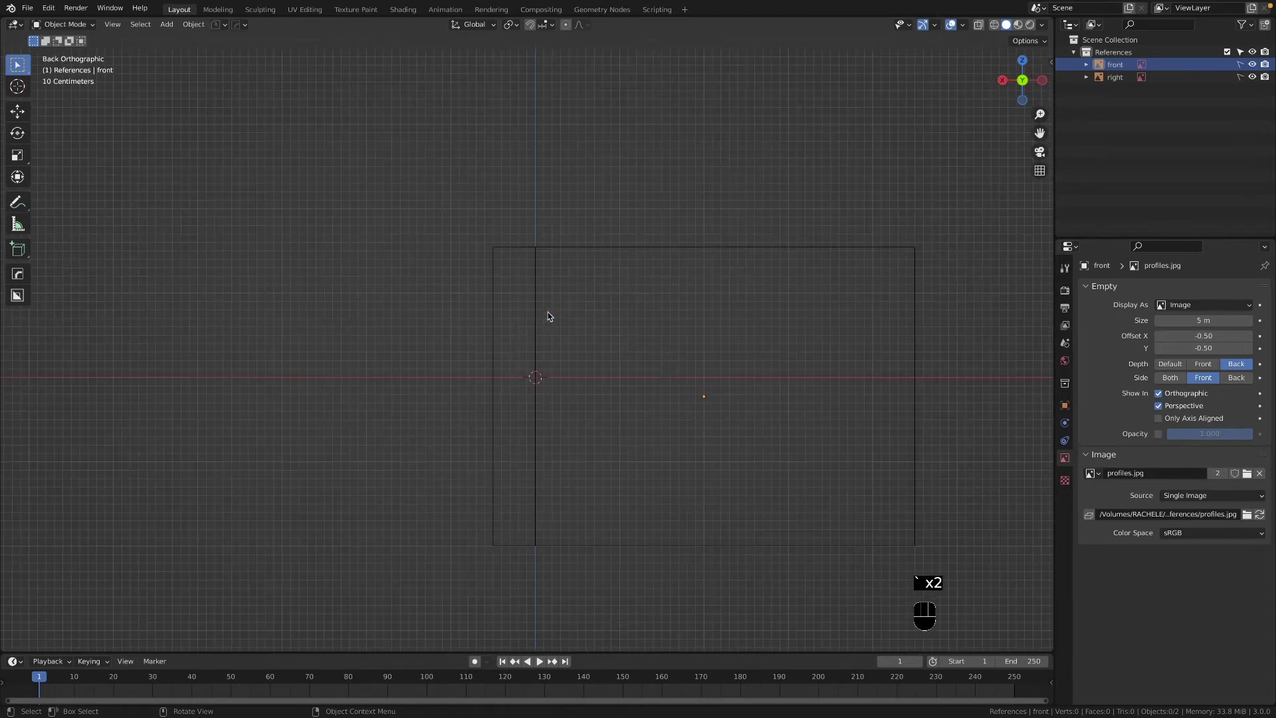
key("shift+a")
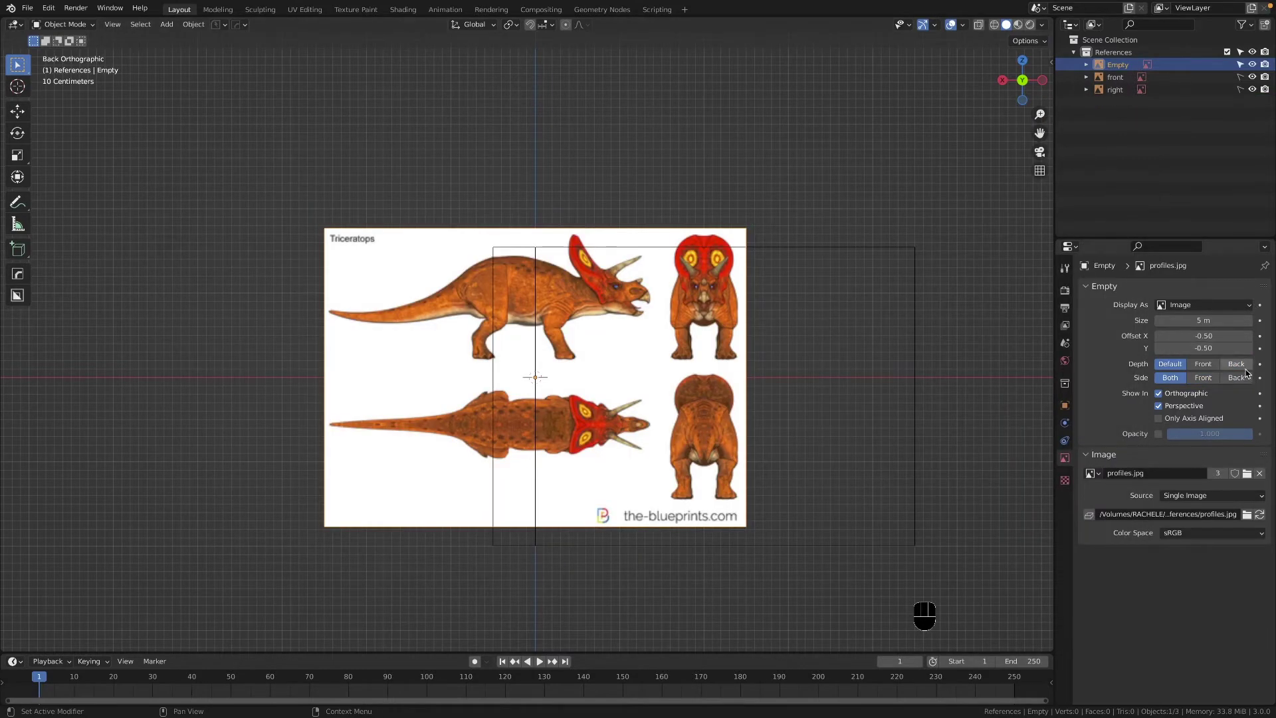
left_click(1249, 371)
left_click(1241, 384)
left_click(1206, 383)
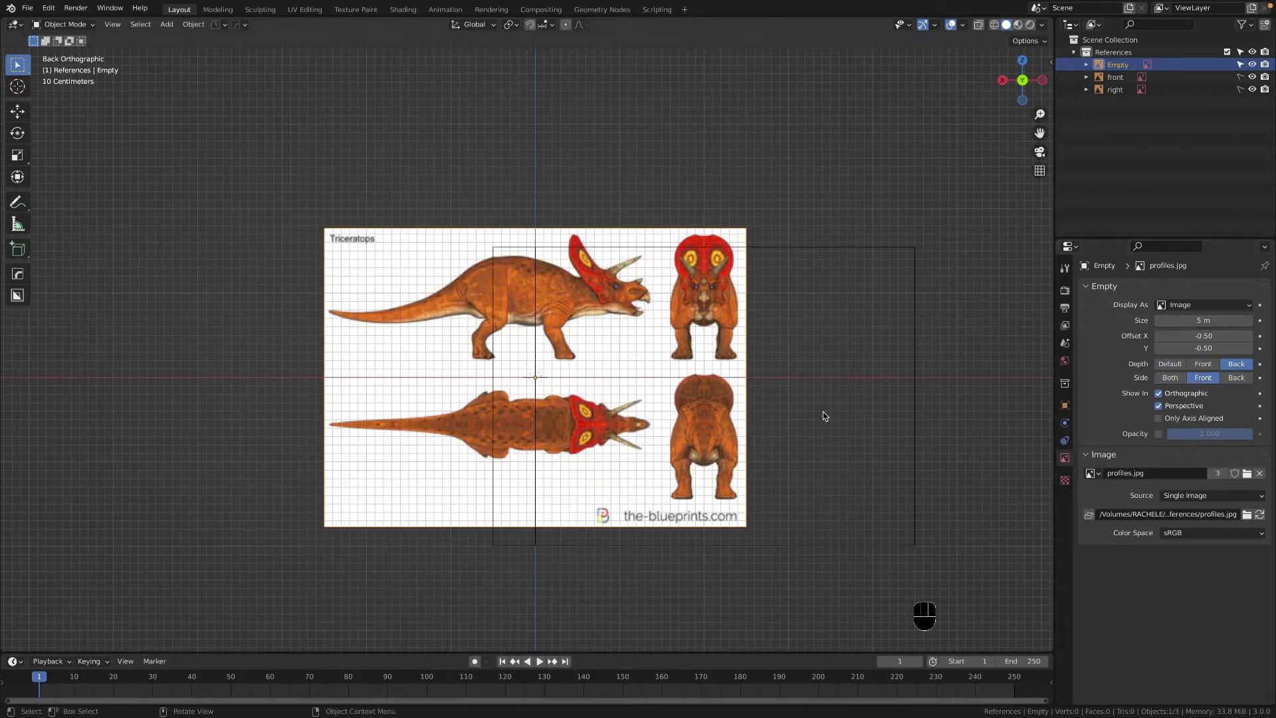
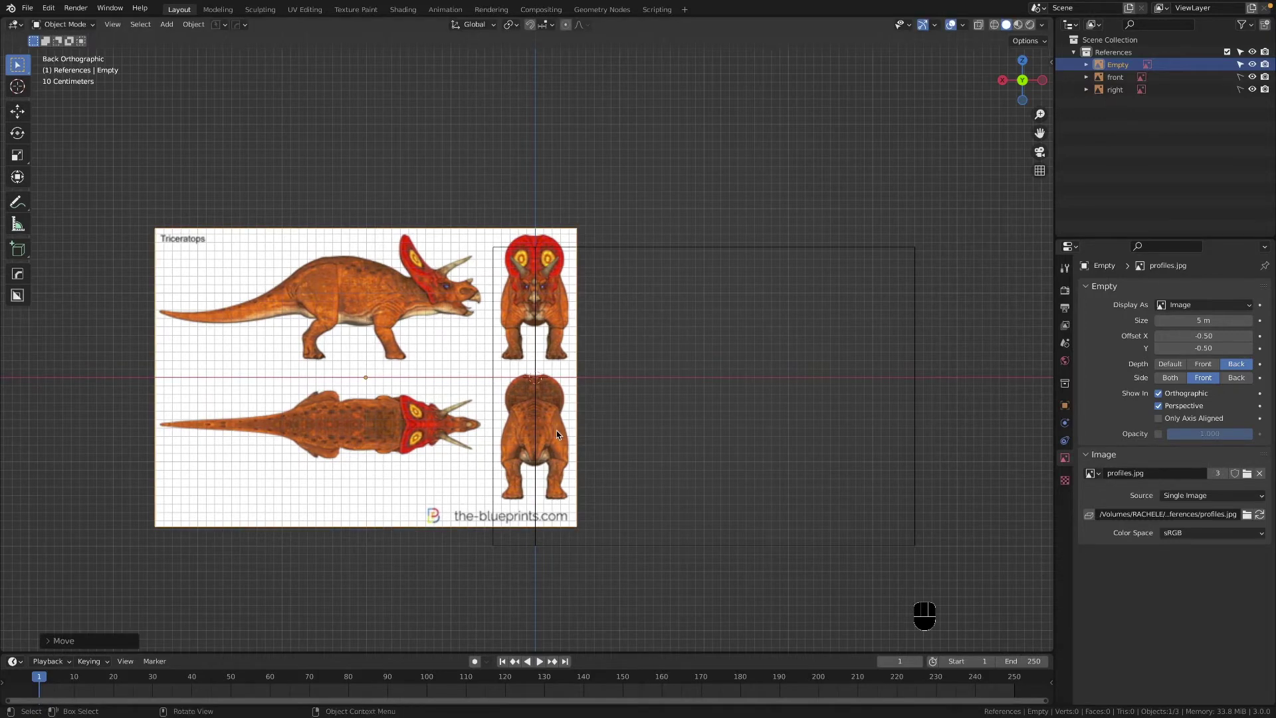
Step: Move the back reference so the rear-view triceratops's feet sit on the ground line
left_click_drag(563, 517, 581, 211)
key("g")
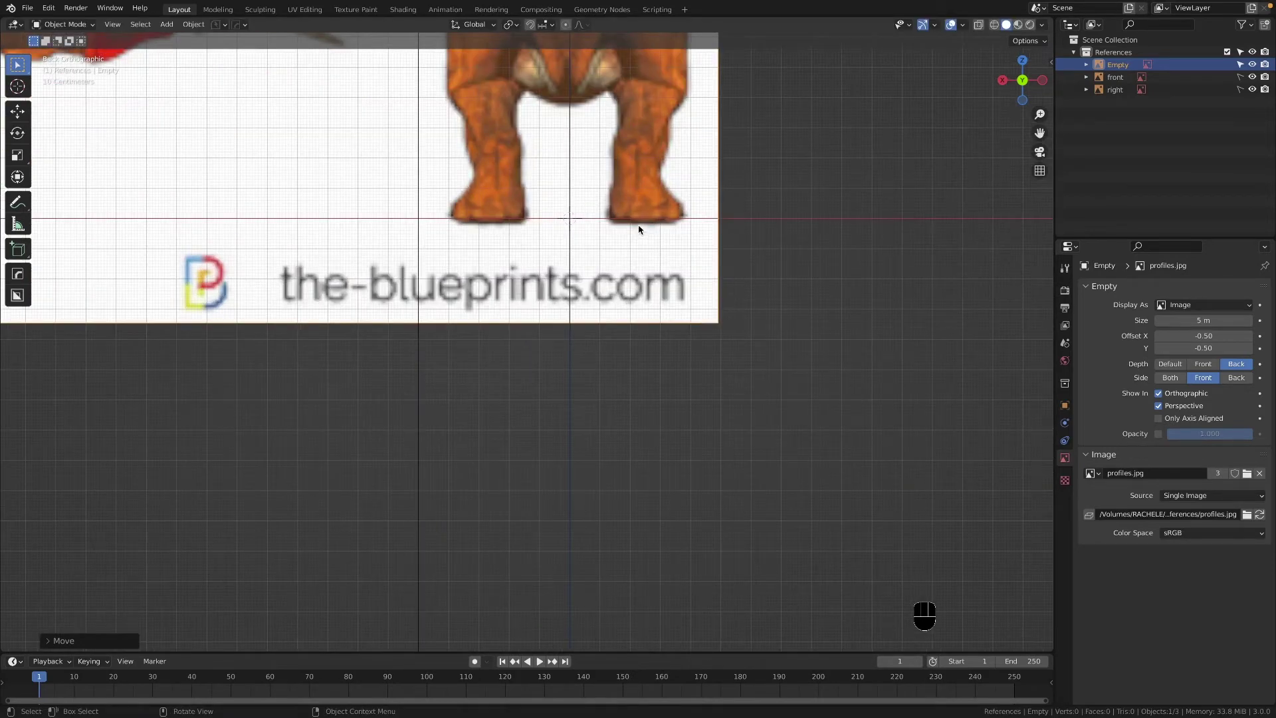
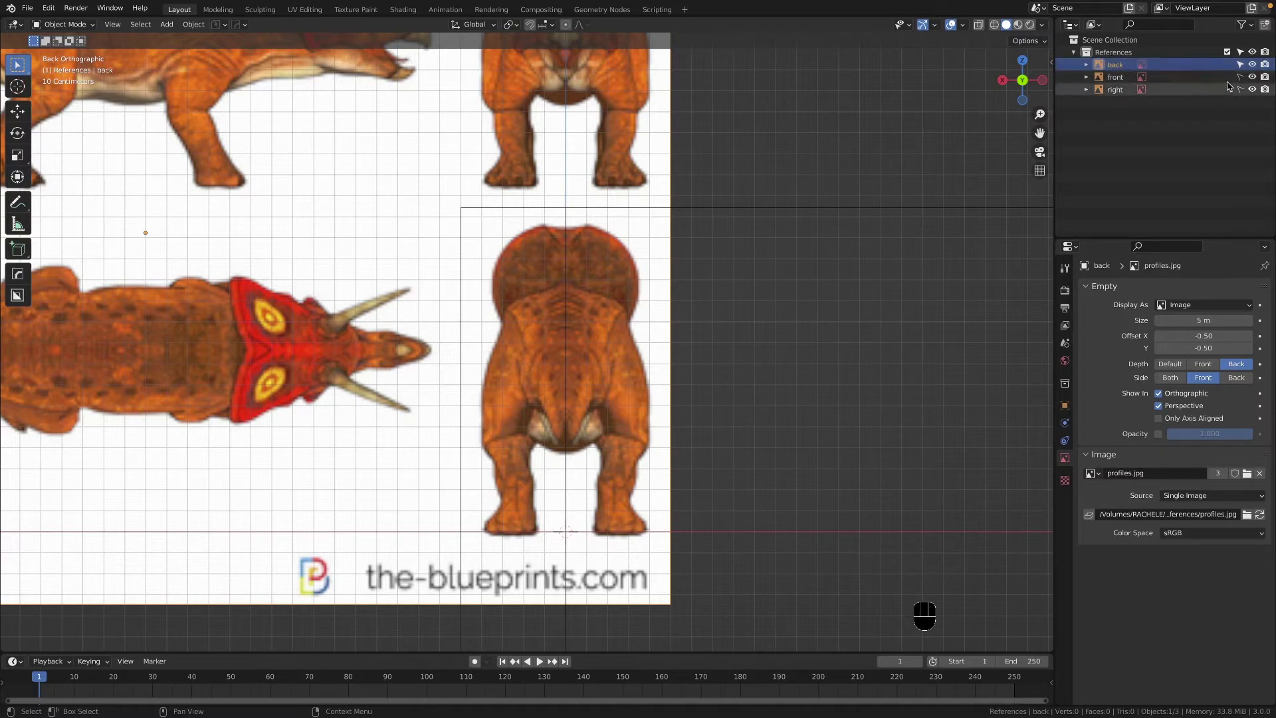
Step: Rename the rear reference 'back', switch to Top view and add a fourth reference drawn behind objects
left_click(1245, 65)
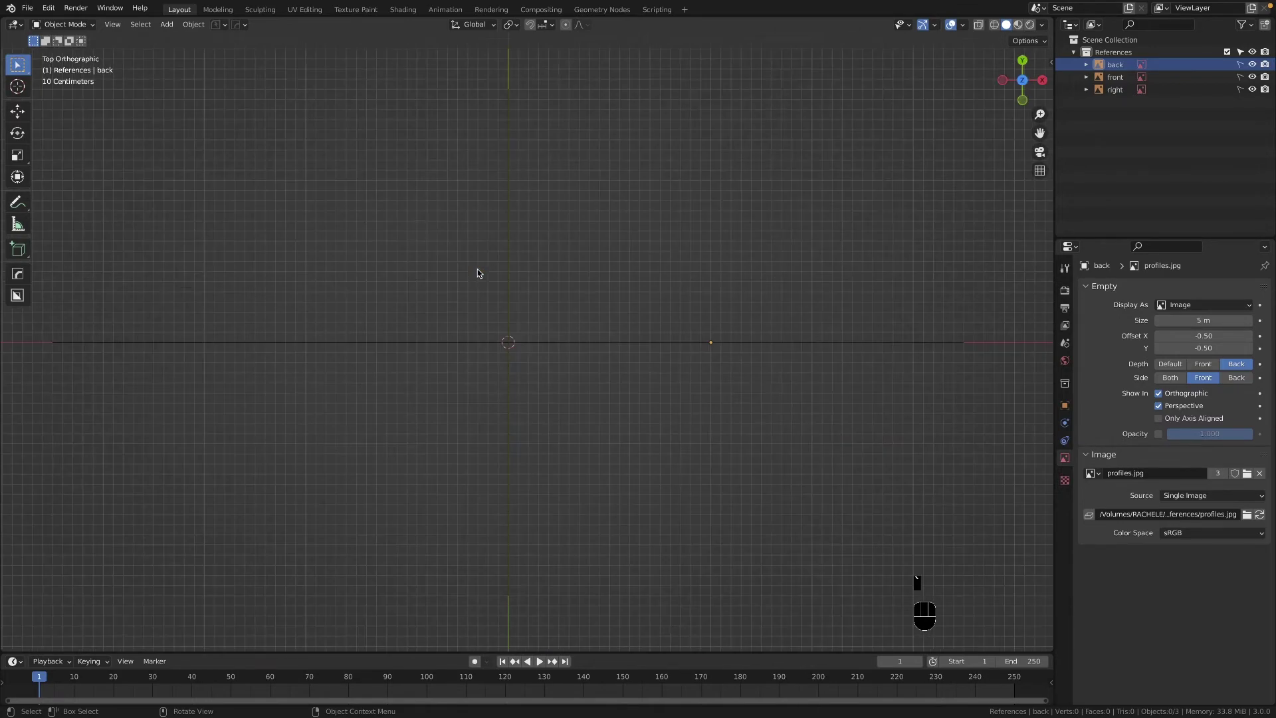
key("shift+a")
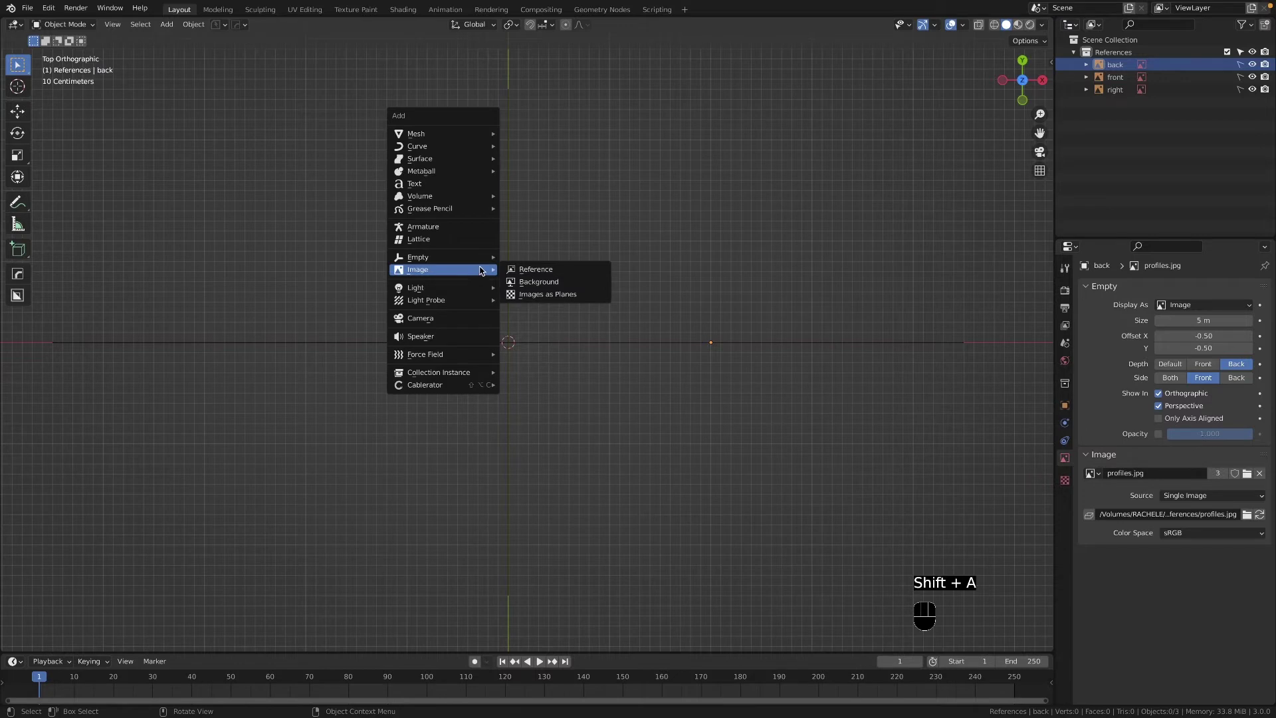
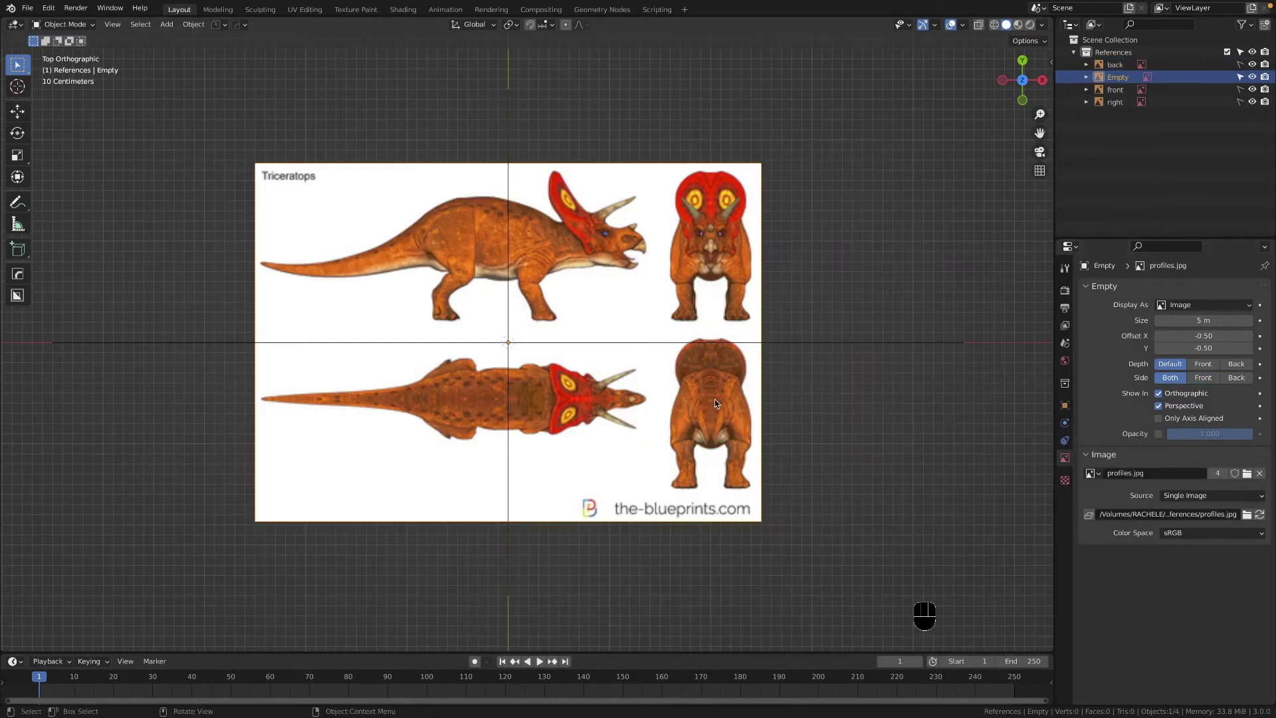
left_click(1235, 368)
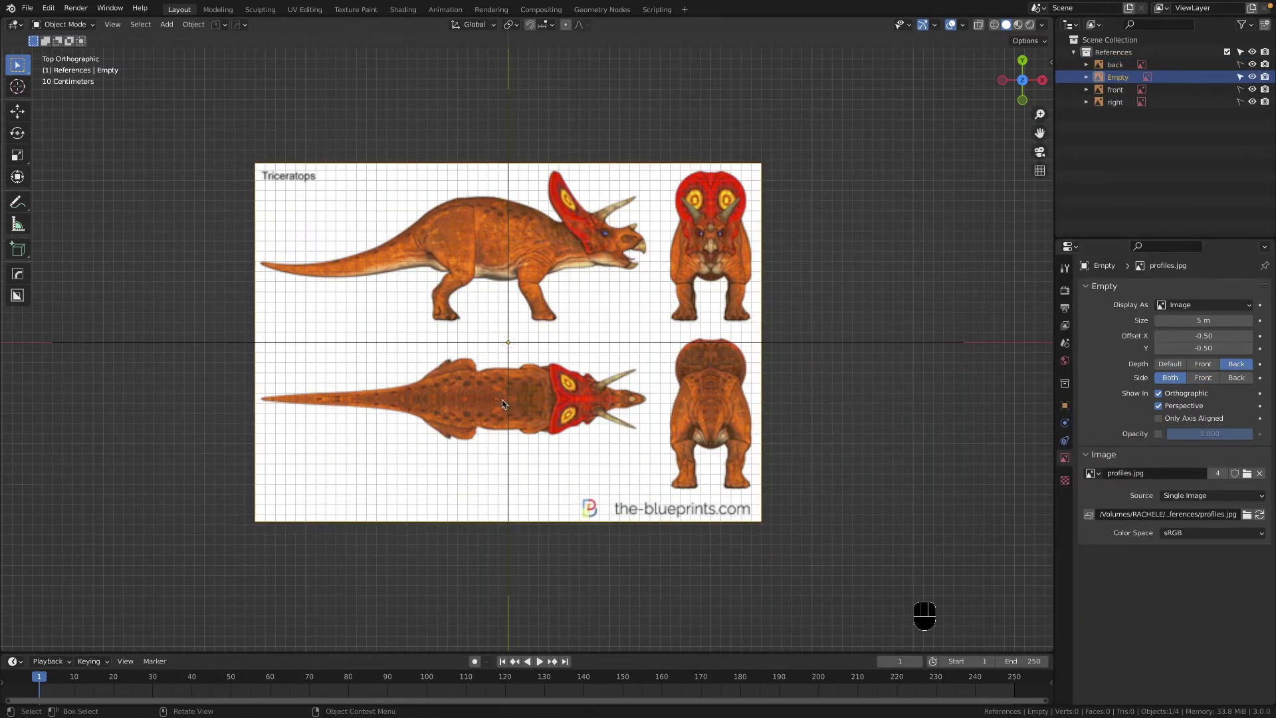
Step: Return to Front view and switch to the Annotate tool to mark the top-view placement
key("`")
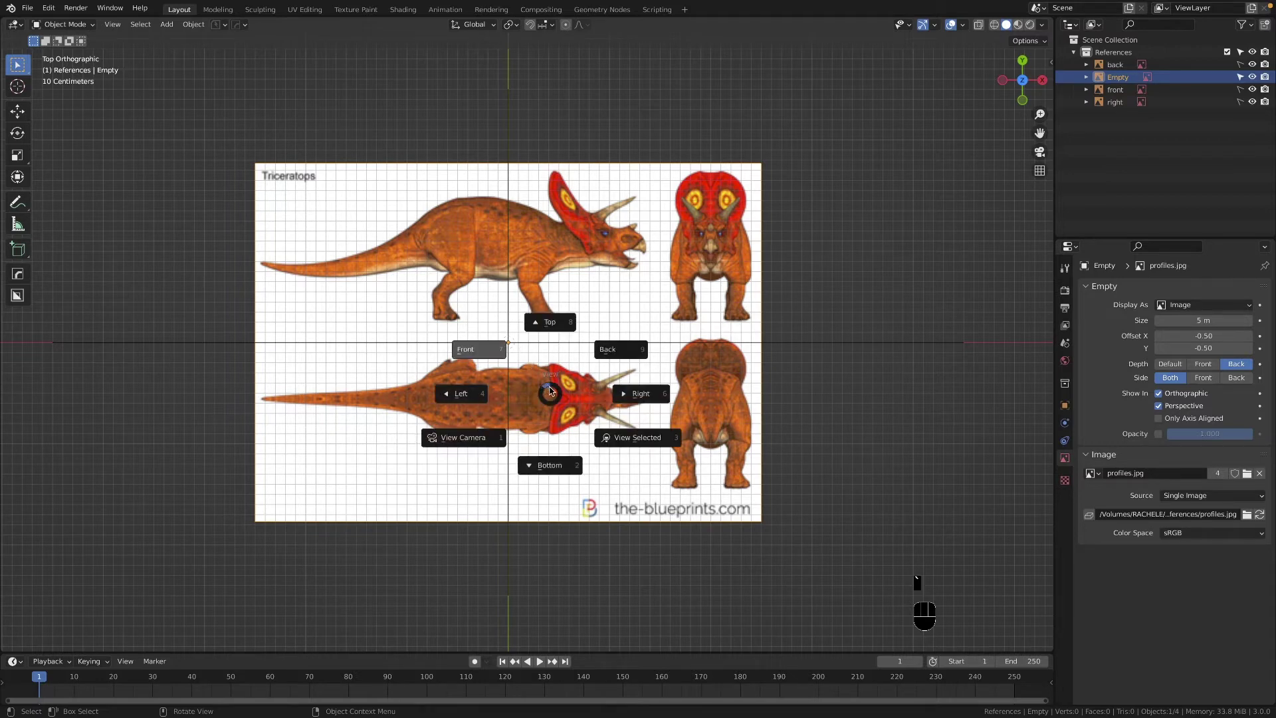
key("`")
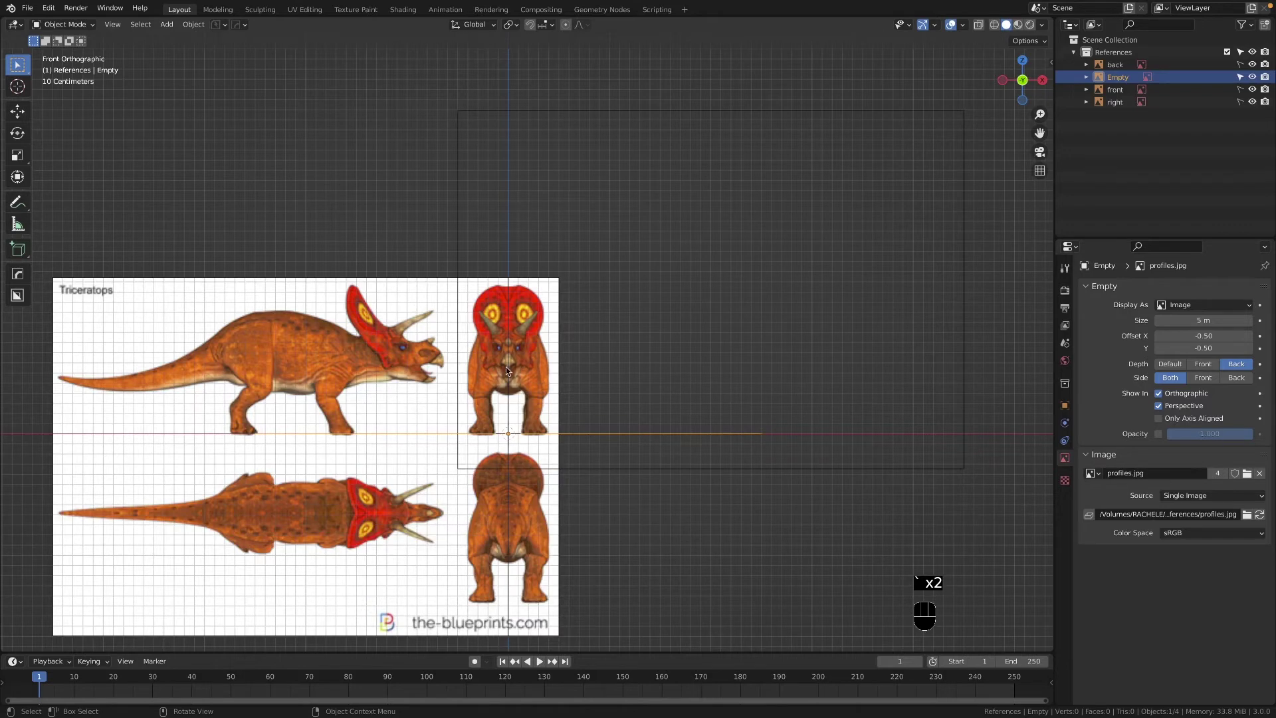
key("`")
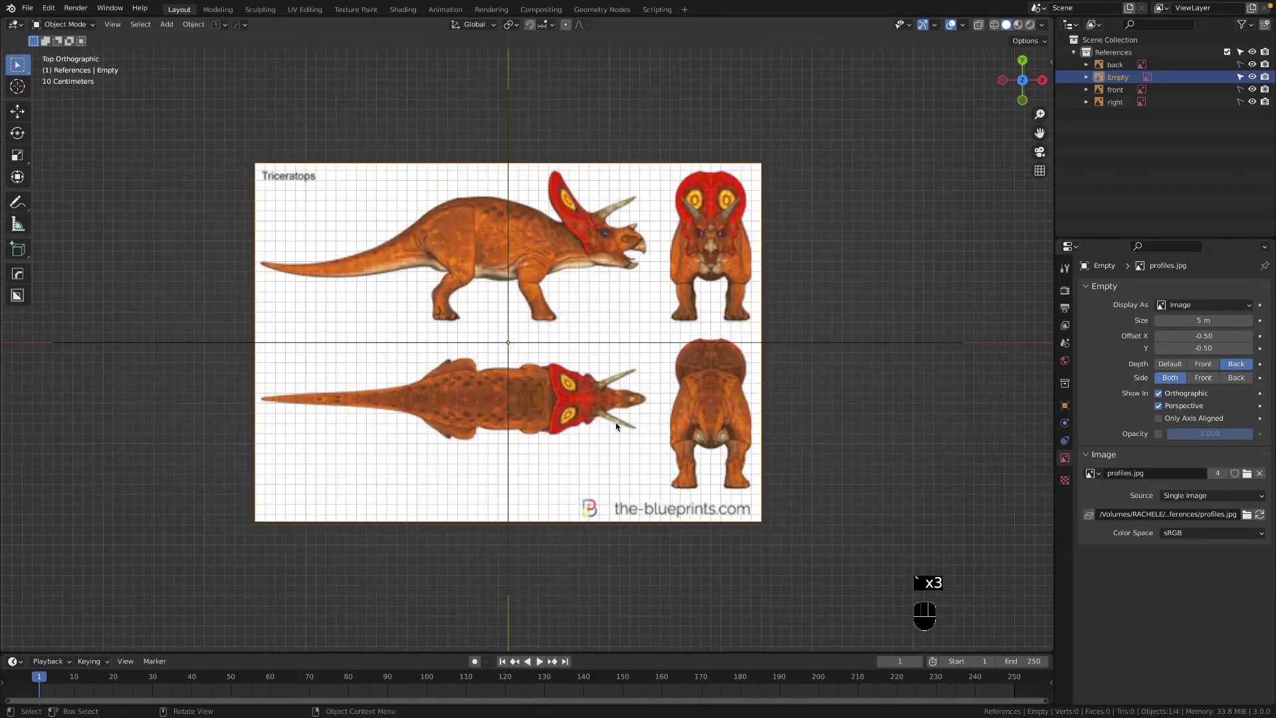
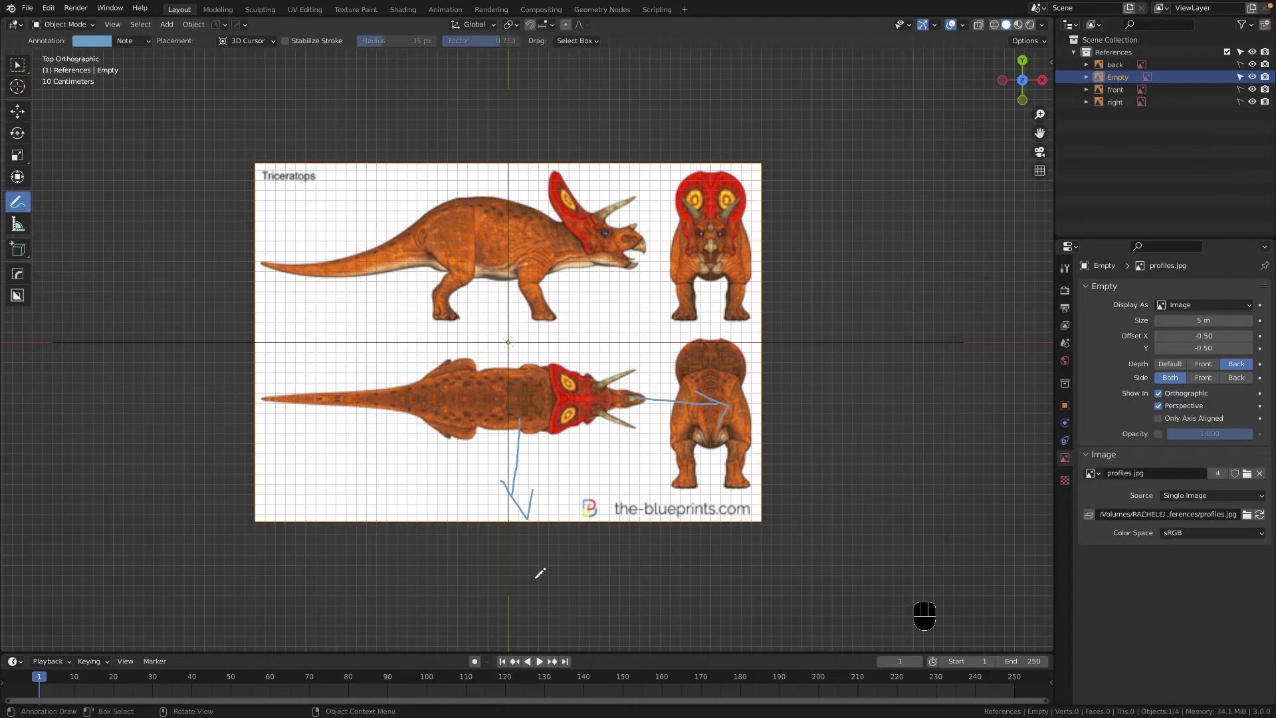
Step: Undo the four sketched annotation strokes and return to object selection
key("super+z")
key("super+z")
key("super+z")
key("super+z")
left_click(18, 68)
Step: Rotate the reference image 90 degrees and slide it along X toward the vertical axis
key("r")
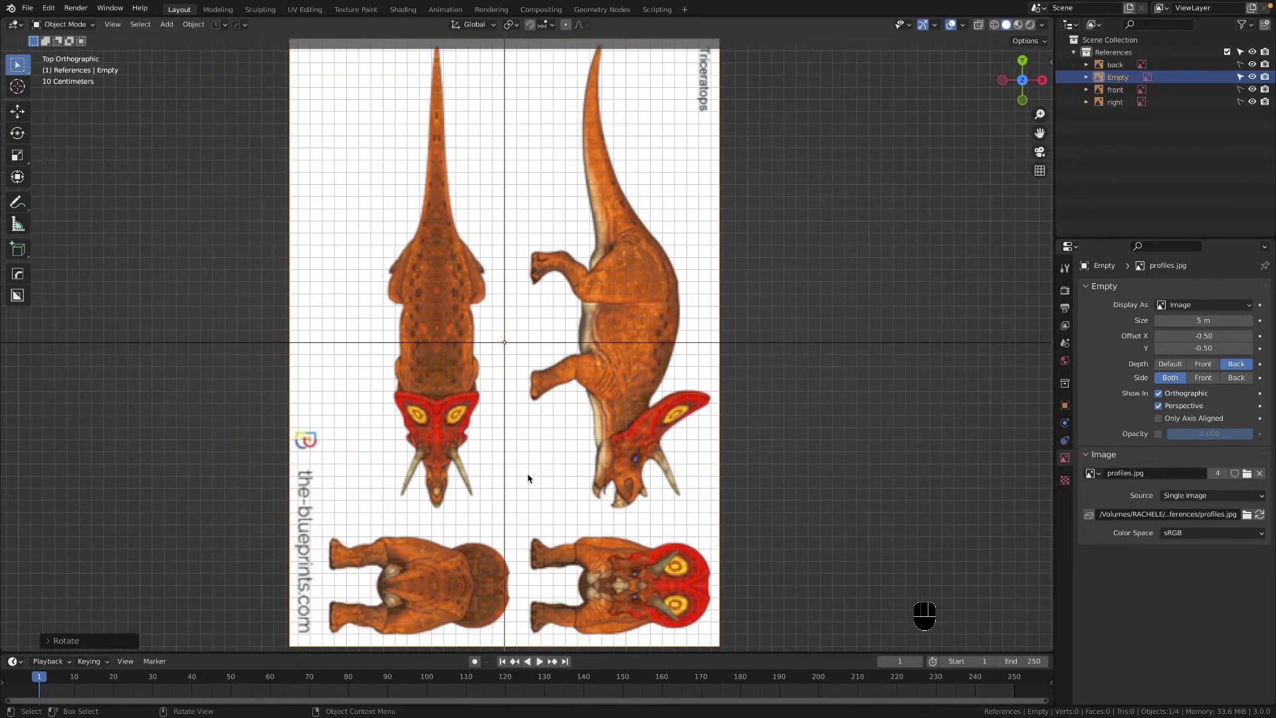
key("g")
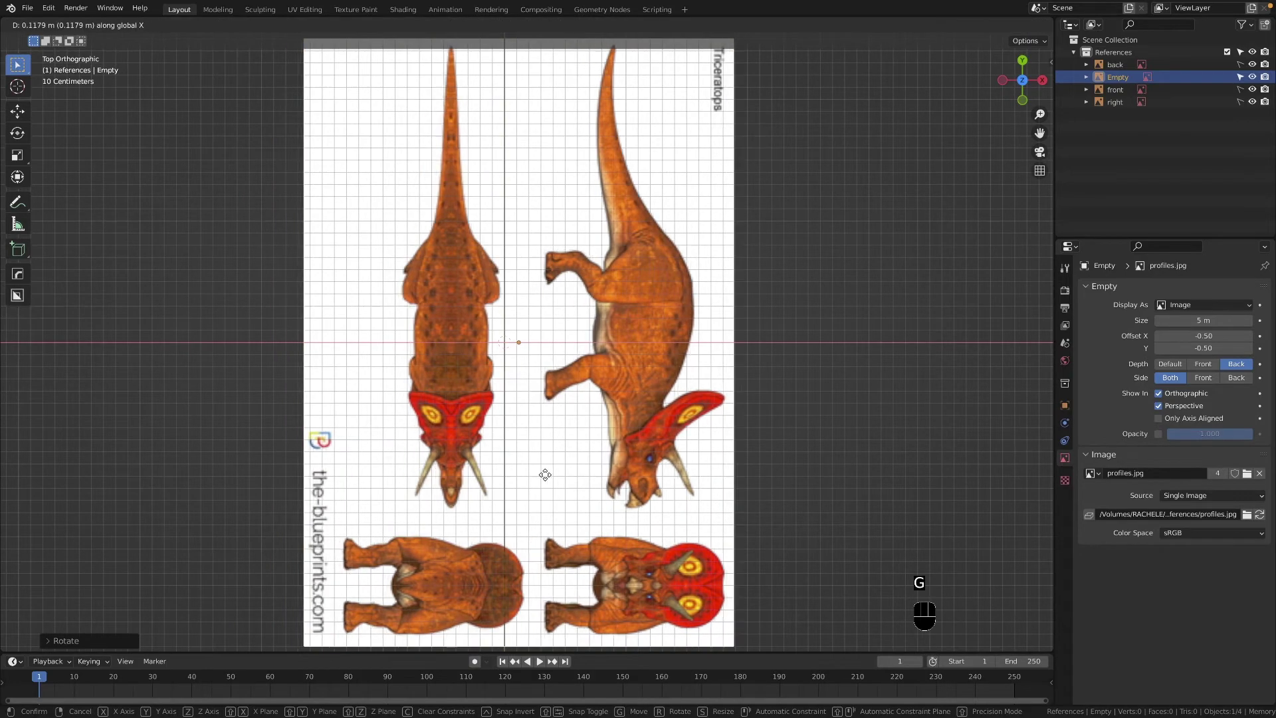
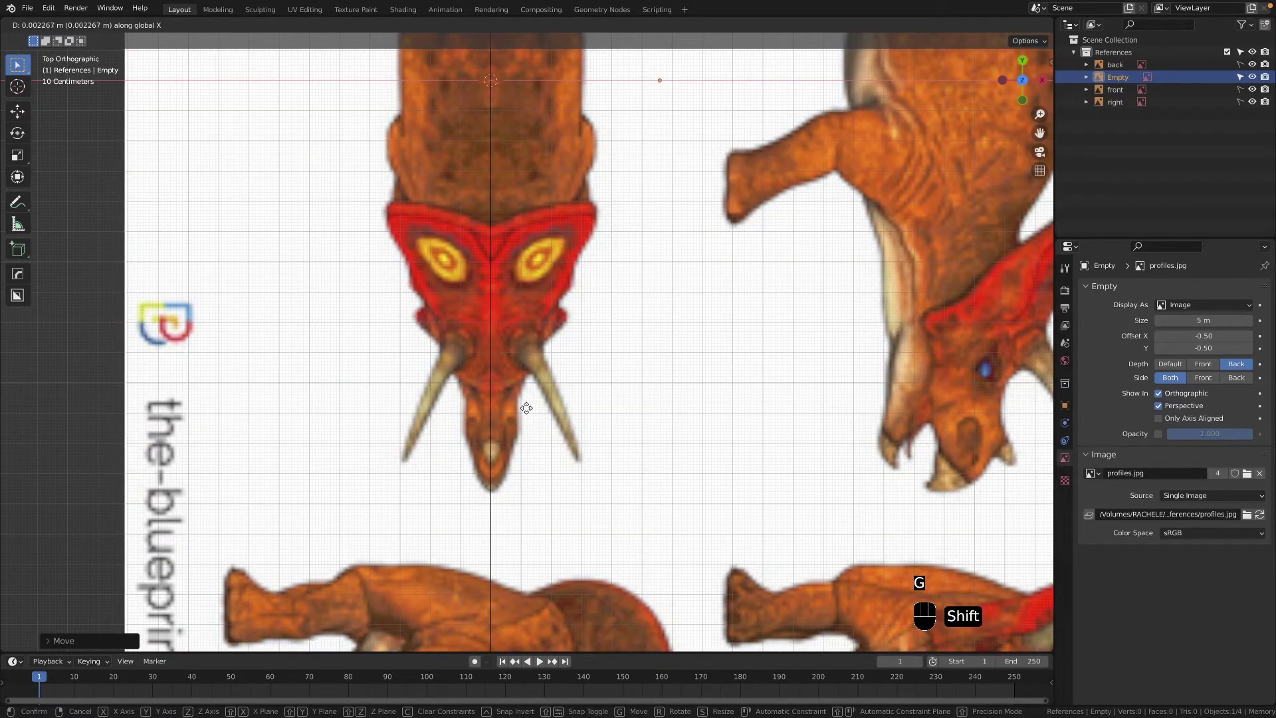
middle_click(539, 190)
middle_click(530, 246)
middle_click(522, 193)
left_click(523, 242)
Step: Nudge the image until the top-view triceratops is centred, then bring the whole sheet back into view
right_click(523, 241)
middle_click(525, 378)
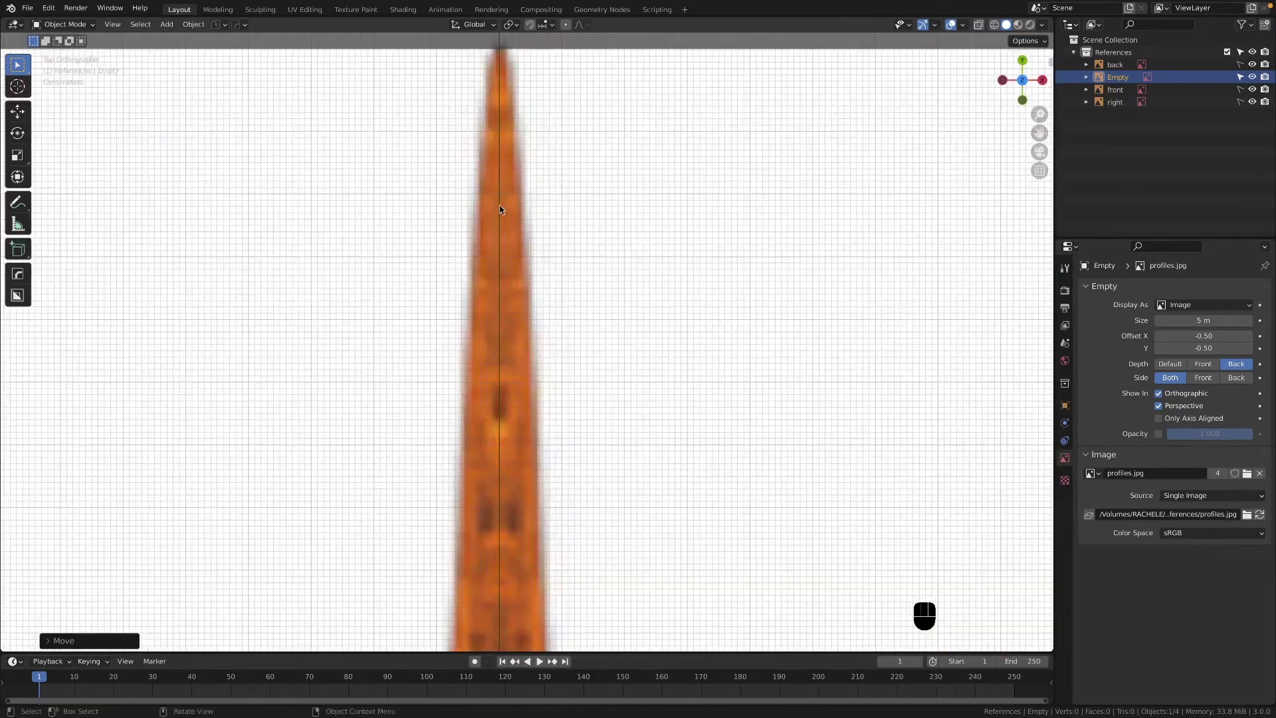
middle_click(504, 190)
left_click(520, 295)
middle_click(523, 342)
middle_click(523, 346)
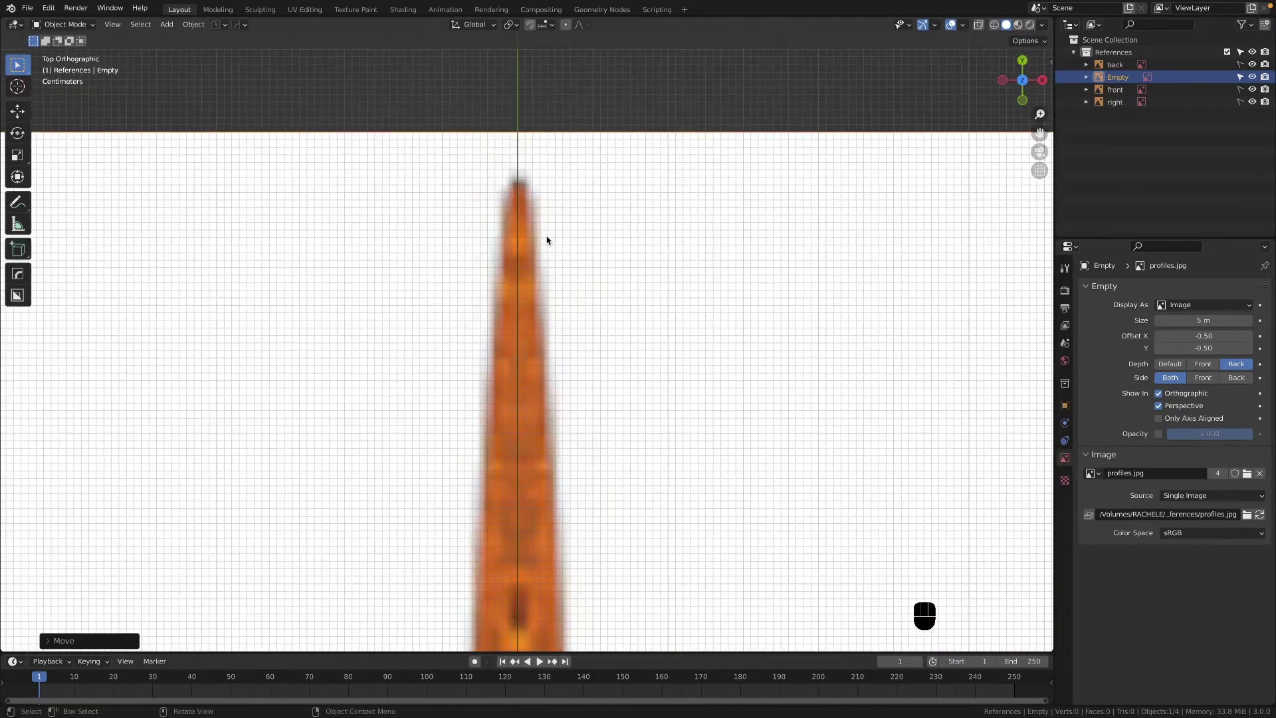
key("g")
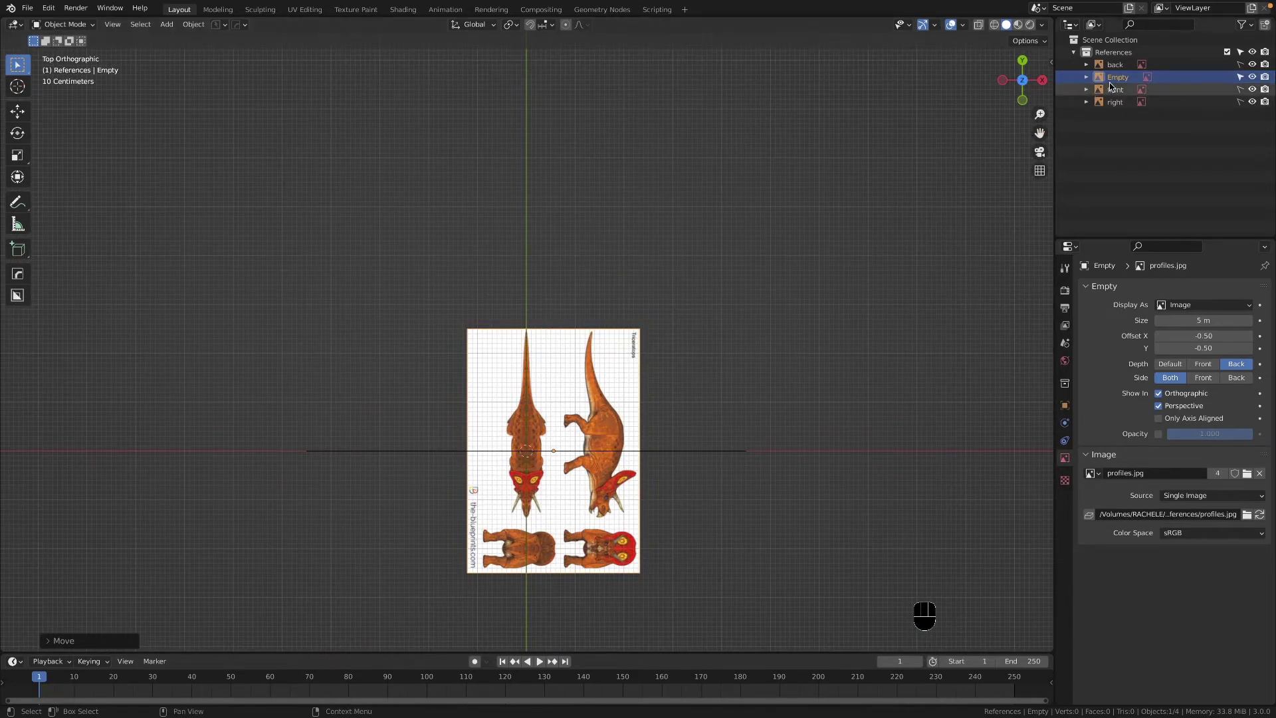
Step: Rename the image empty 'Empty' to 'top' in the Outliner
left_click(1117, 77)
left_click_drag(1117, 77, 1157, 72)
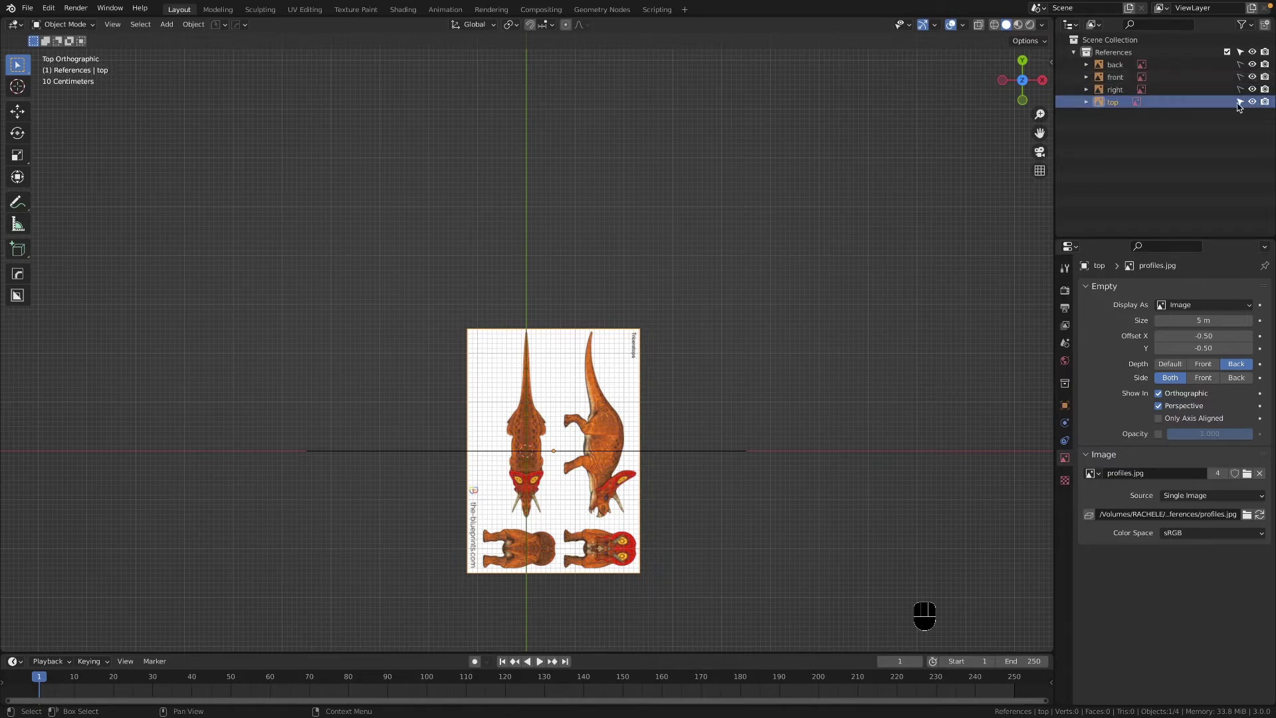
left_click(1244, 106)
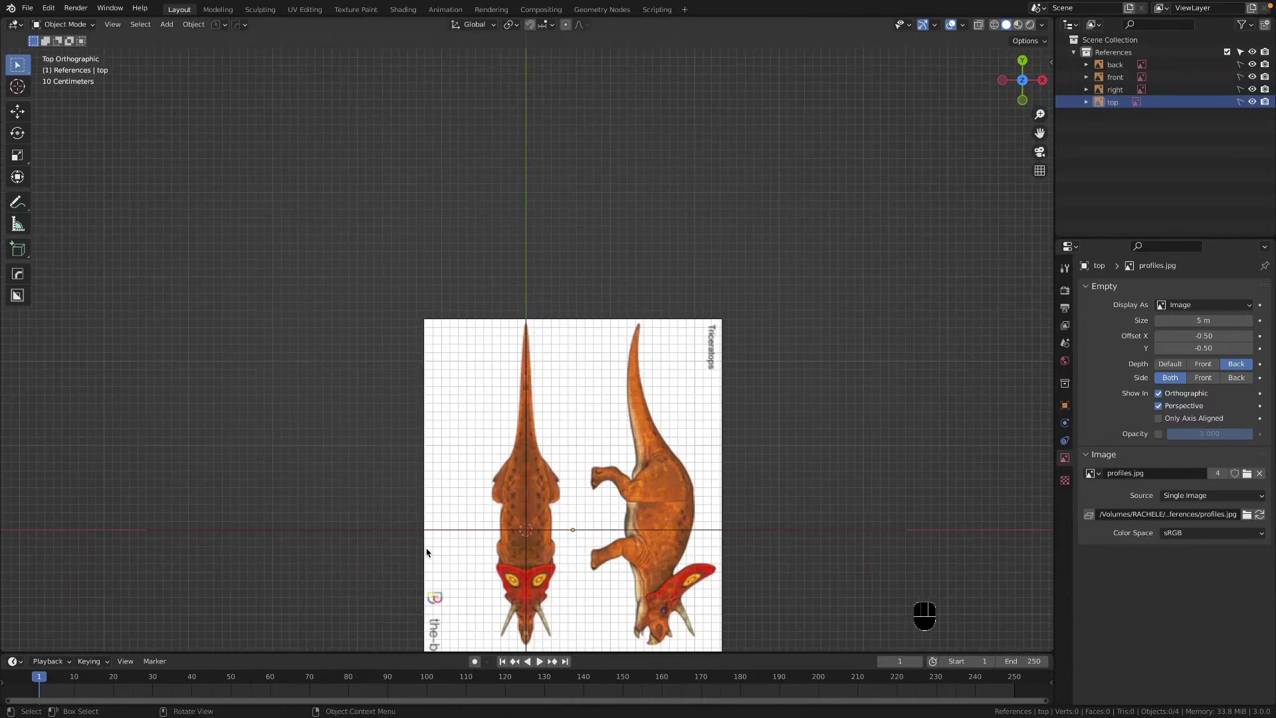
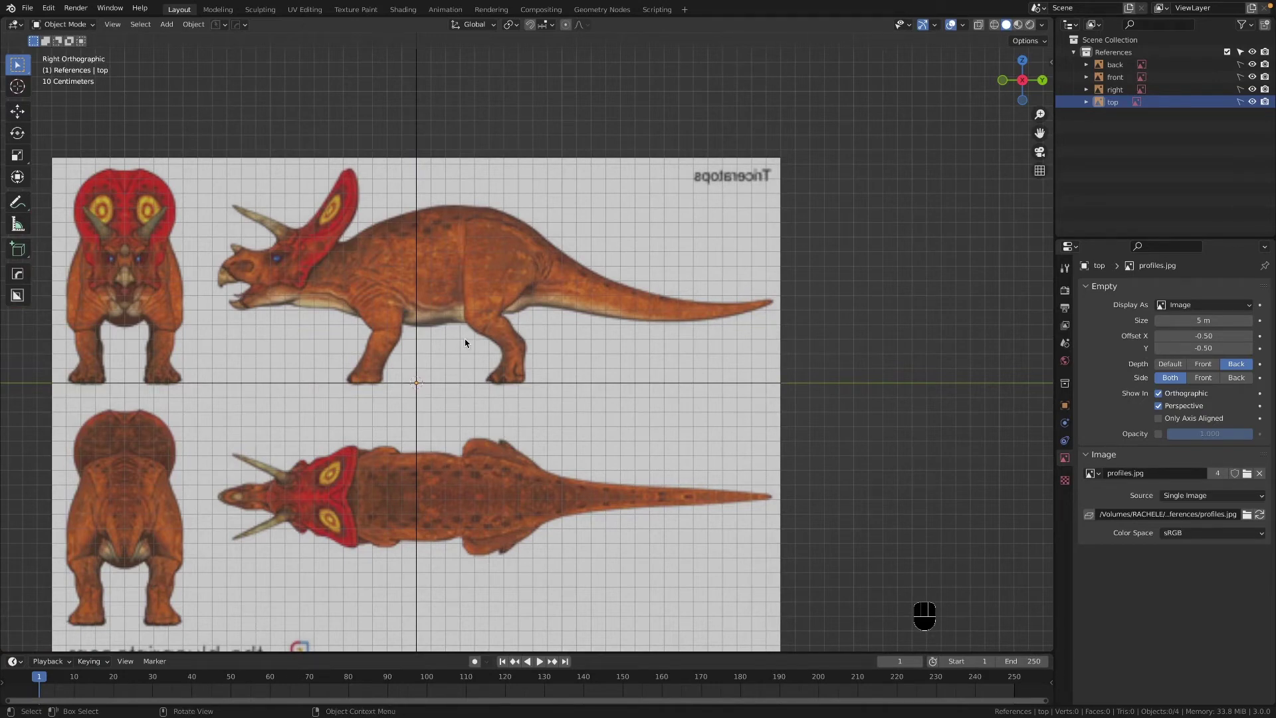
Step: Add a cube mesh and raise it vertically over the side-view triceratops
key("shift+a")
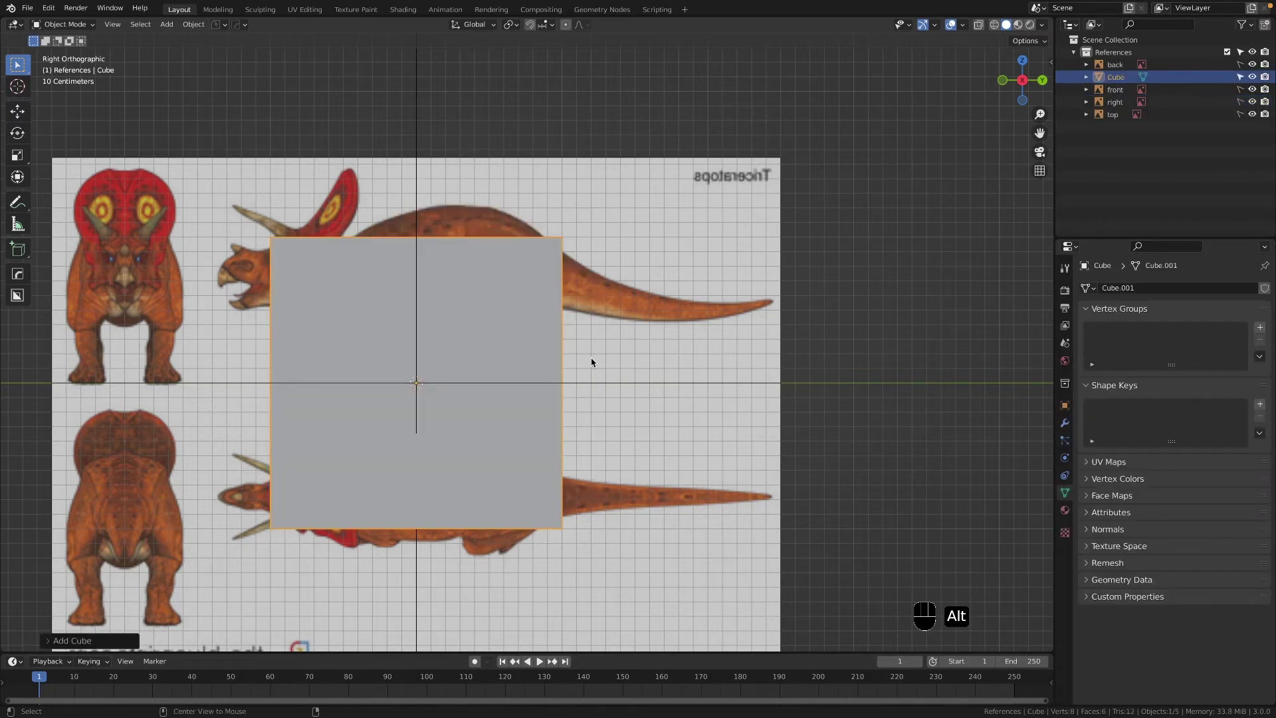
key("alt+z")
key("g")
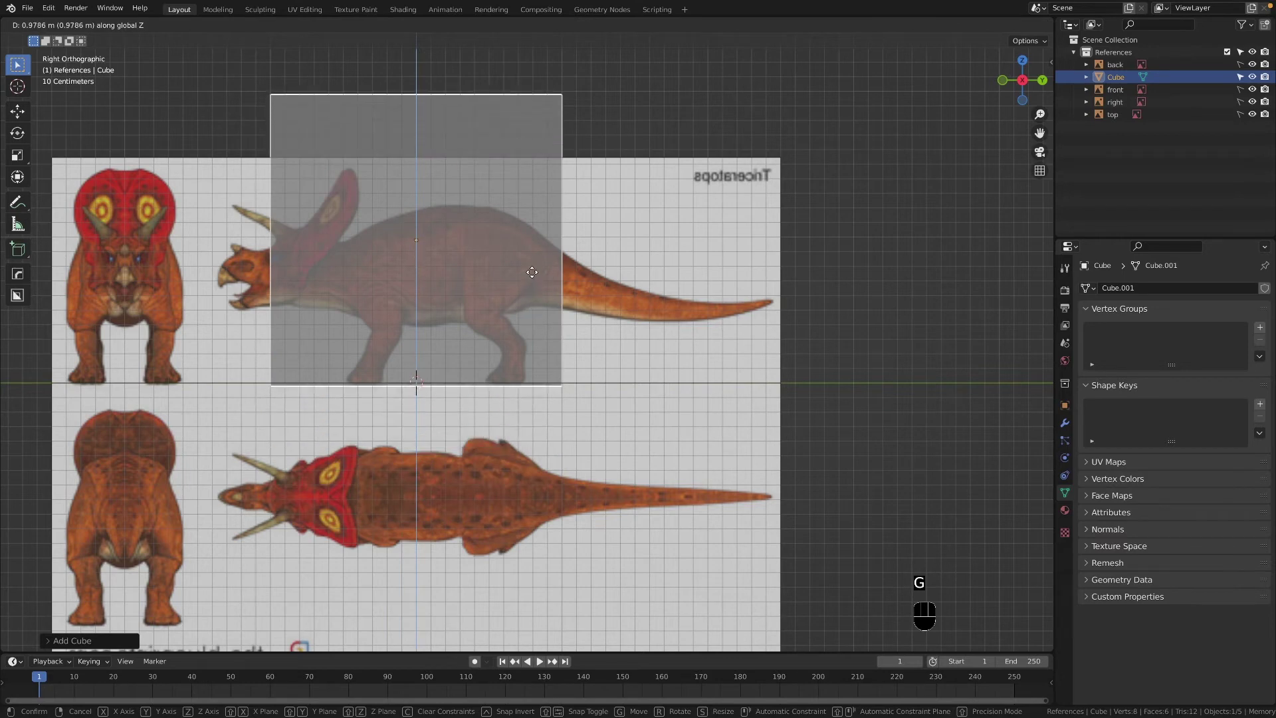
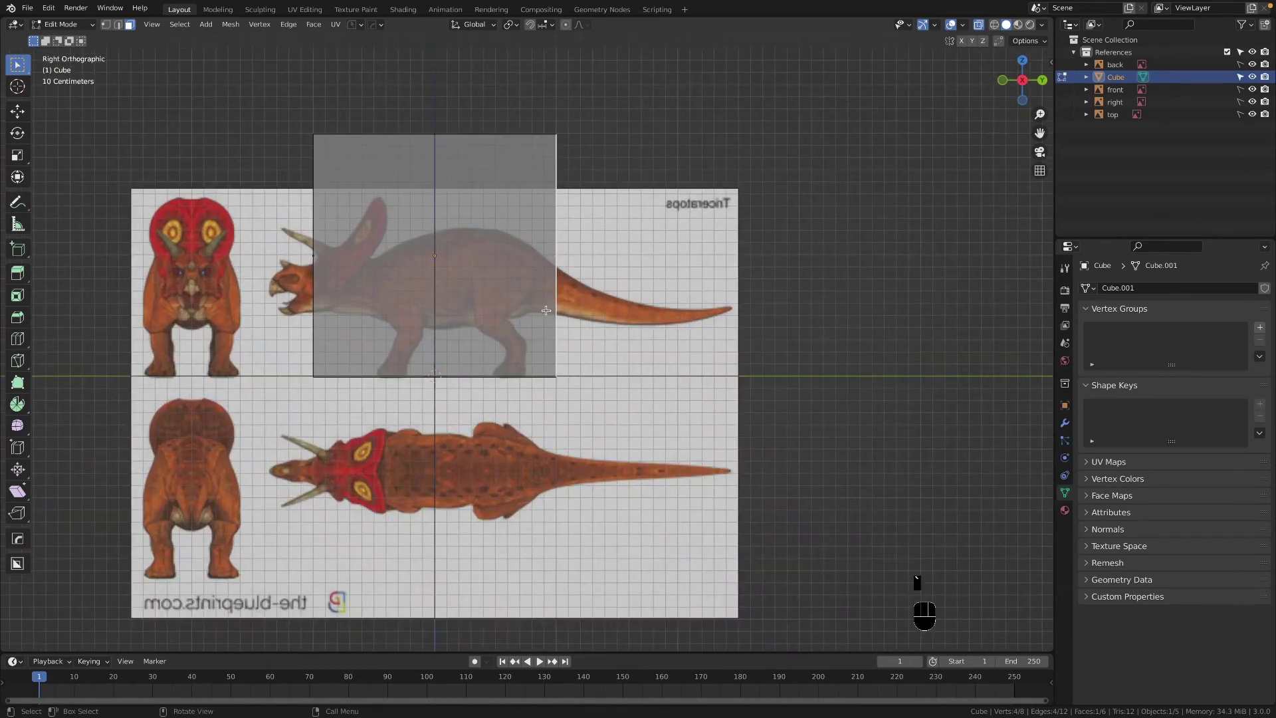
Step: In Edit Mode, stretch the box to the tail, the snout and up to the frill tip
key("g")
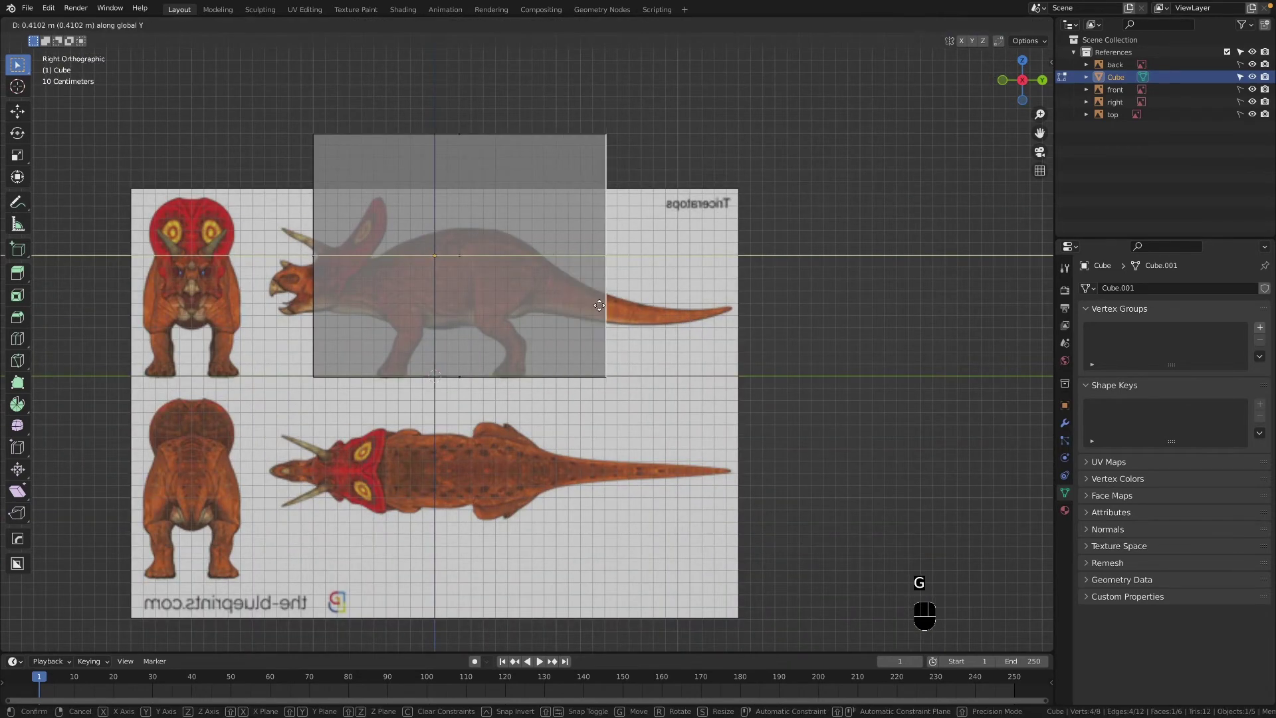
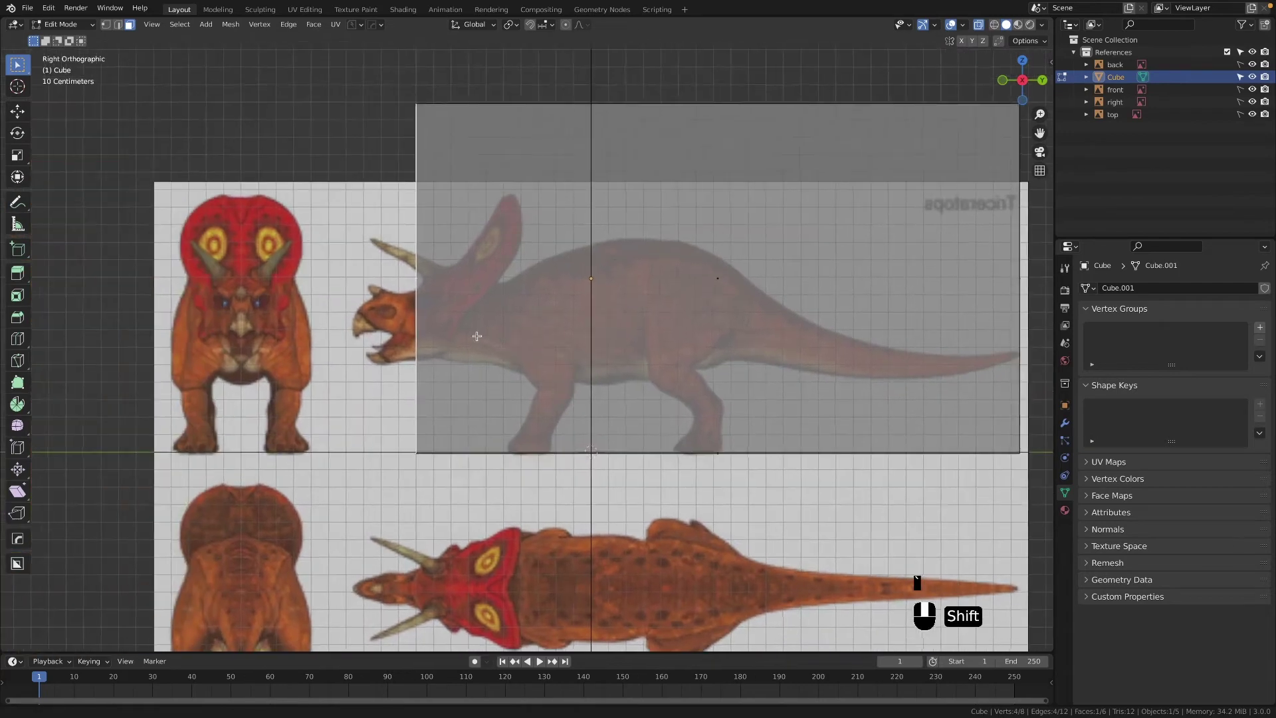
key("g")
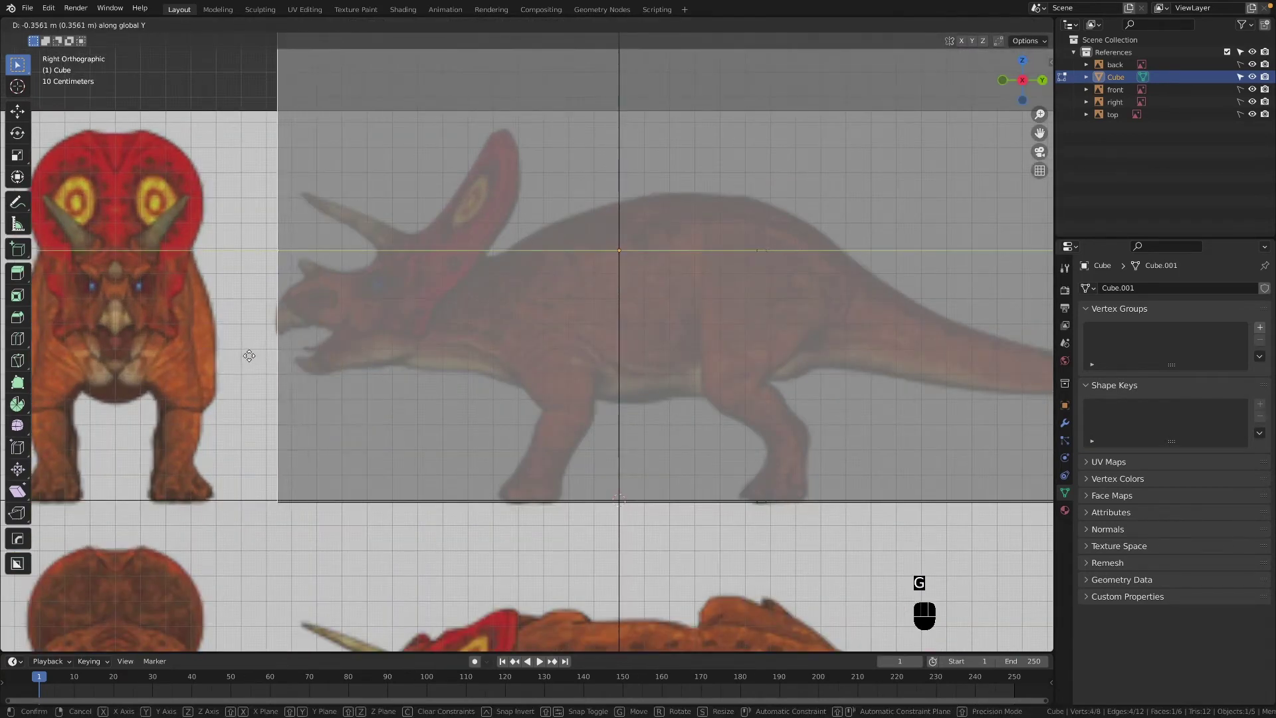
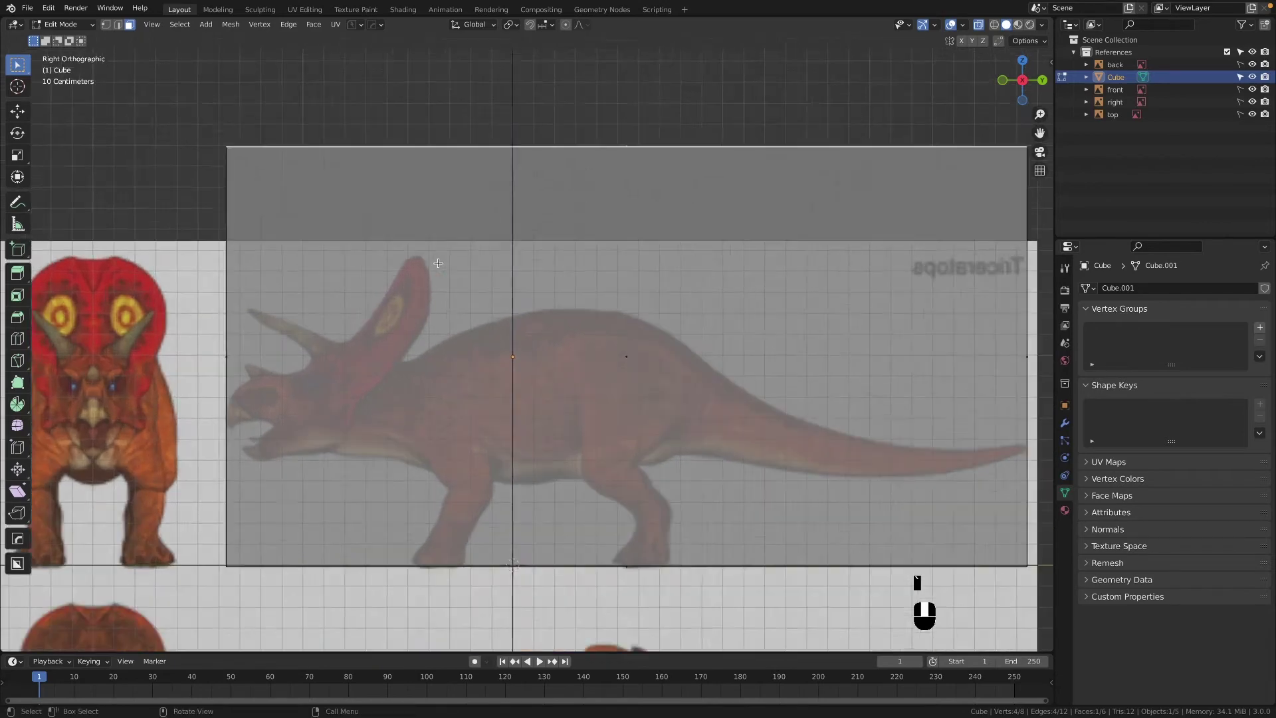
key("g")
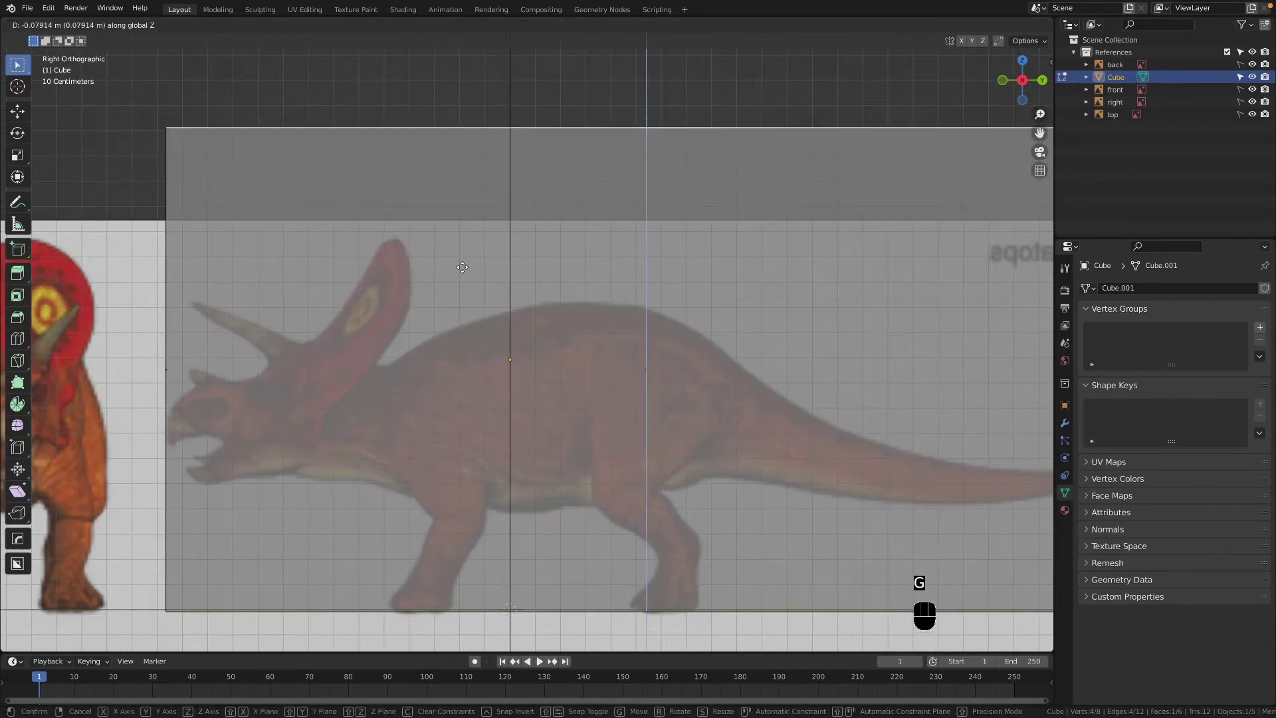
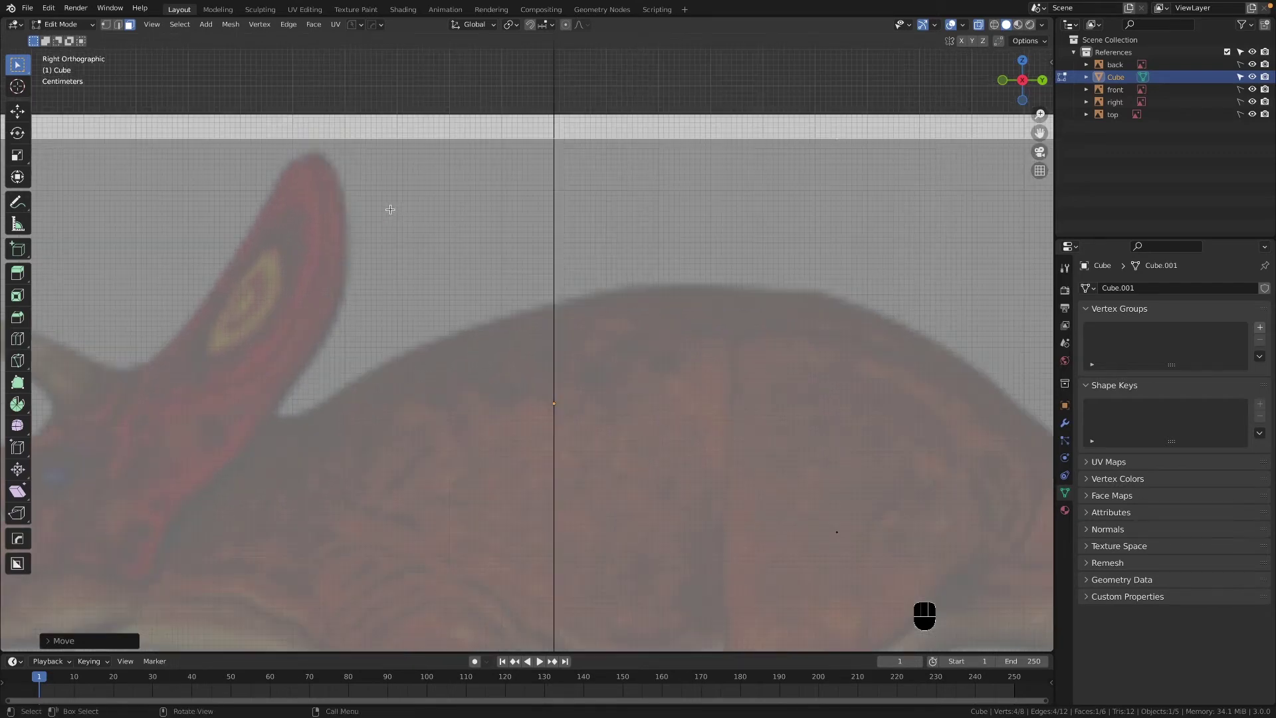
key("g")
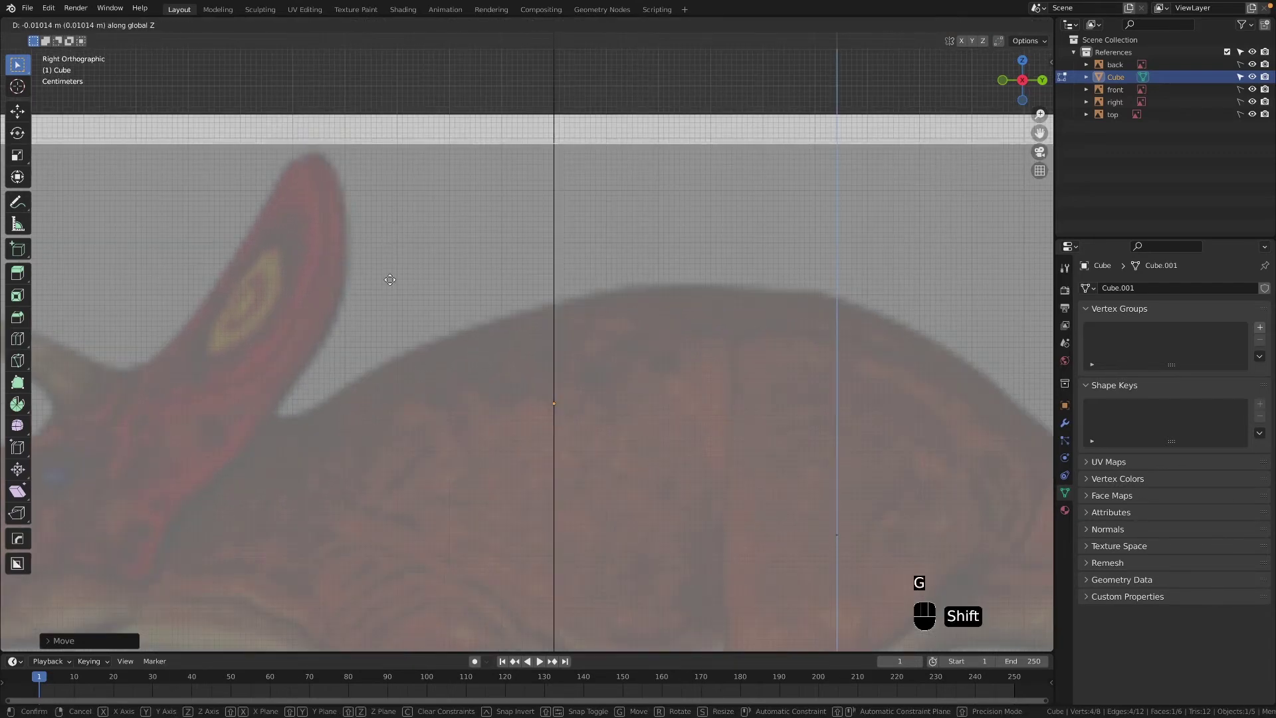
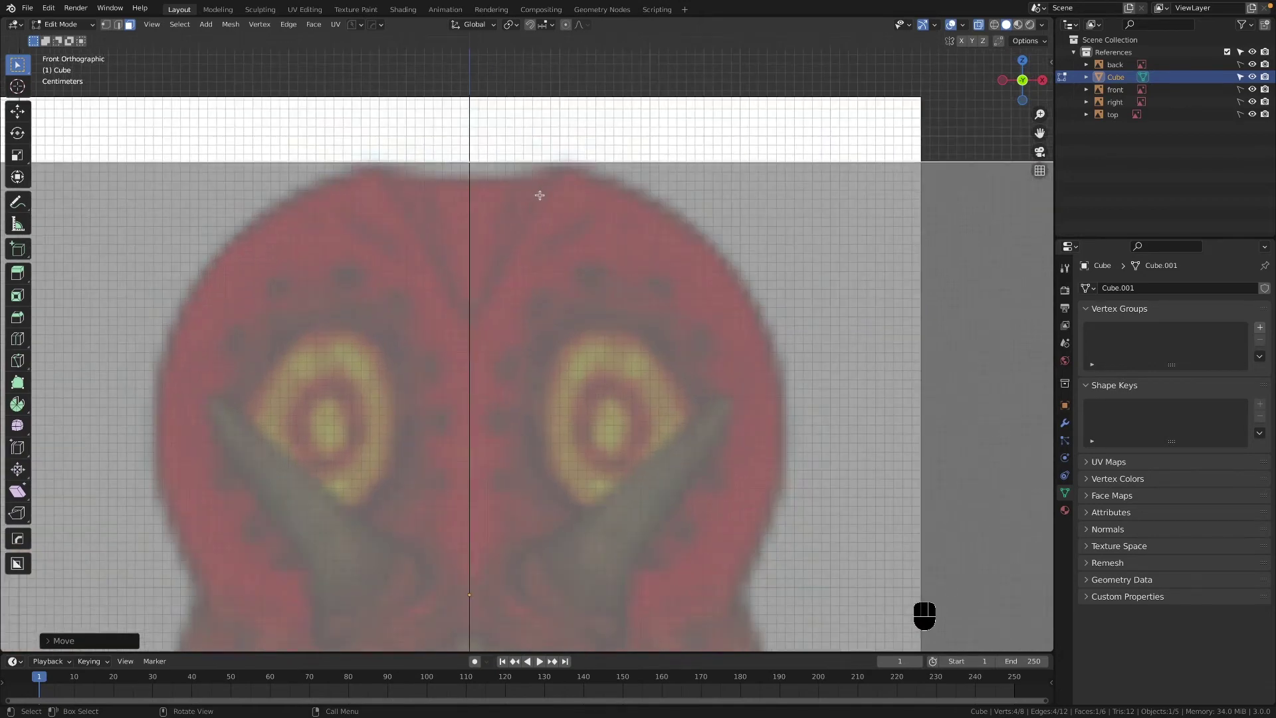
Step: Leave Edit Mode and orbit around the box to check it against the references
key("Tab")
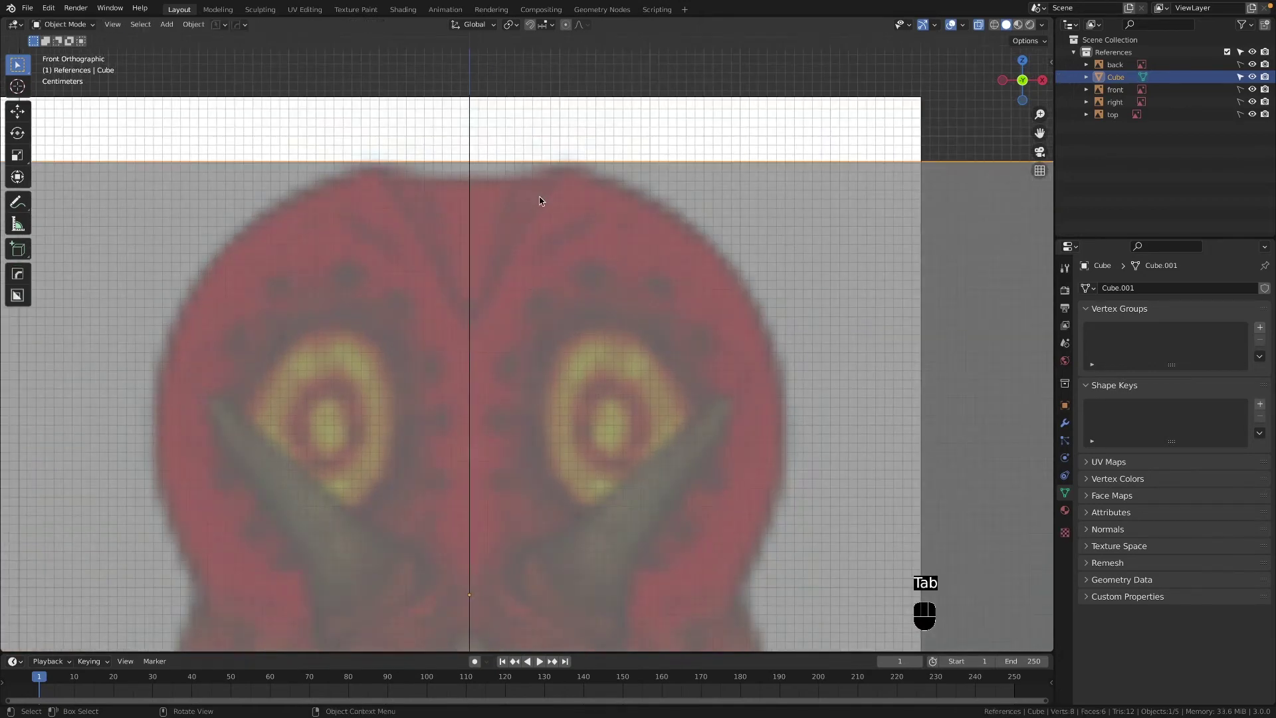
key("`")
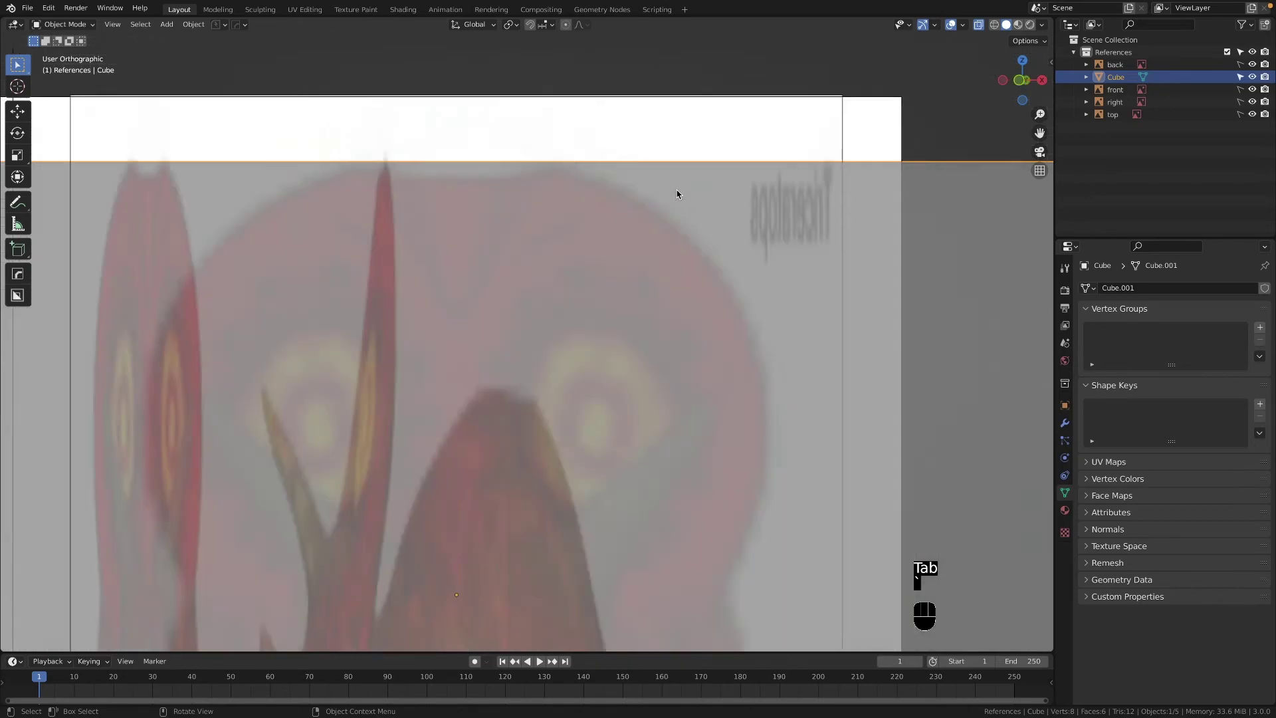
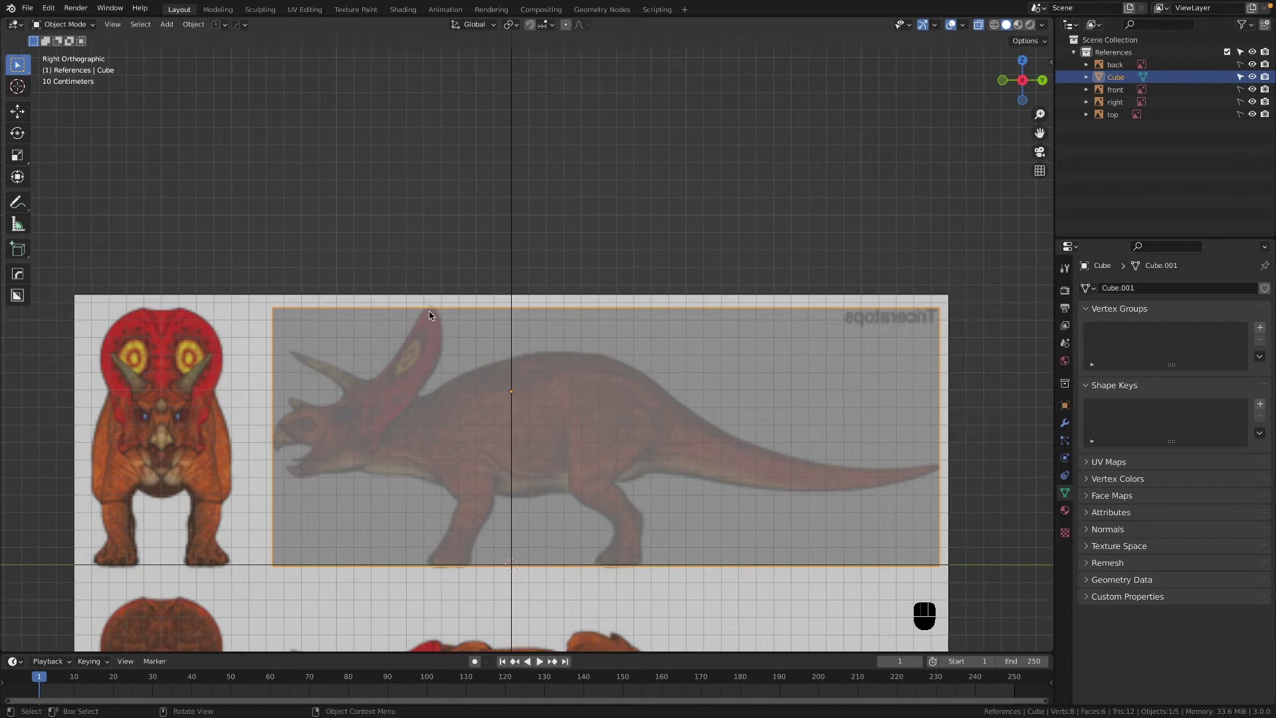
left_click_drag(434, 316, 560, 195)
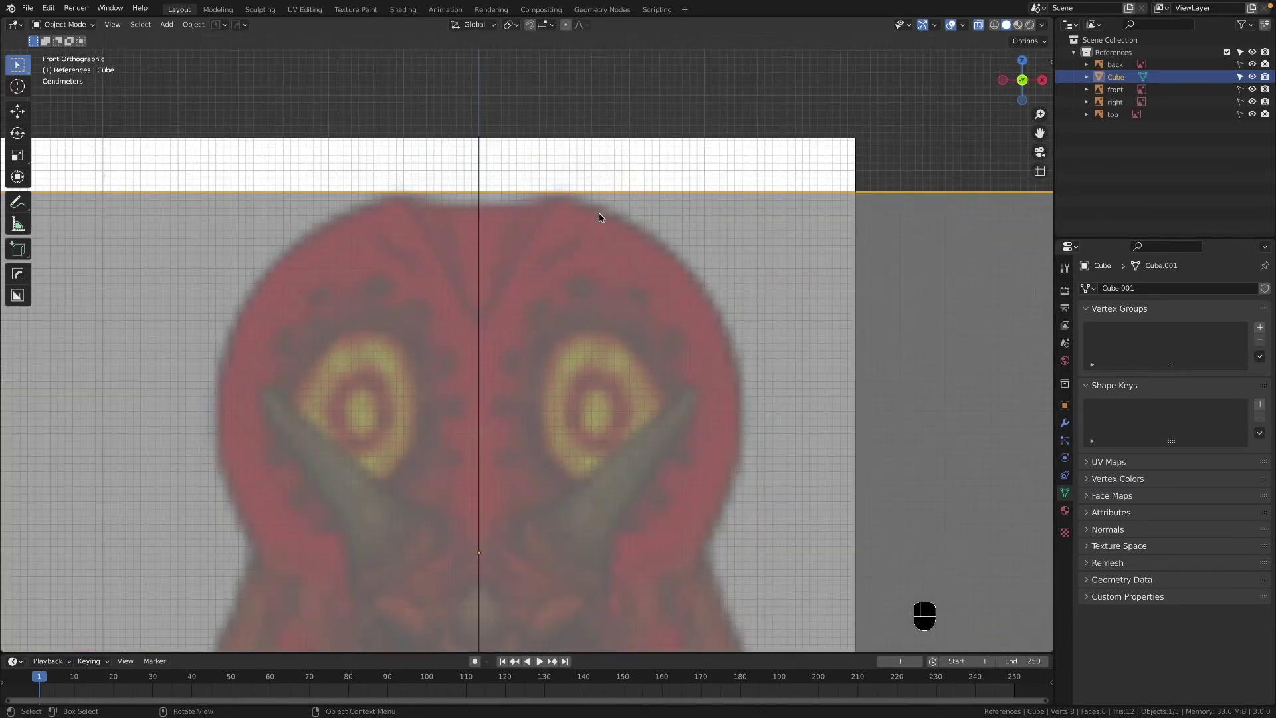
left_click(1123, 99)
Step: Select the front image empty and move it along Z to match the side view's height
left_click(1245, 92)
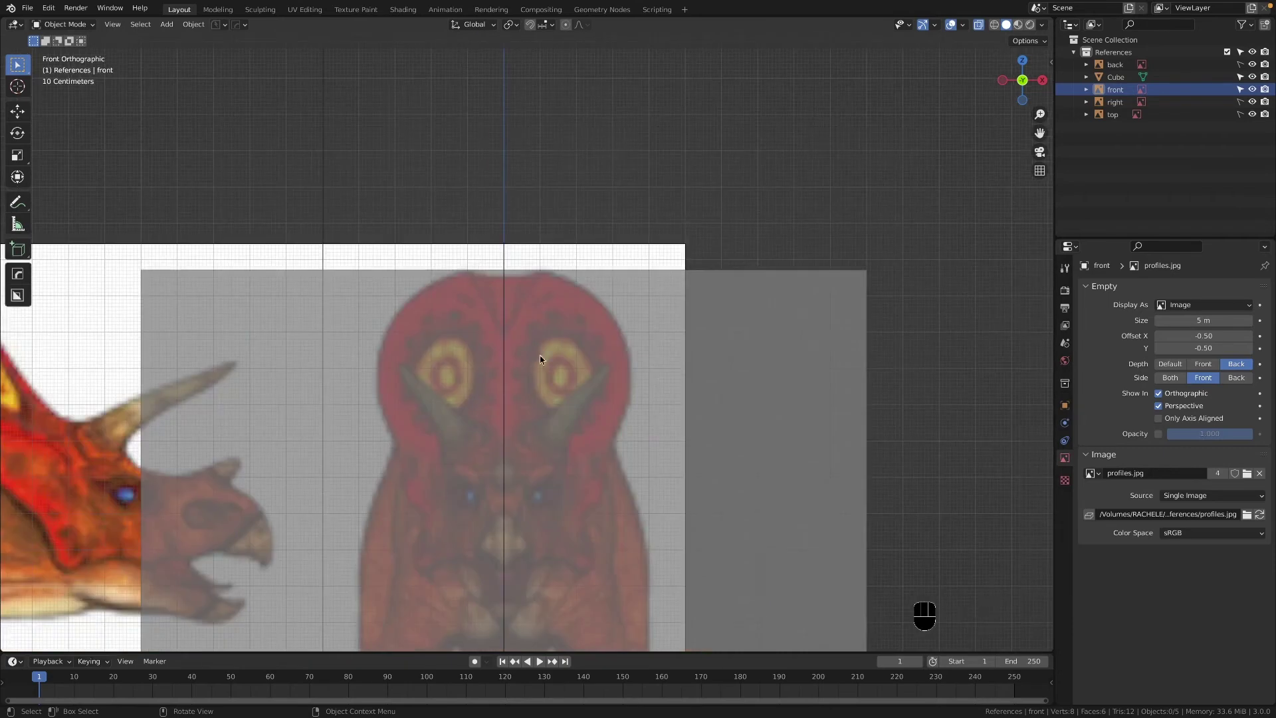
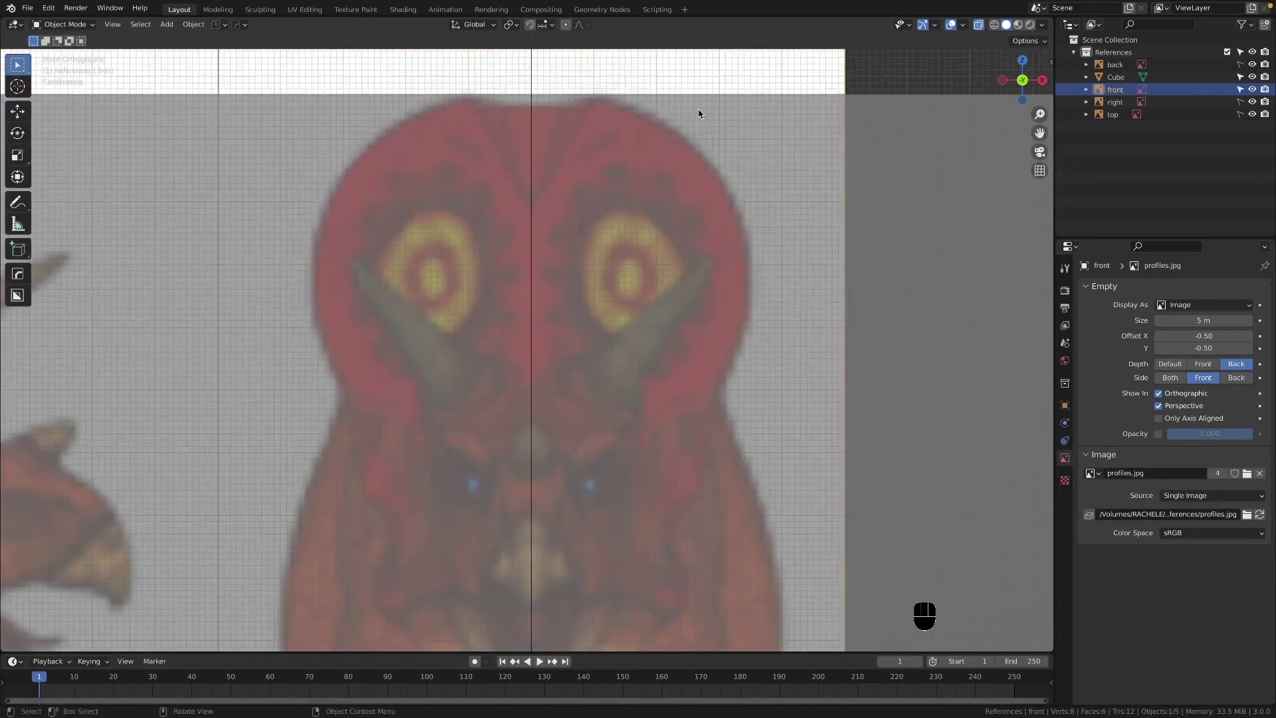
left_click_drag(695, 140, 693, 200)
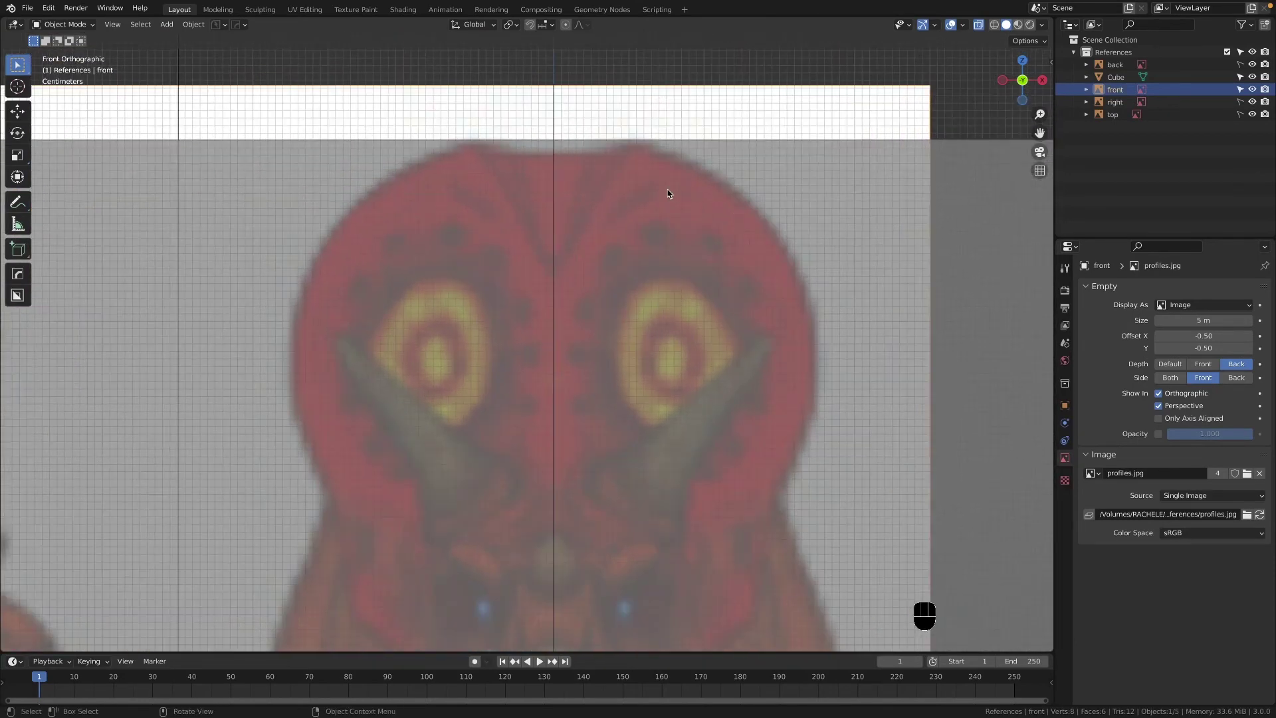
key("g")
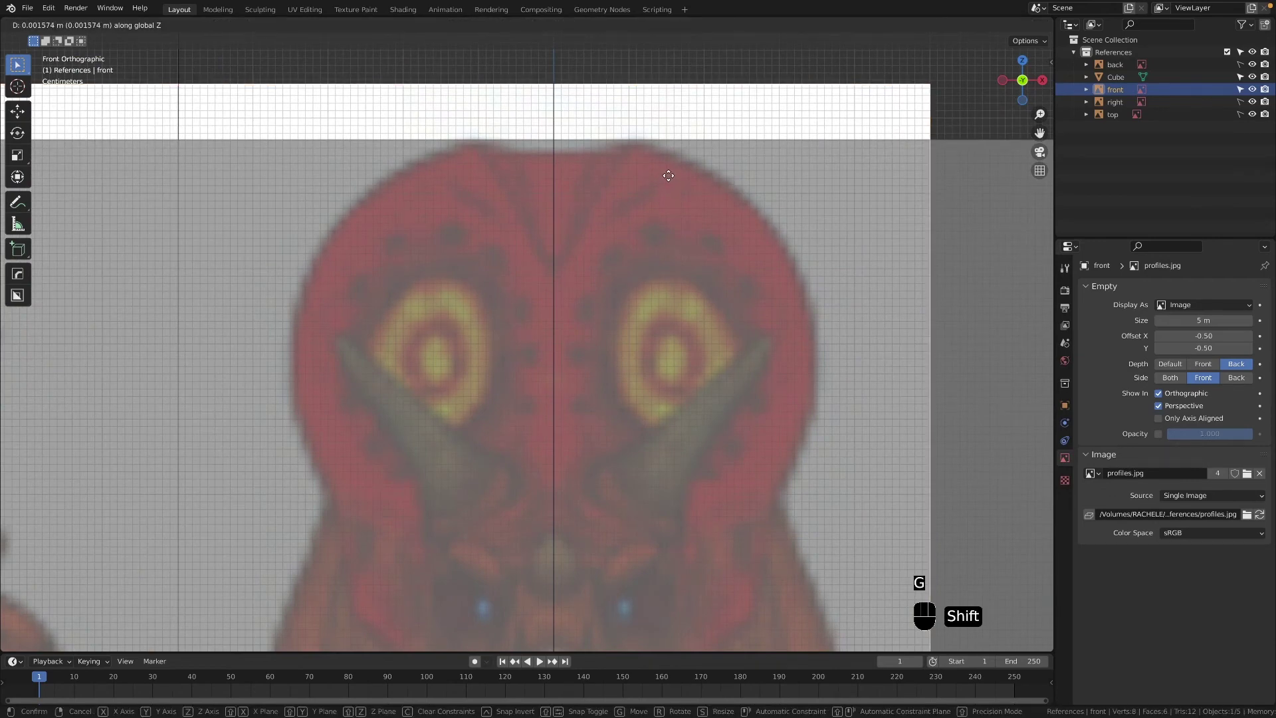
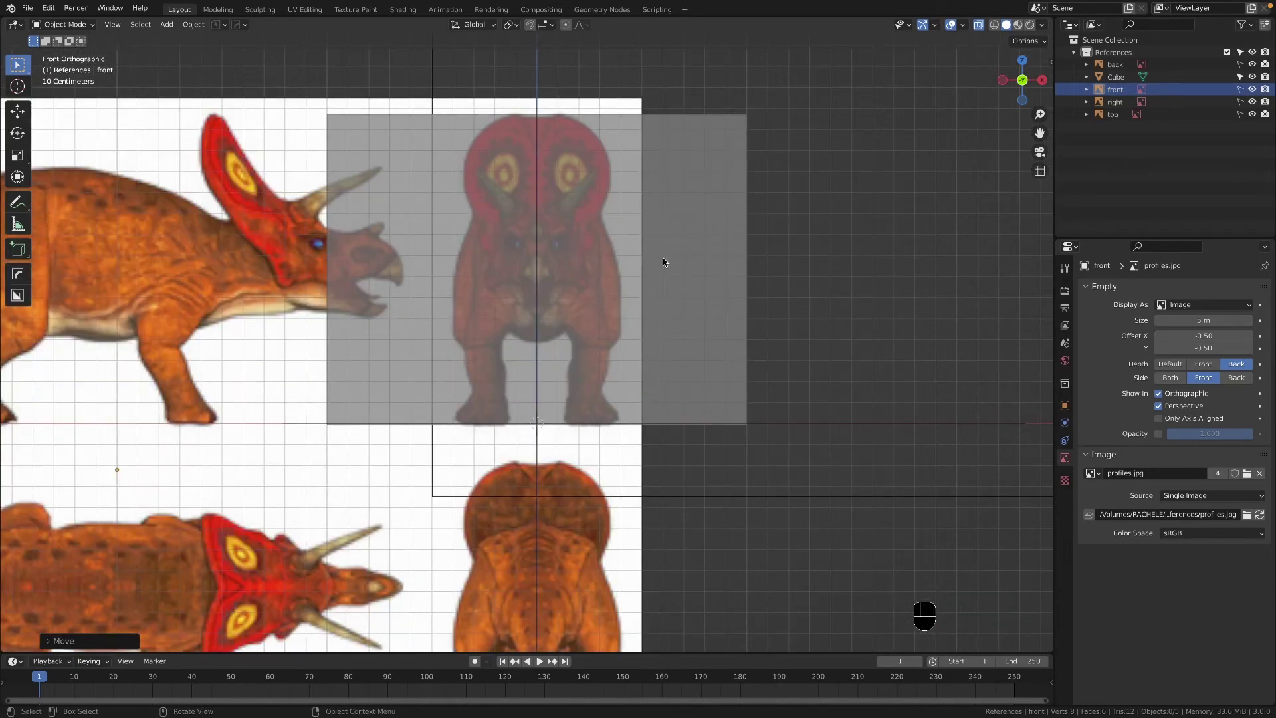
Step: Edit the bounding cube and scale its width along X to the front-view body edges
key("Tab")
left_click(623, 328)
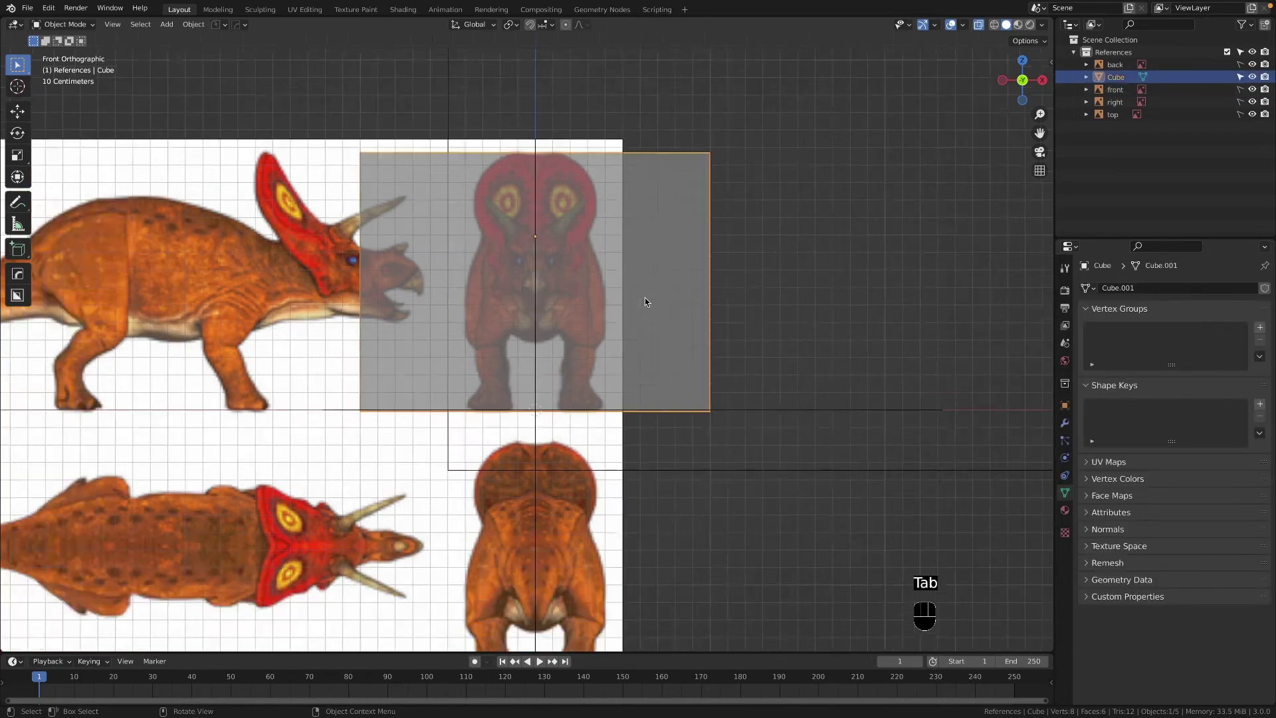
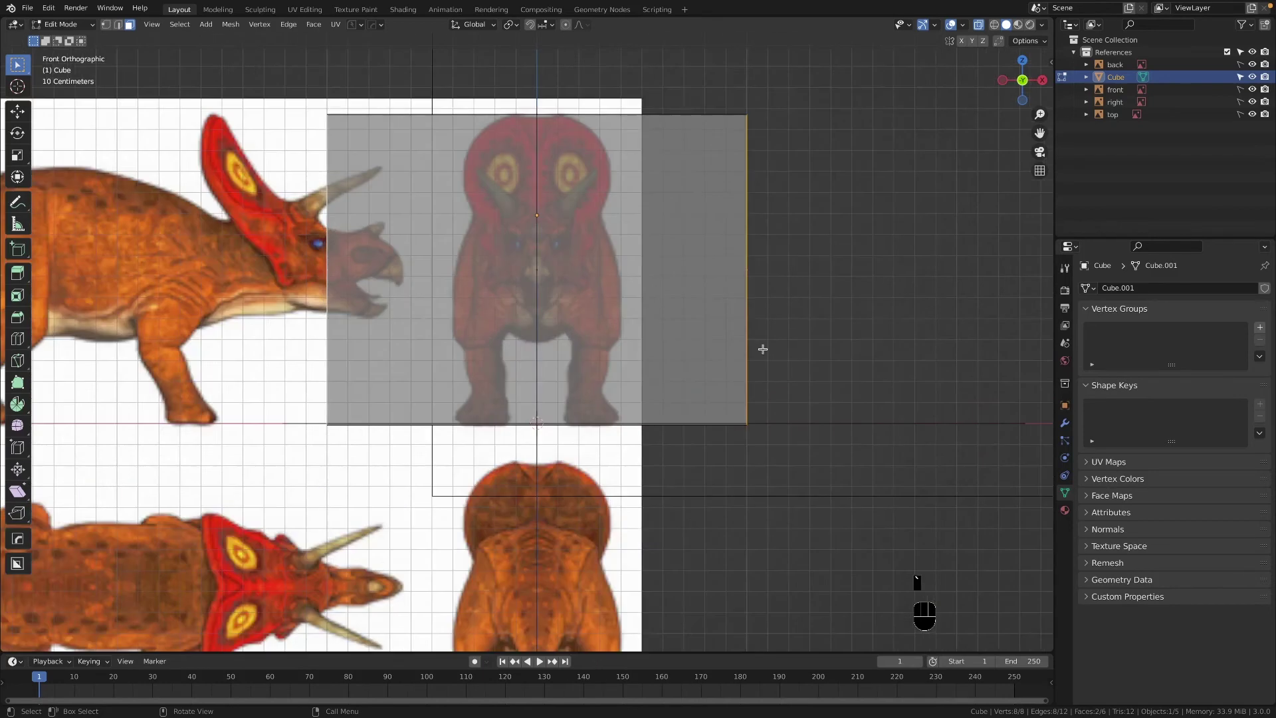
key("s")
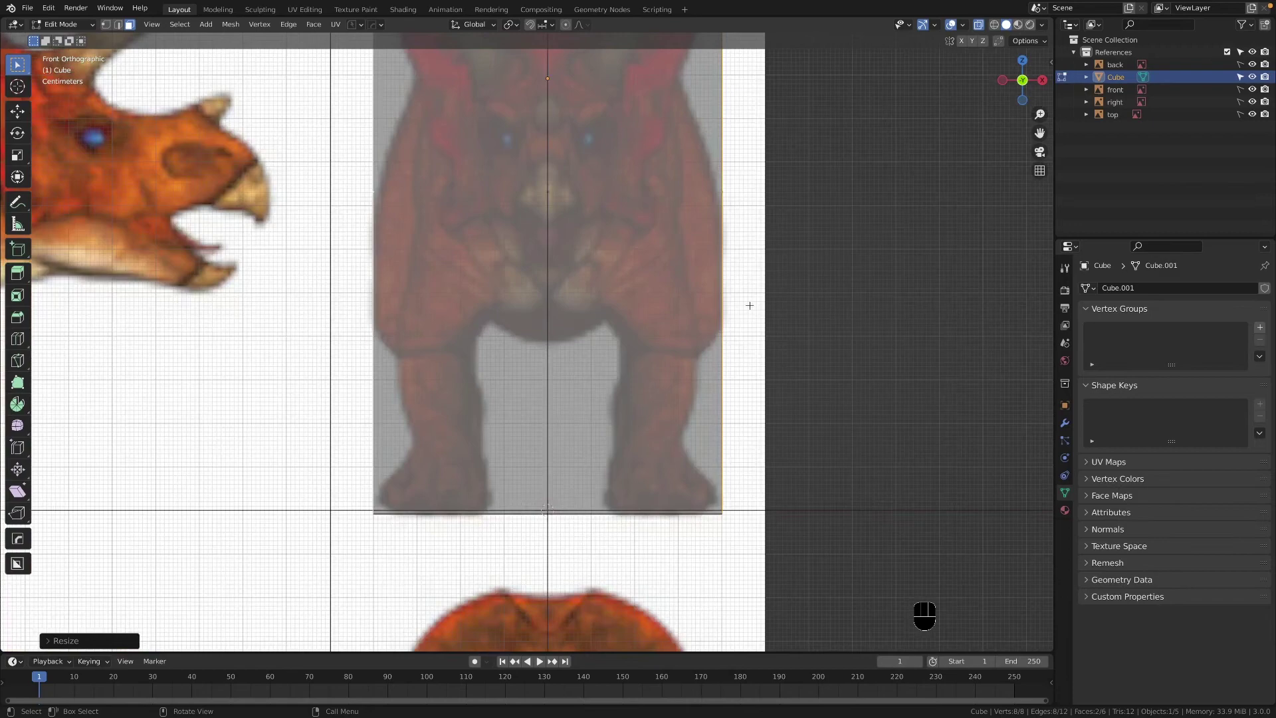
key("s")
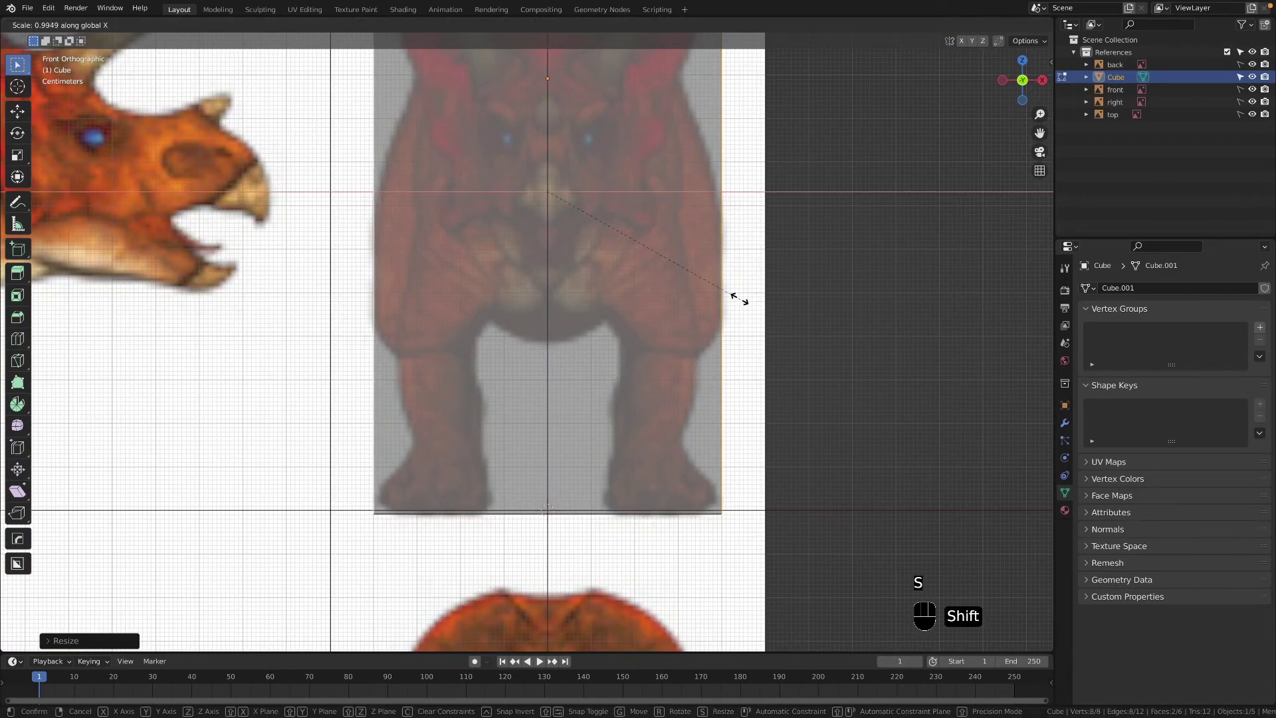
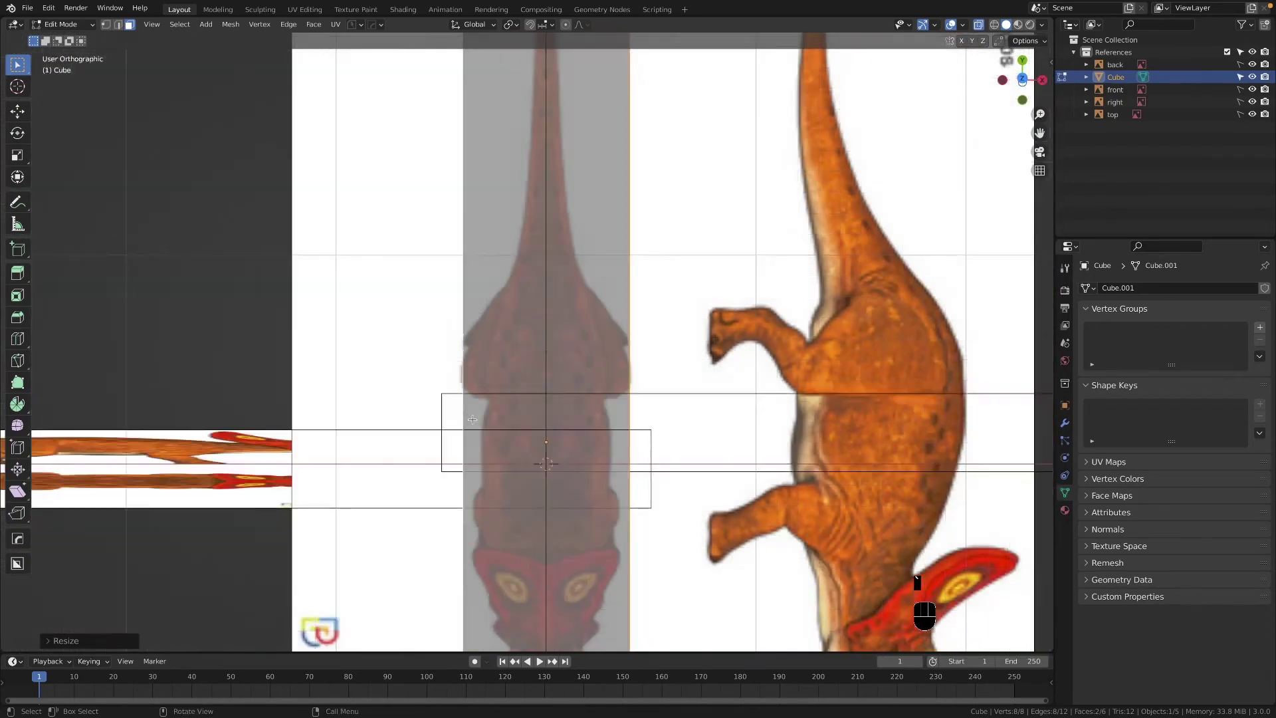
Step: From the front view, fine-tune the cube side to the body edge, then check from the top
key("`")
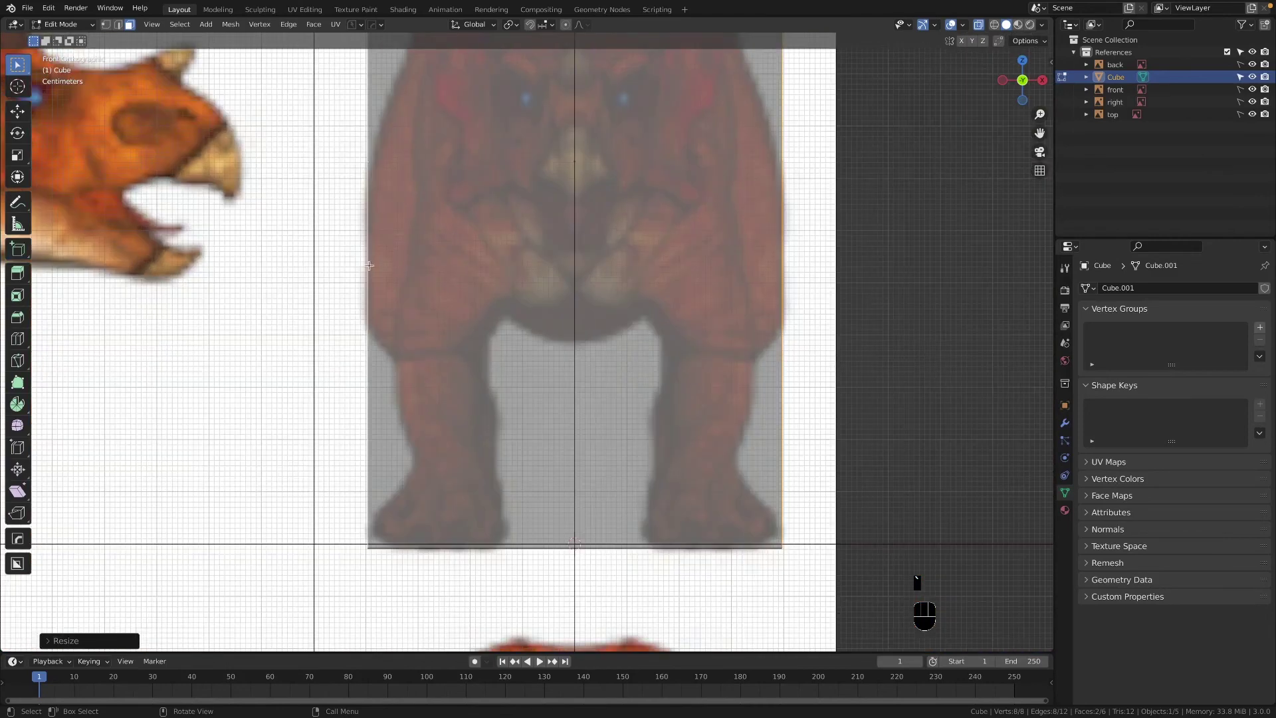
key("s")
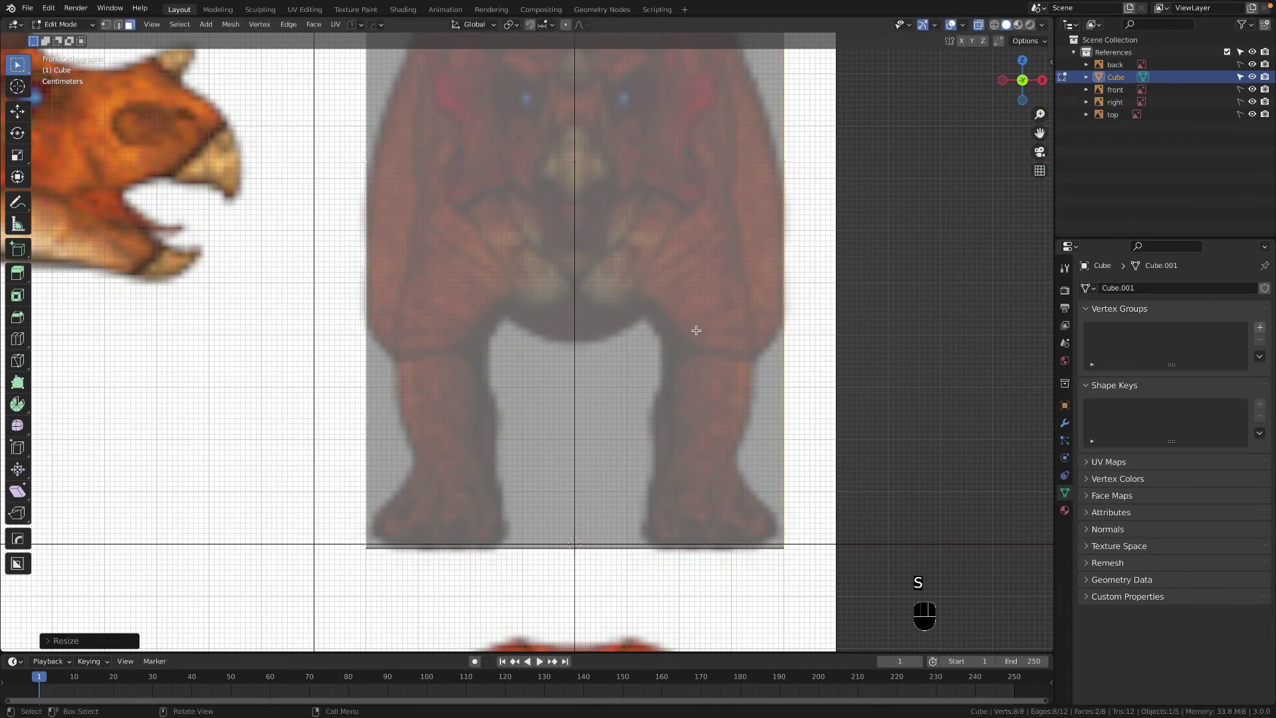
key("`")
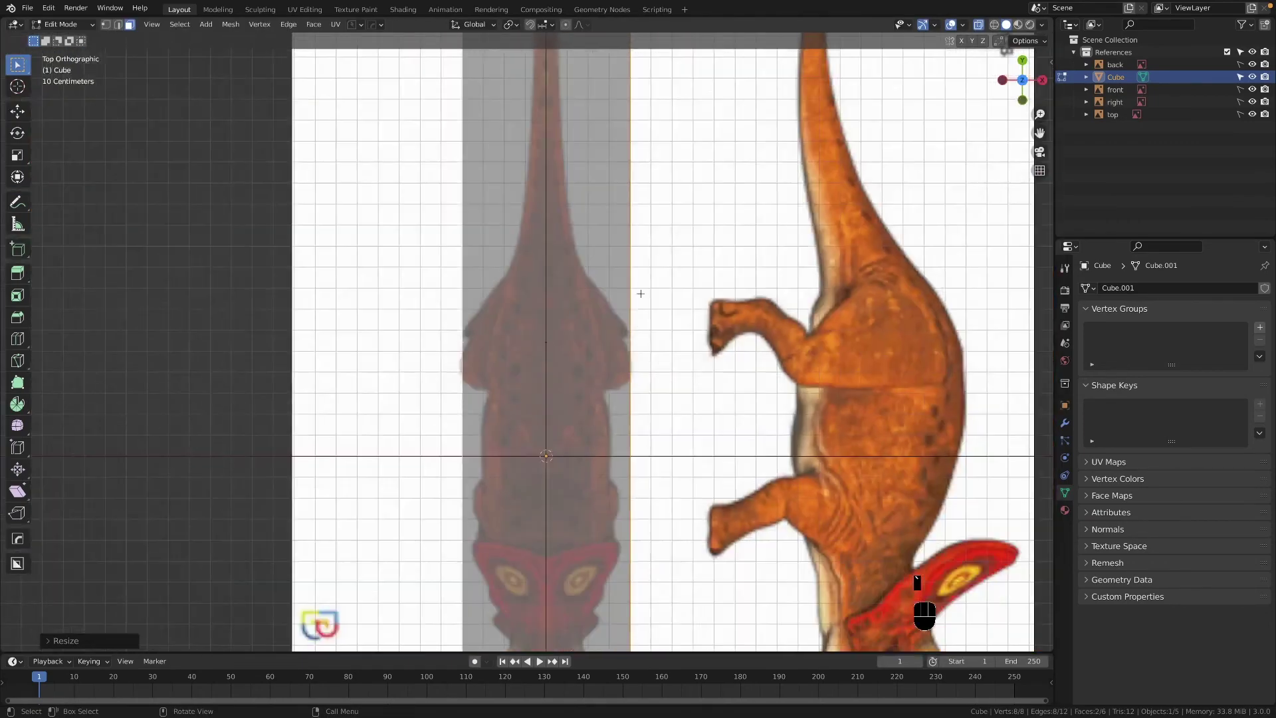
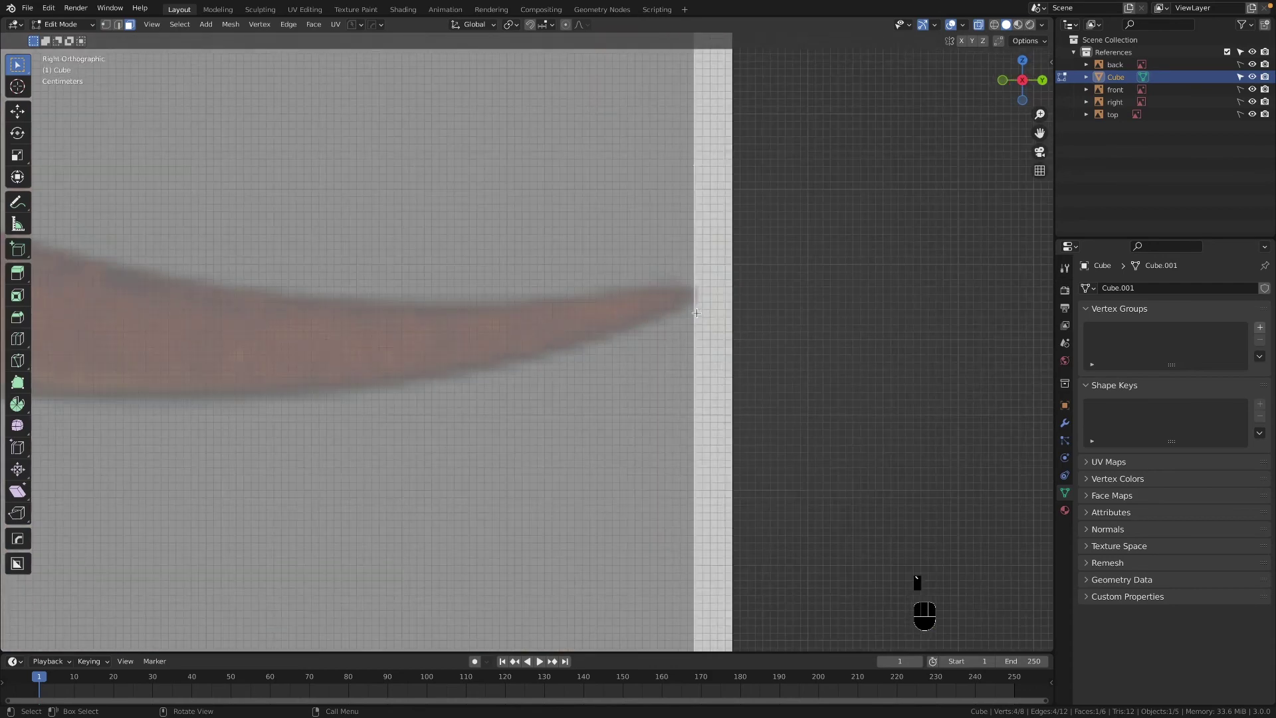
Step: Move the cube's end face along Y to meet the triceratops tail tip
key("g")
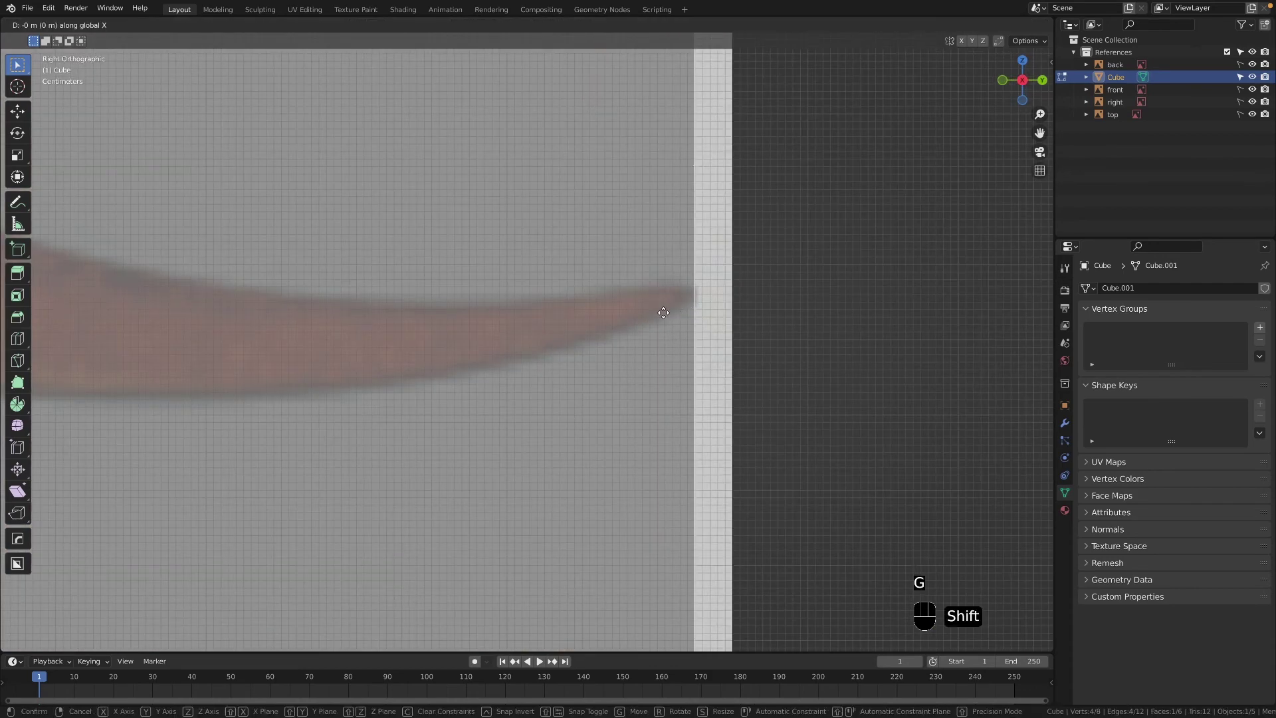
key("g")
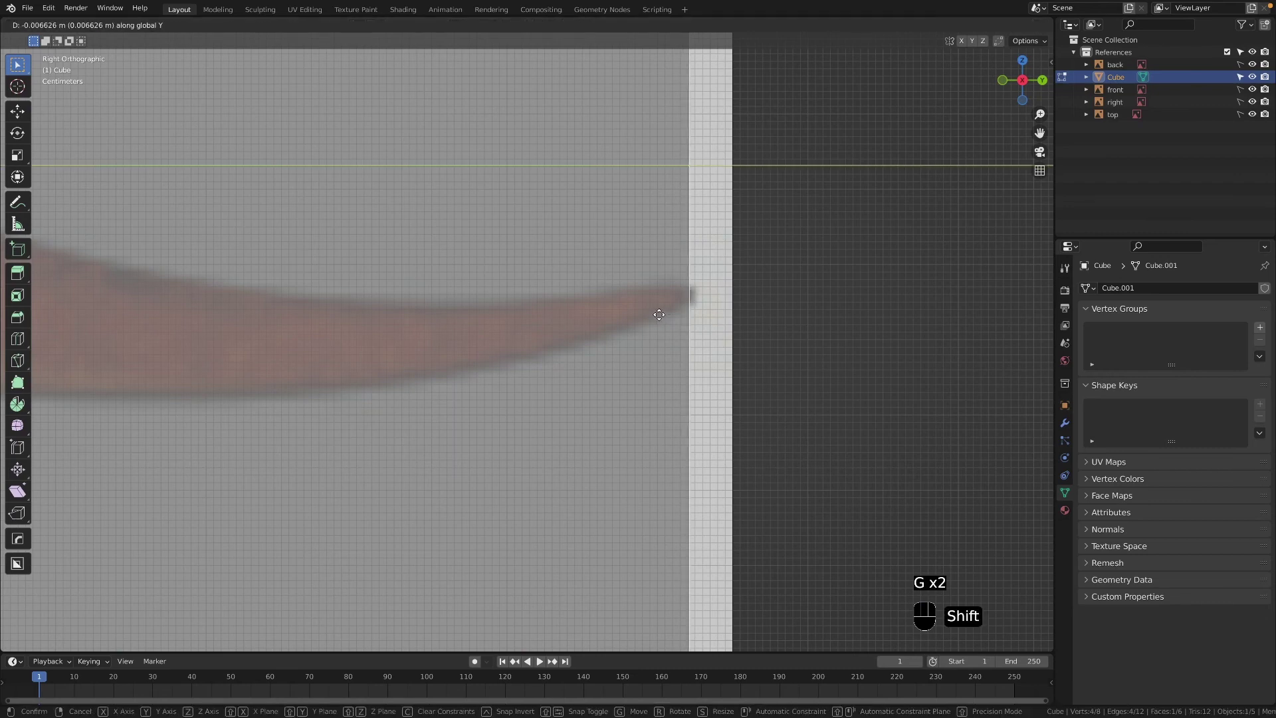
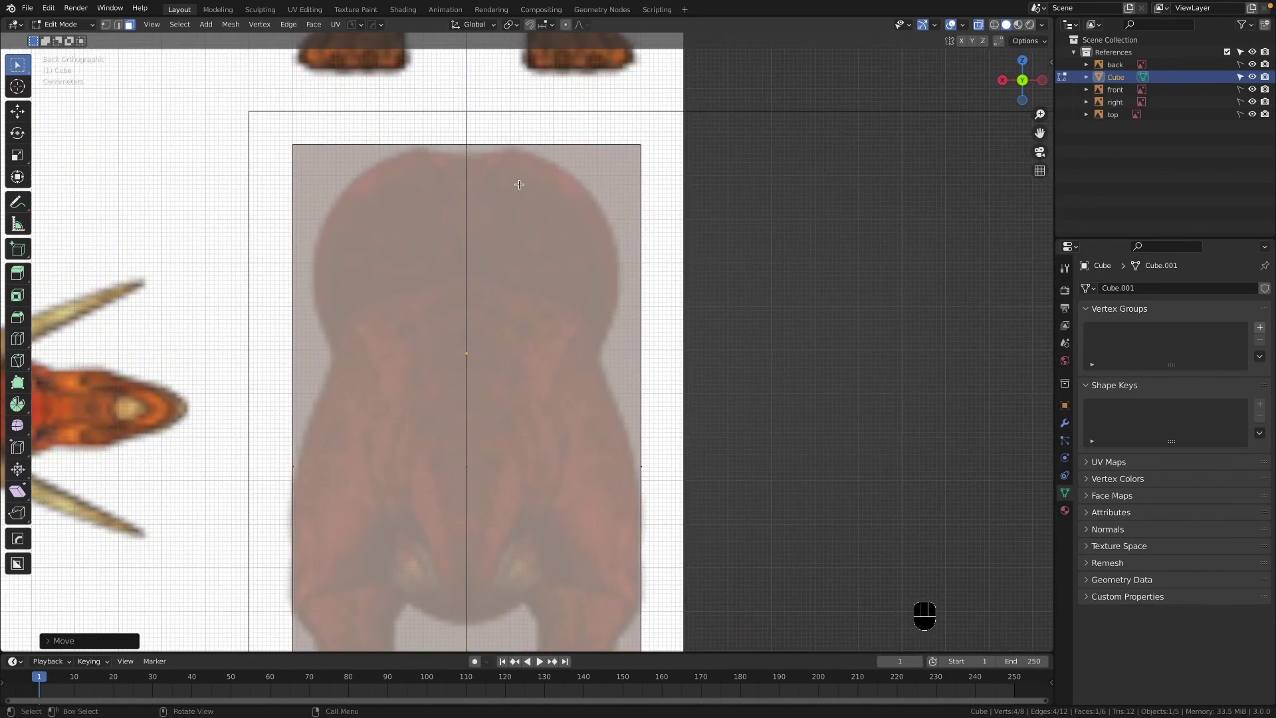
Step: In Object Mode, lower the back image along Z so the rear view fits inside the cube
key("Tab")
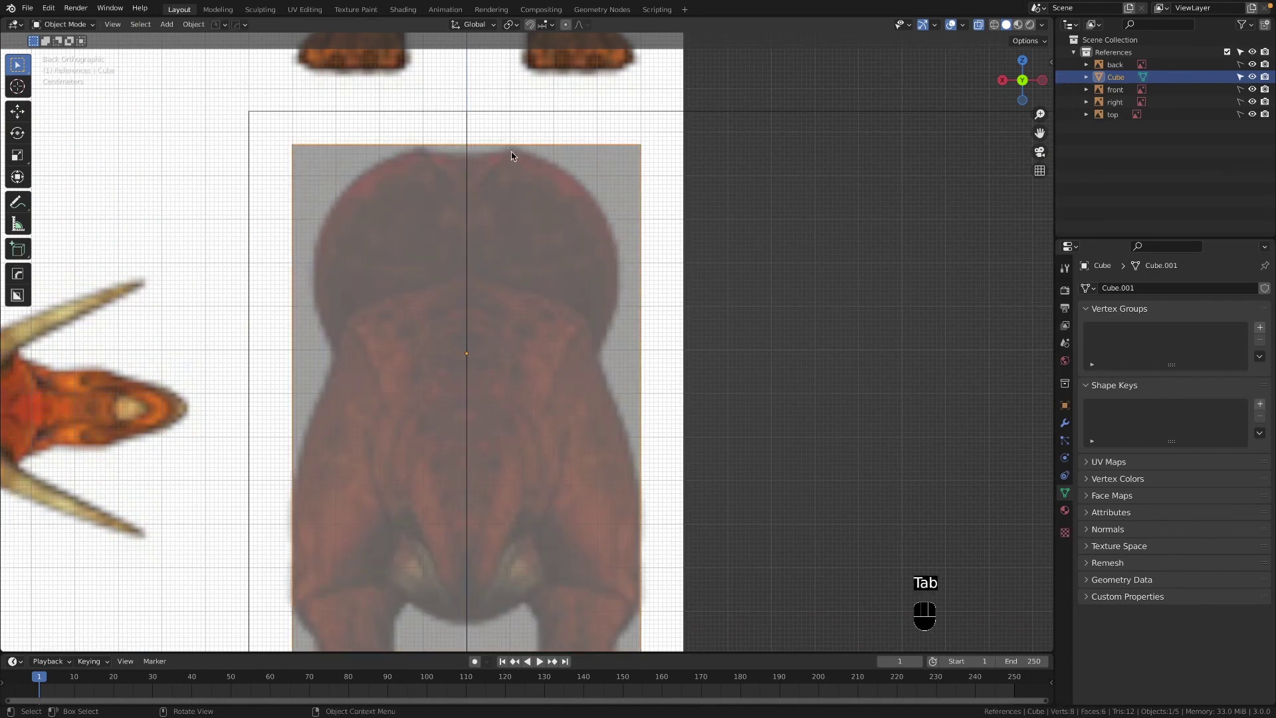
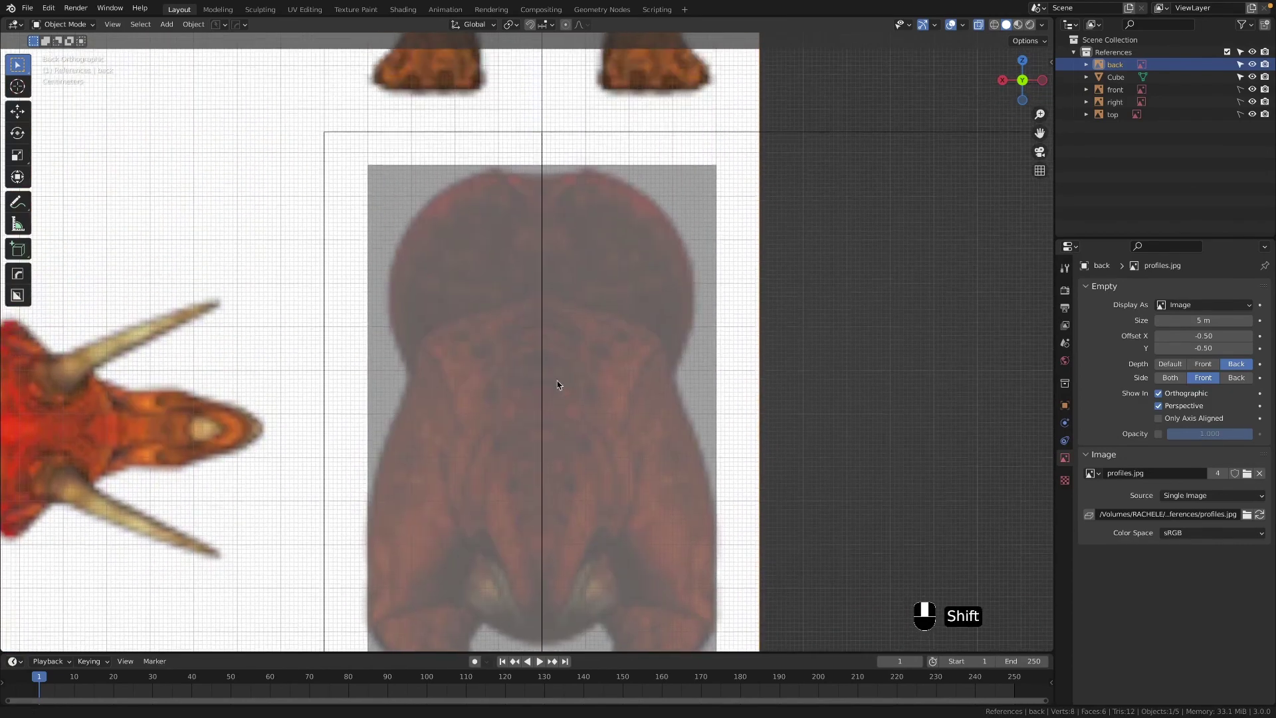
middle_click(662, 192)
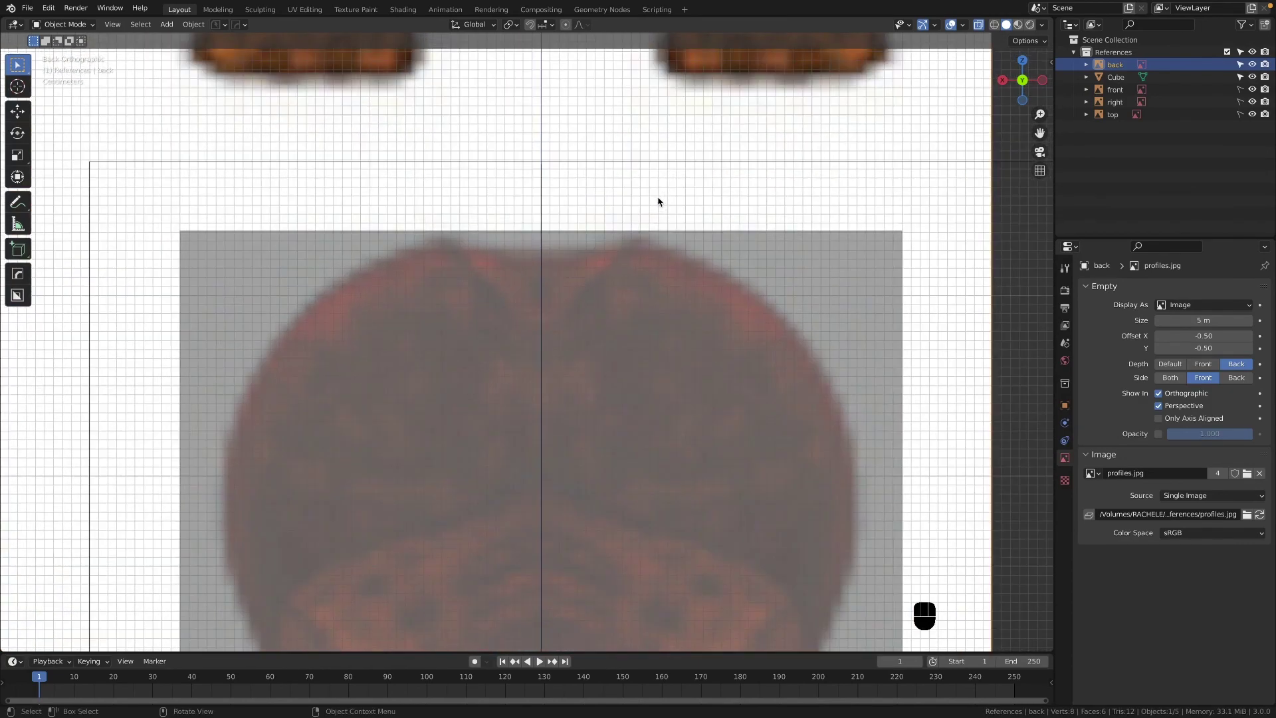
key("g")
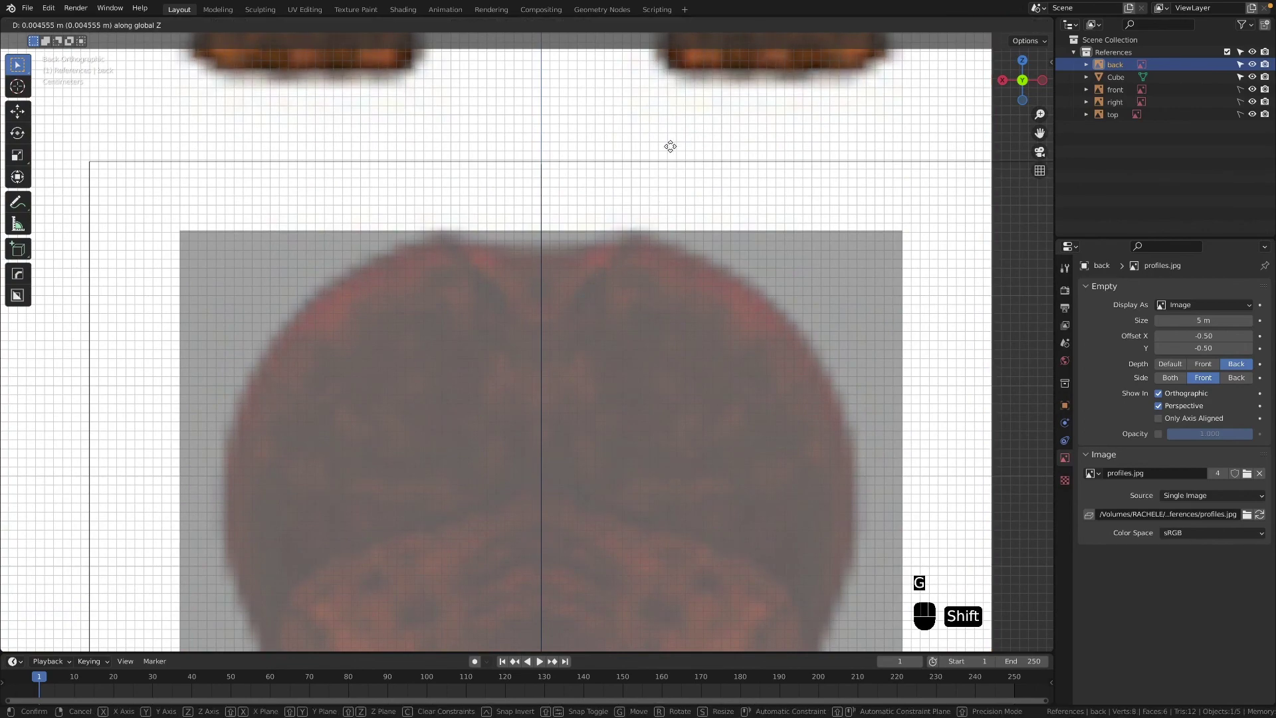
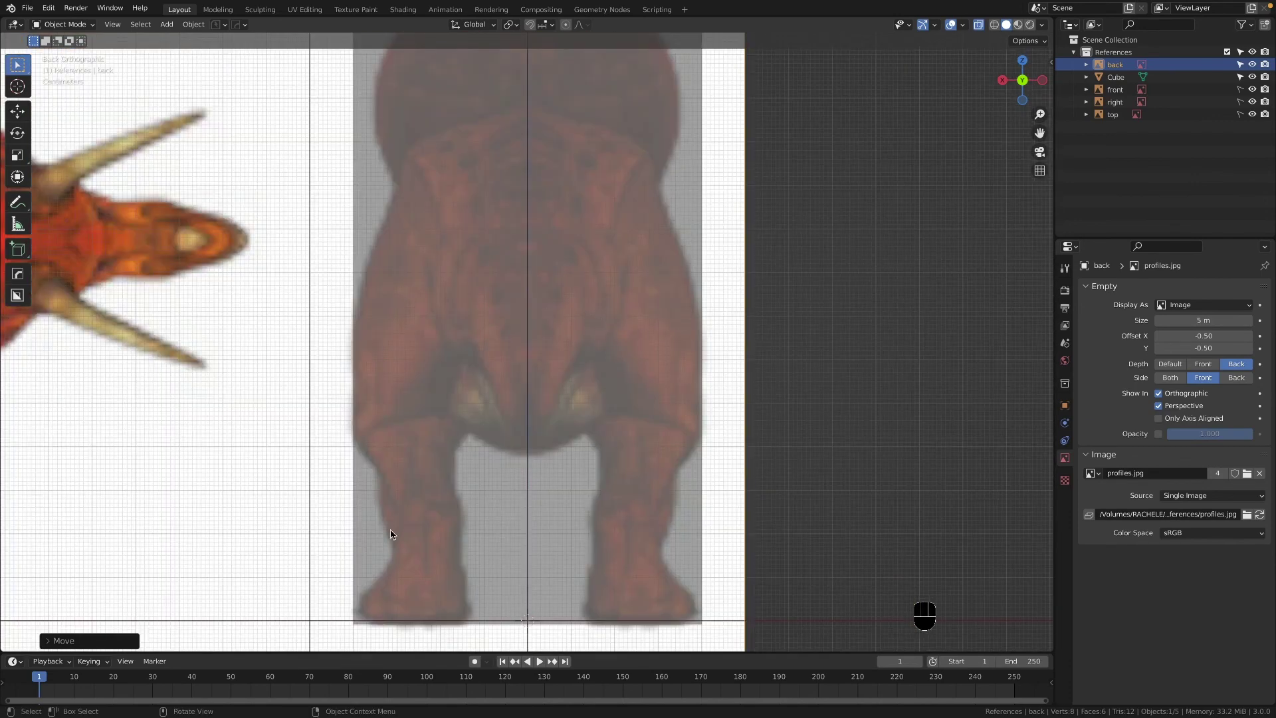
middle_click(543, 462)
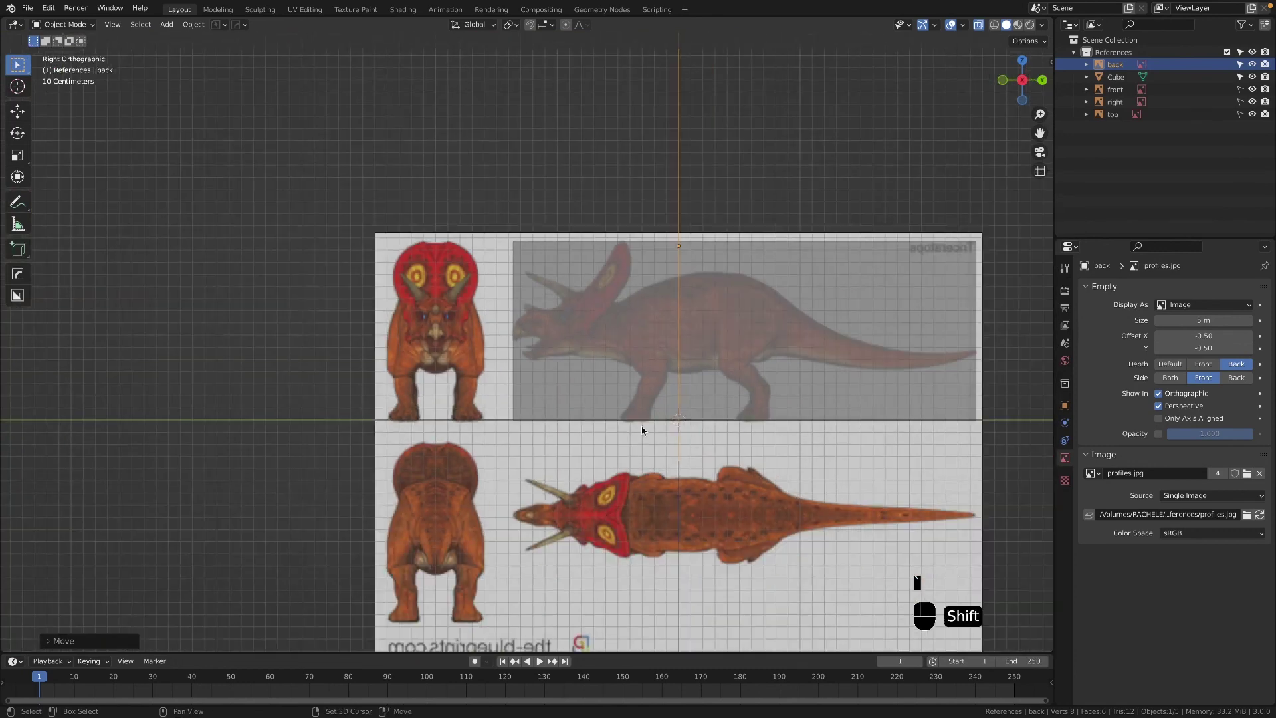
Step: Check the references from the back and other orthographic viewpoints
middle_click(404, 417)
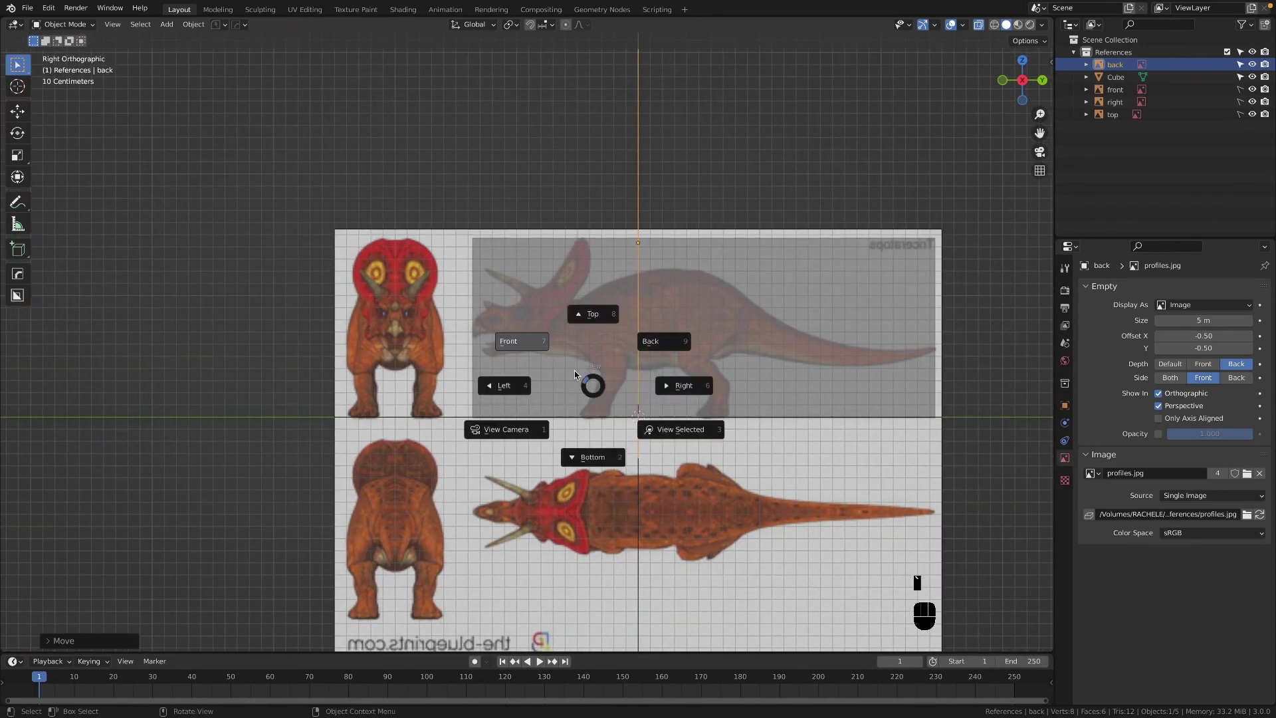
key("`")
key("`")
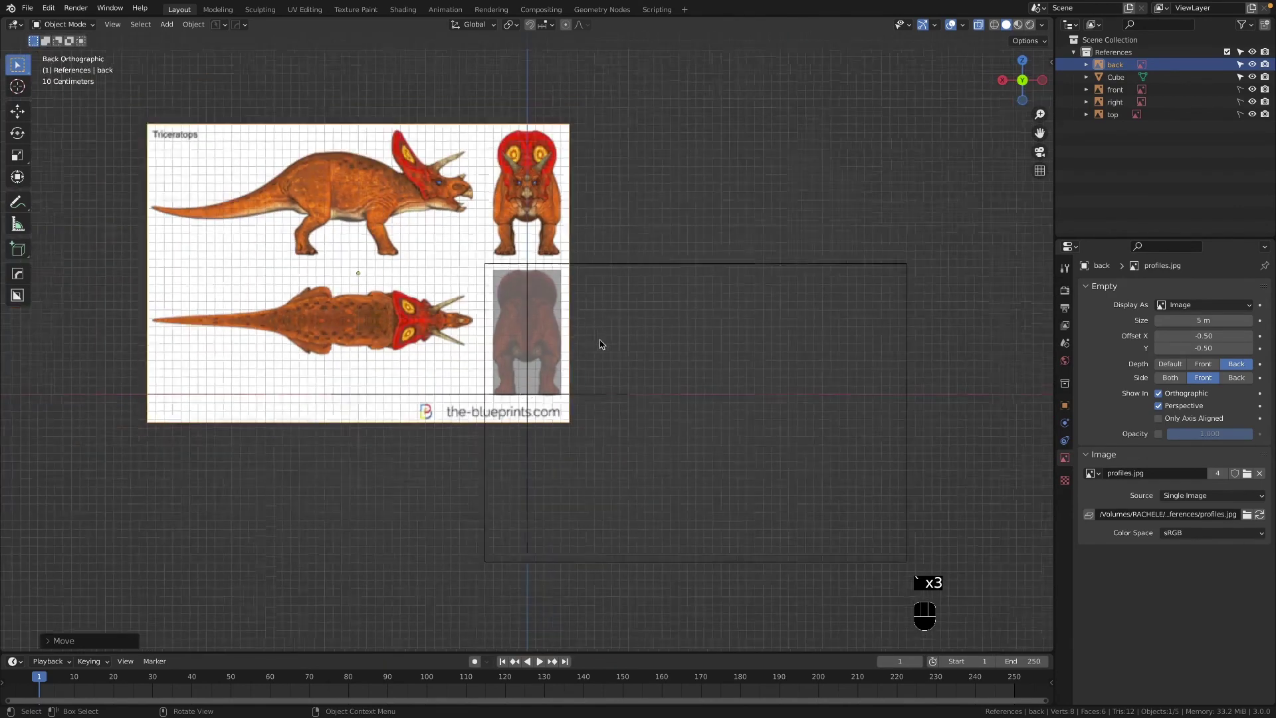
key("Tab")
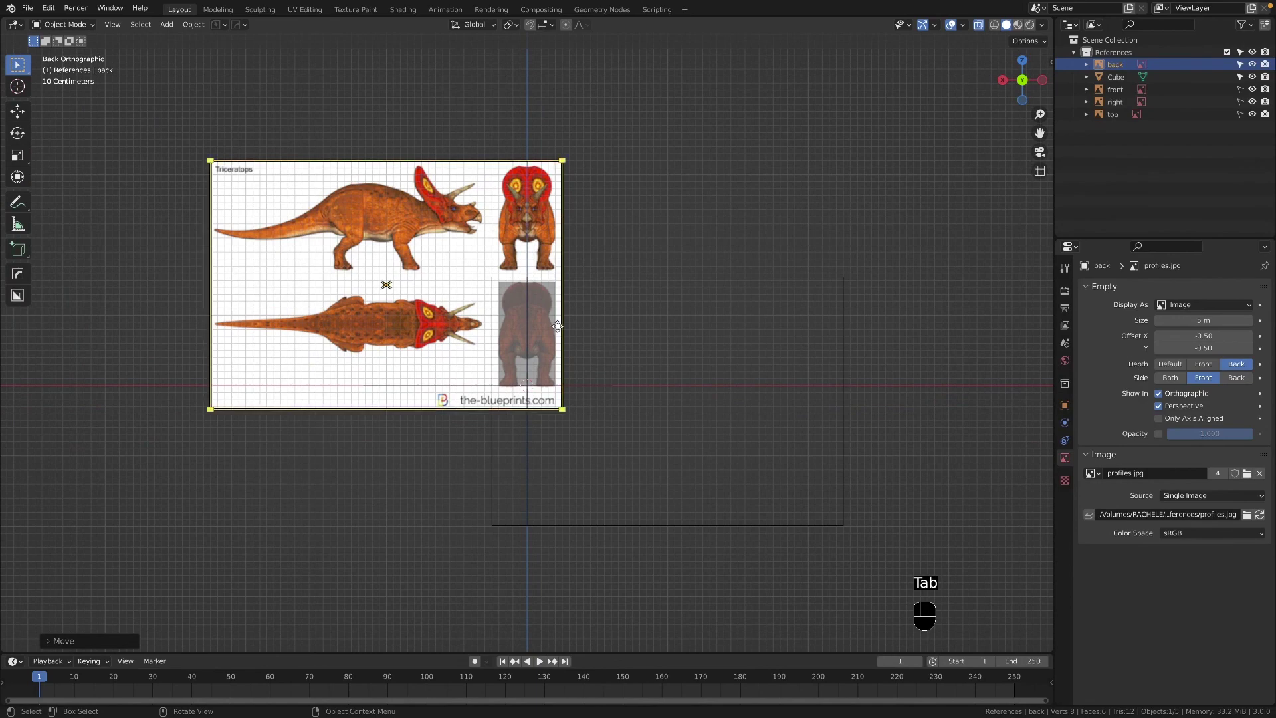
key("alt+z")
Step: Orbit in perspective to inspect the alignment and hide the Cube in the Outliner
left_click_drag(612, 357, 722, 382)
left_click_drag(722, 383, 732, 361)
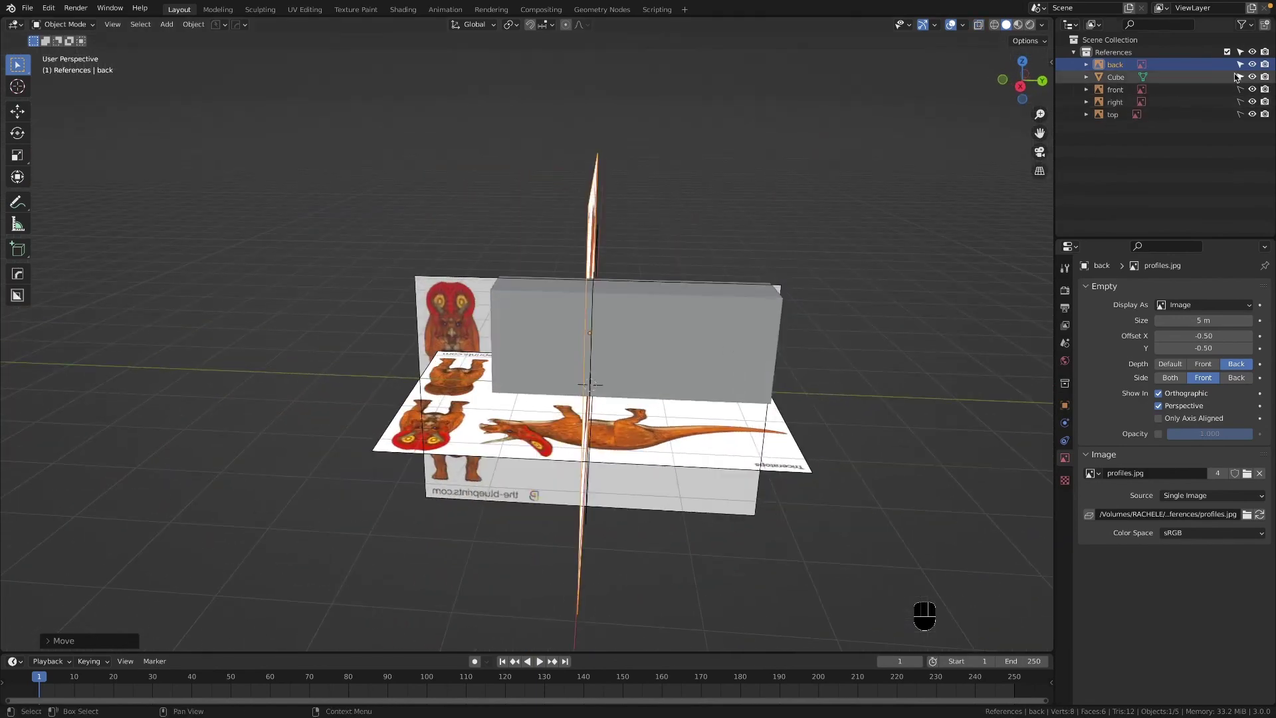
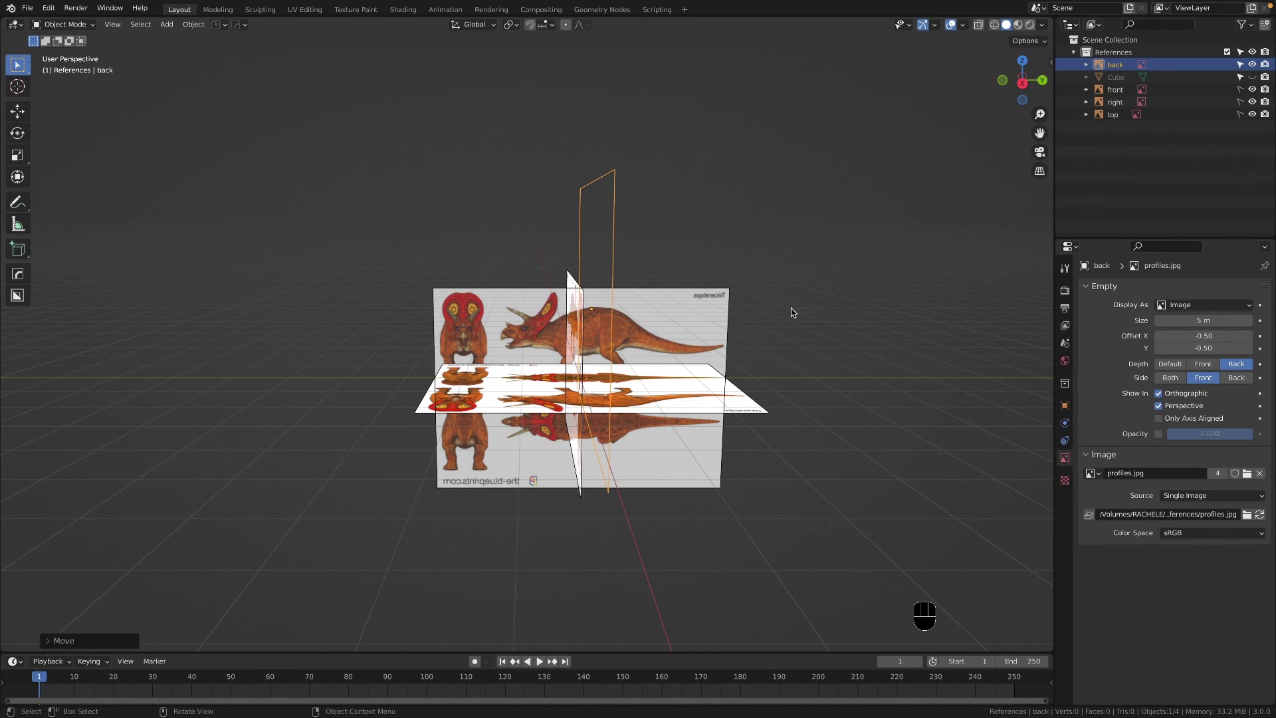
left_click_drag(741, 331, 694, 324)
middle_click(733, 333)
left_click(585, 382)
middle_click(615, 350)
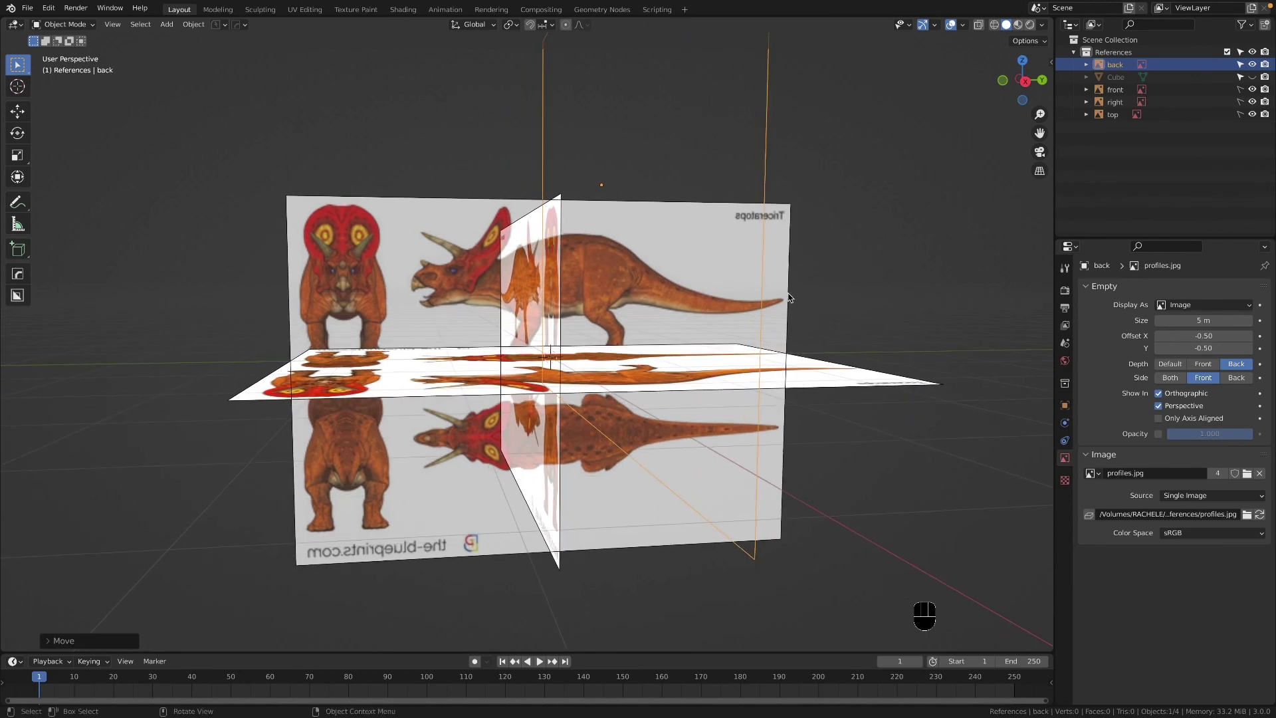